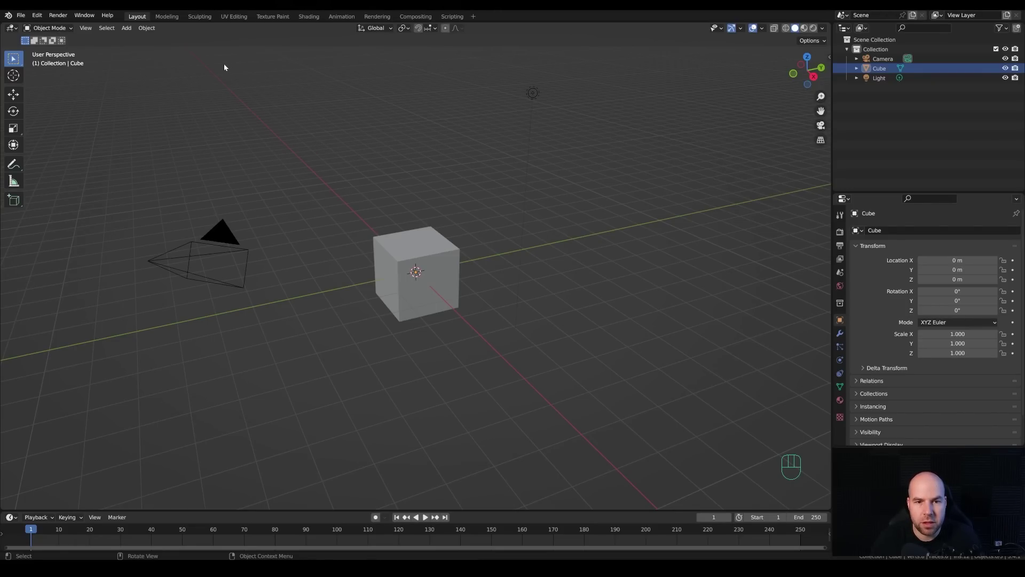
Delete the default cube, camera and light, then begin adding a new Single Vert mesh.
left_click(195, 71)
key("x")
middle_click(494, 227)
left_click_drag(484, 244, 362, 173)
left_click_drag(37, 18, 56, 155)
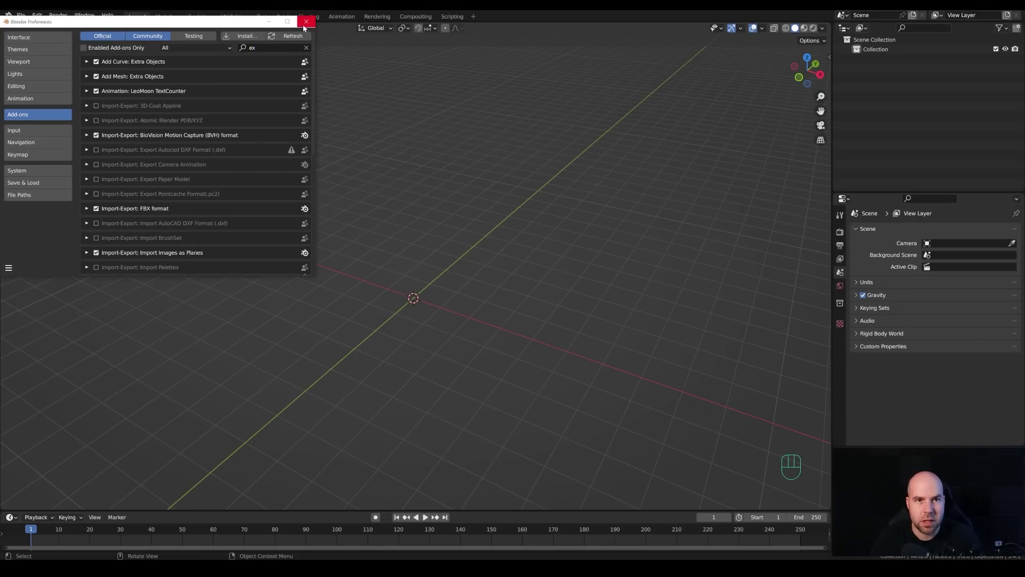
key("shift+a")
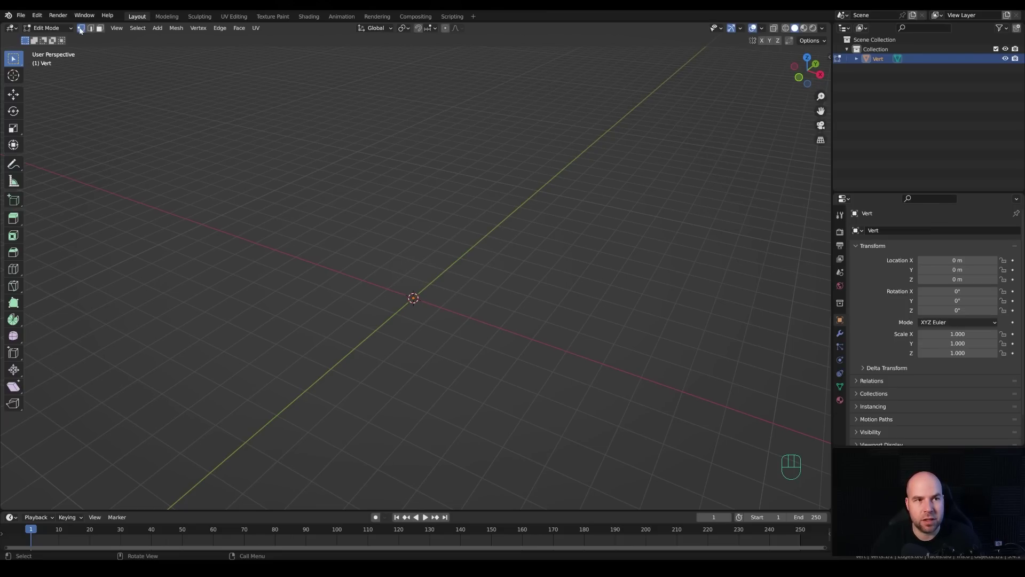
Switch to front view before drawing the trunk and branch skeleton.
key("KP_1")
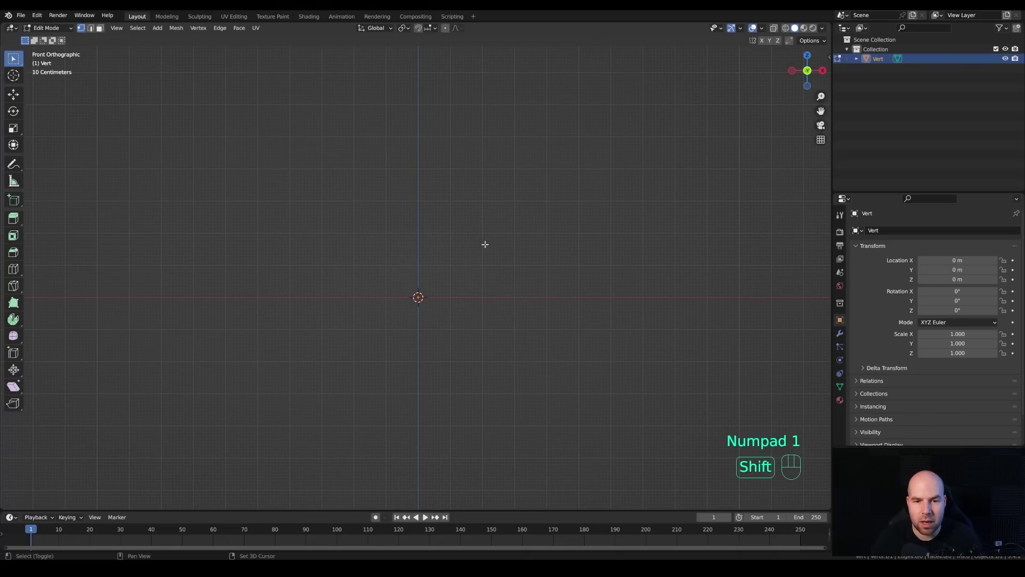
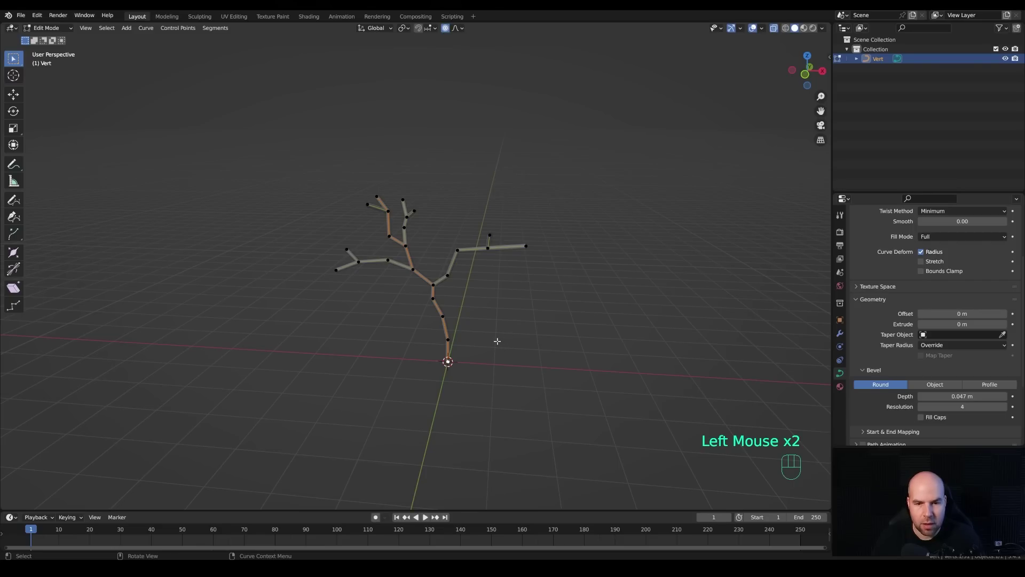
Use Shrink/Fatten to enlarge the trunk base radius and thin the branch tips.
key("alt+s")
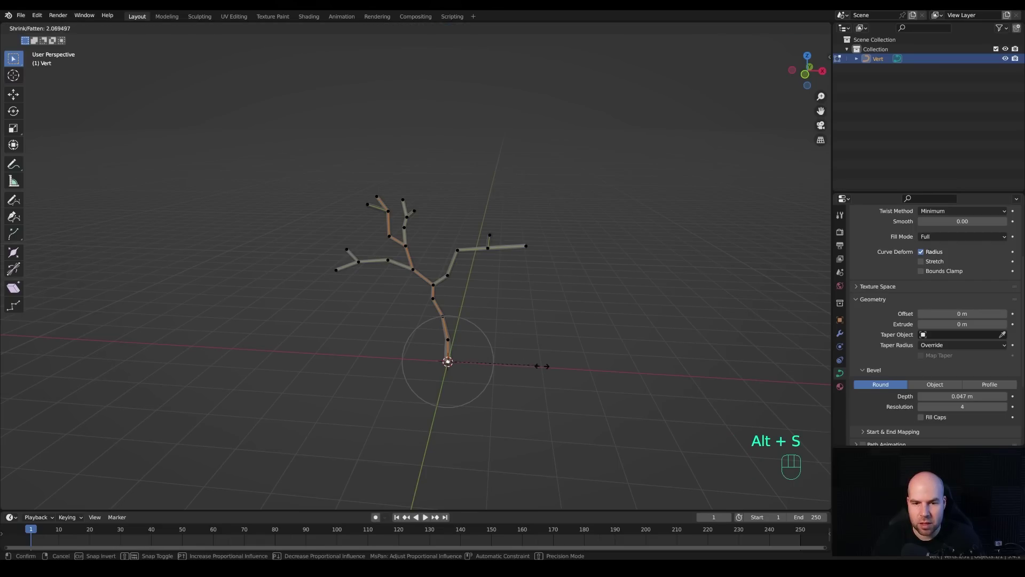
scroll("down", 3)
scroll("down", 3)
scroll("down", 3)
scroll("down", 3)
scroll("up", 3)
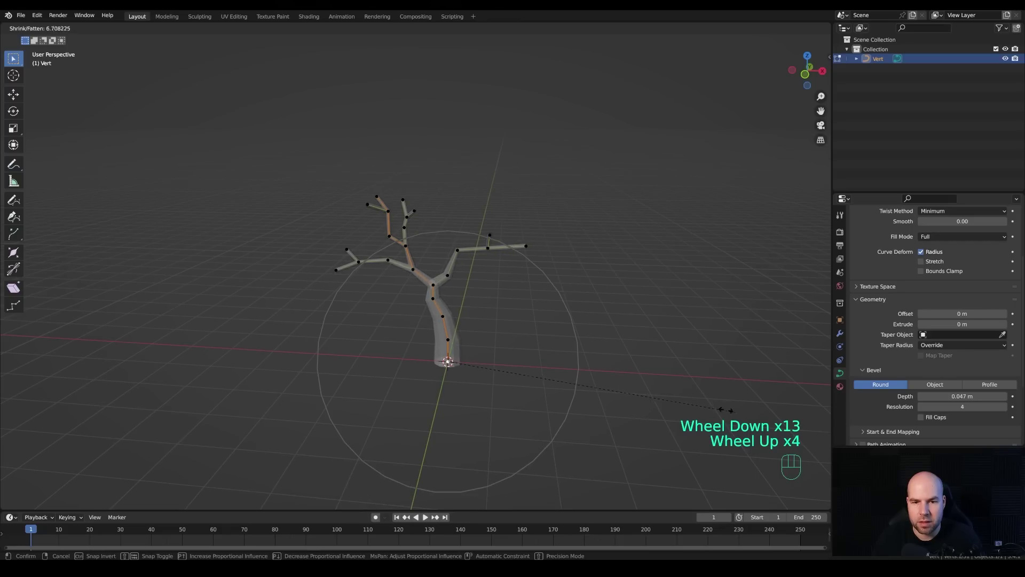
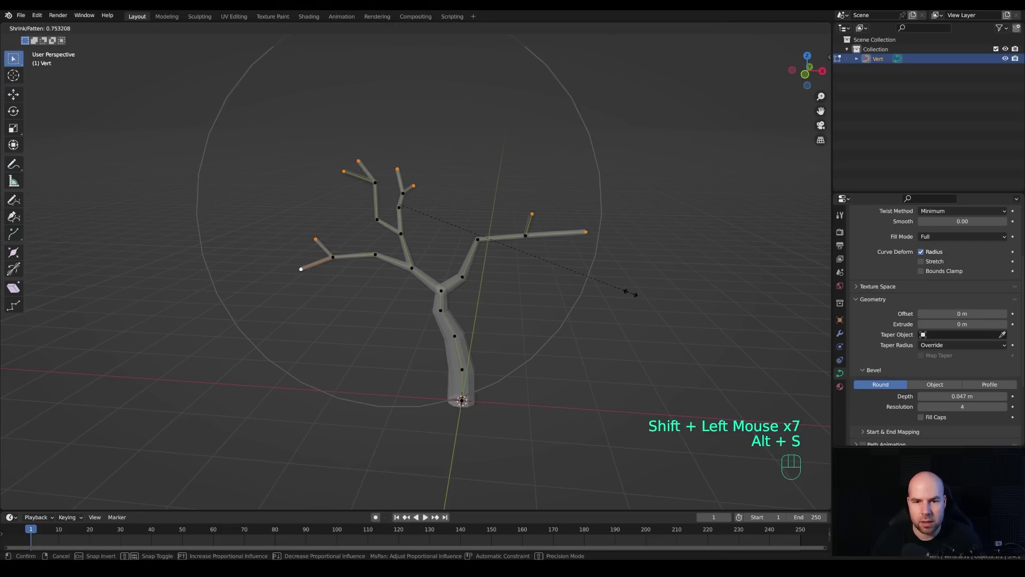
scroll("up", 3)
scroll("down", 3)
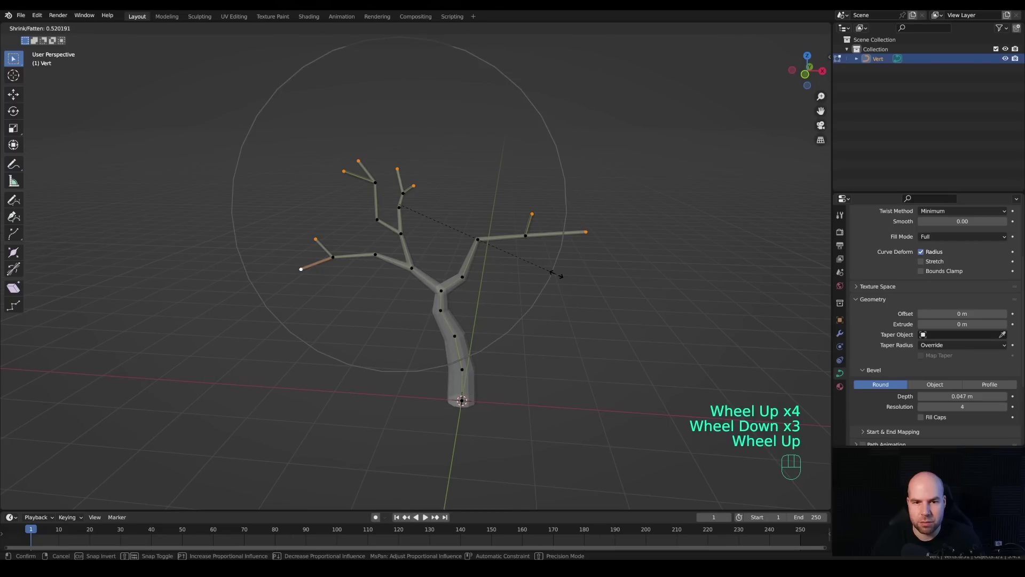
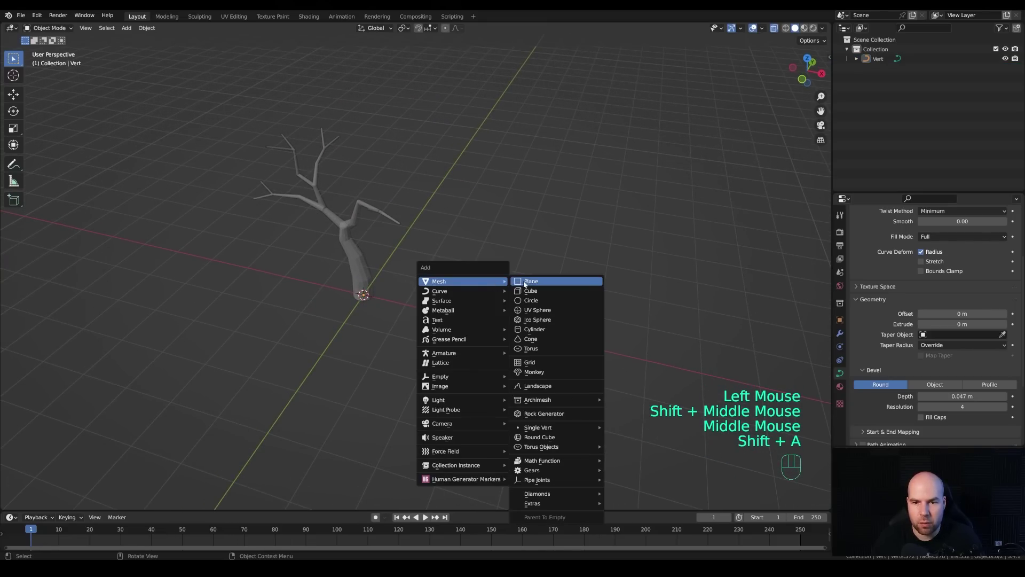
Move the new plane aside along X and check the leaf's flatness in side view.
key("g")
key("x")
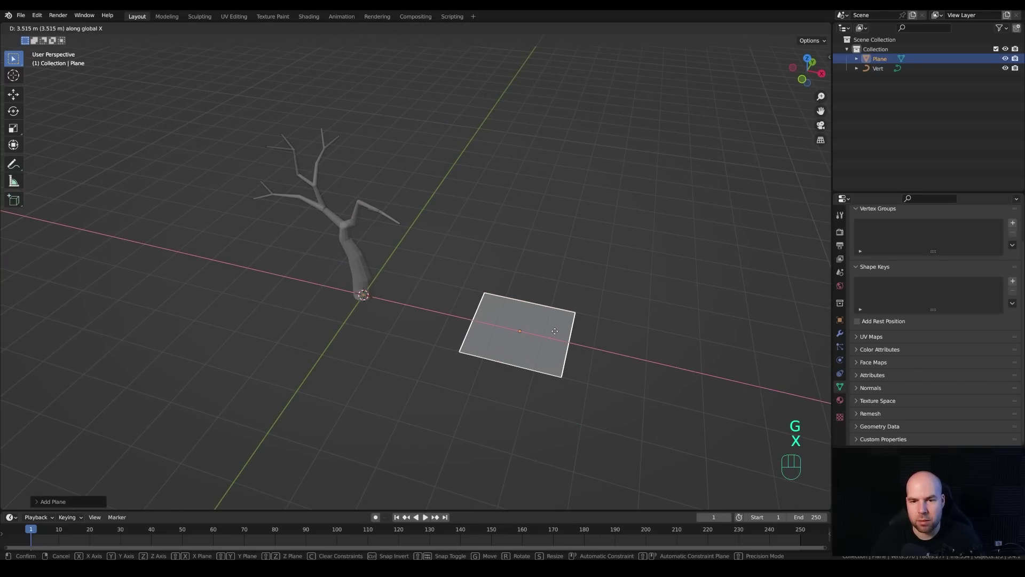
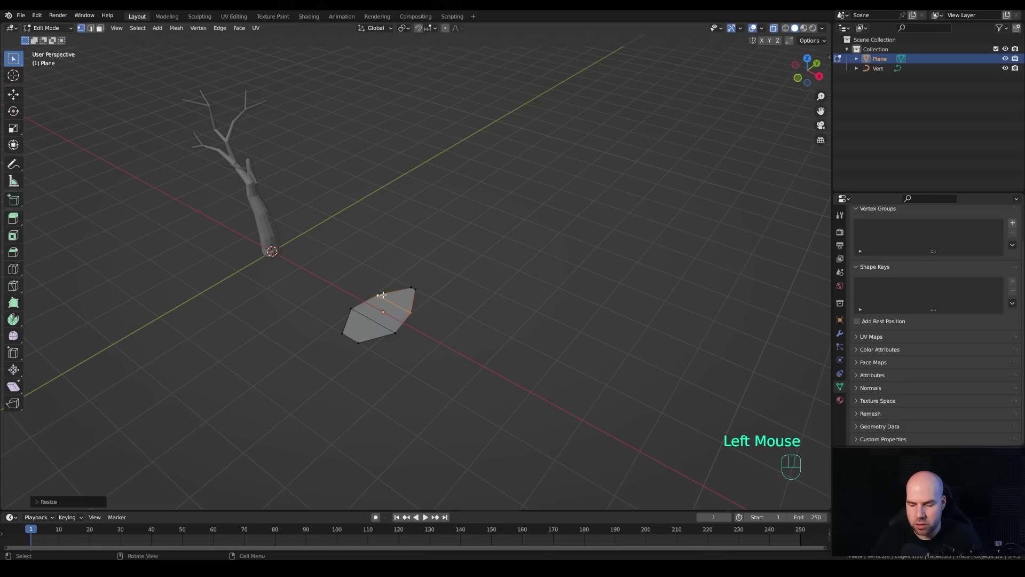
key("KP_3")
scroll("up", 3)
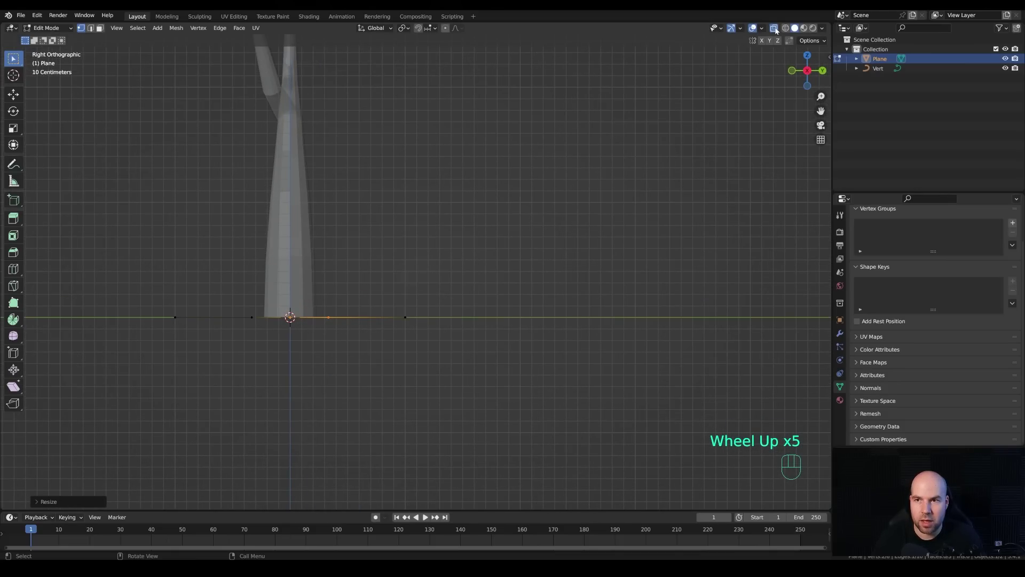
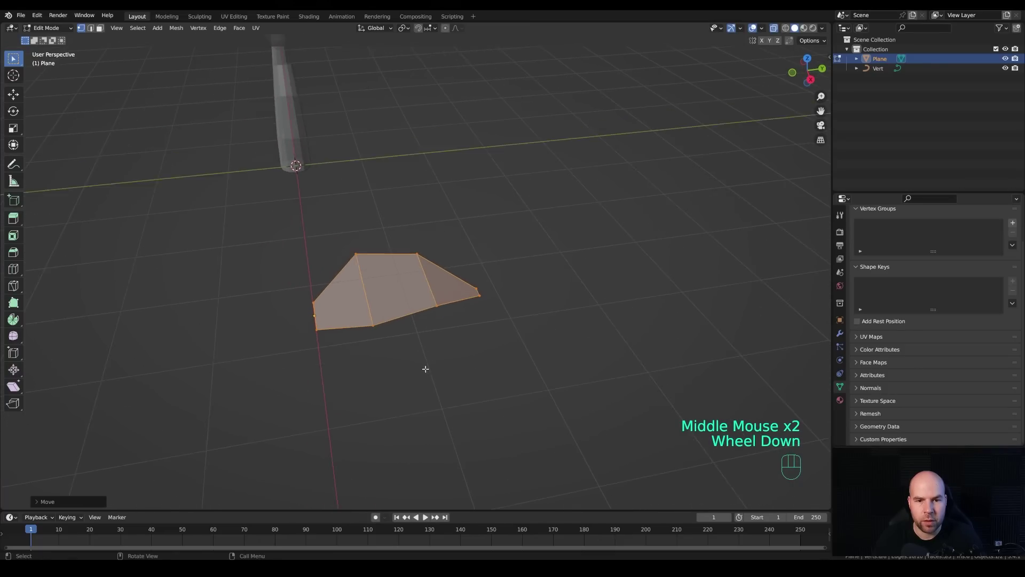
Loop-cut a central vein, then extrude all faces along normals for thickness and leave Edit Mode.
key("ctrl+r")
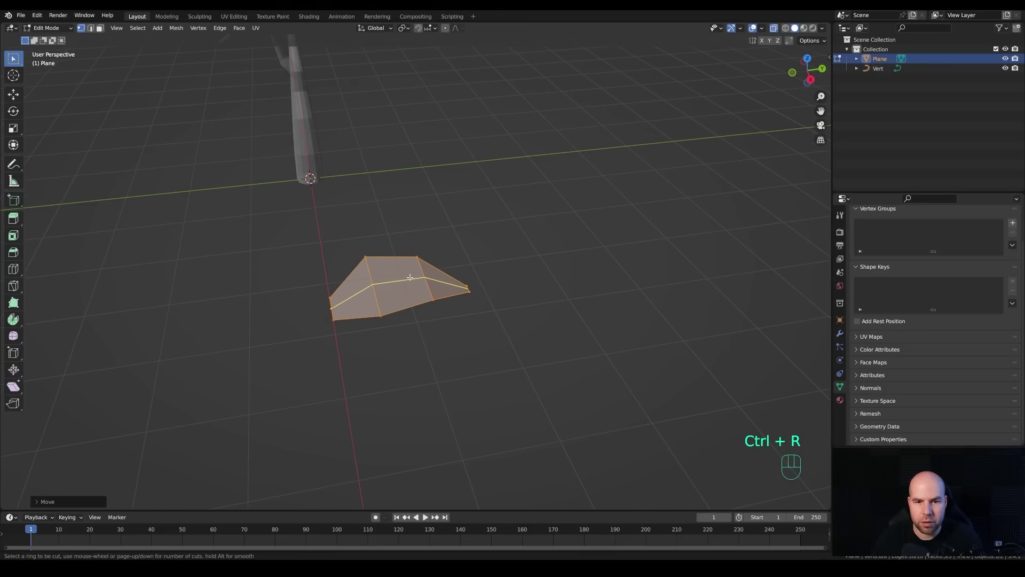
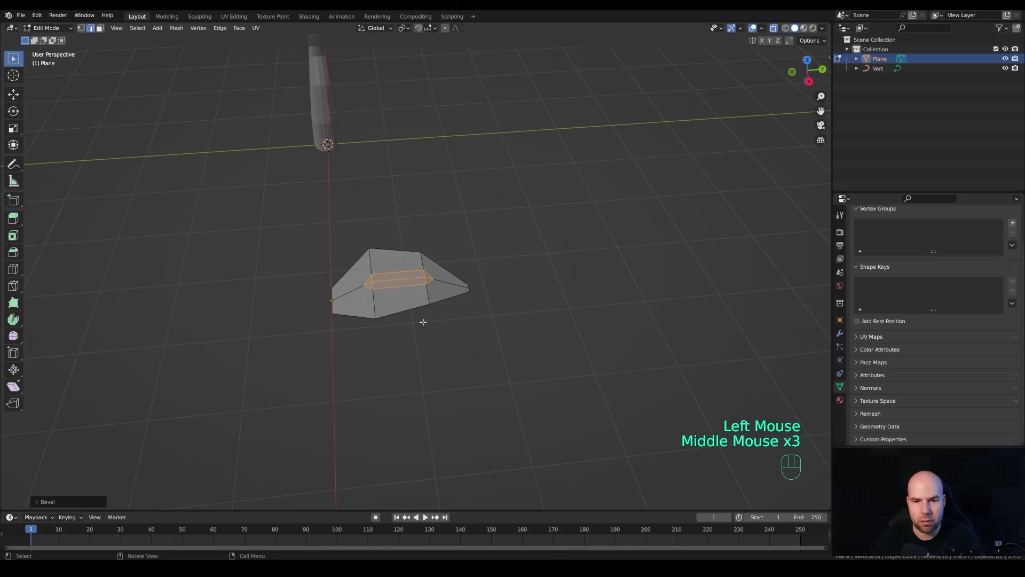
key("1")
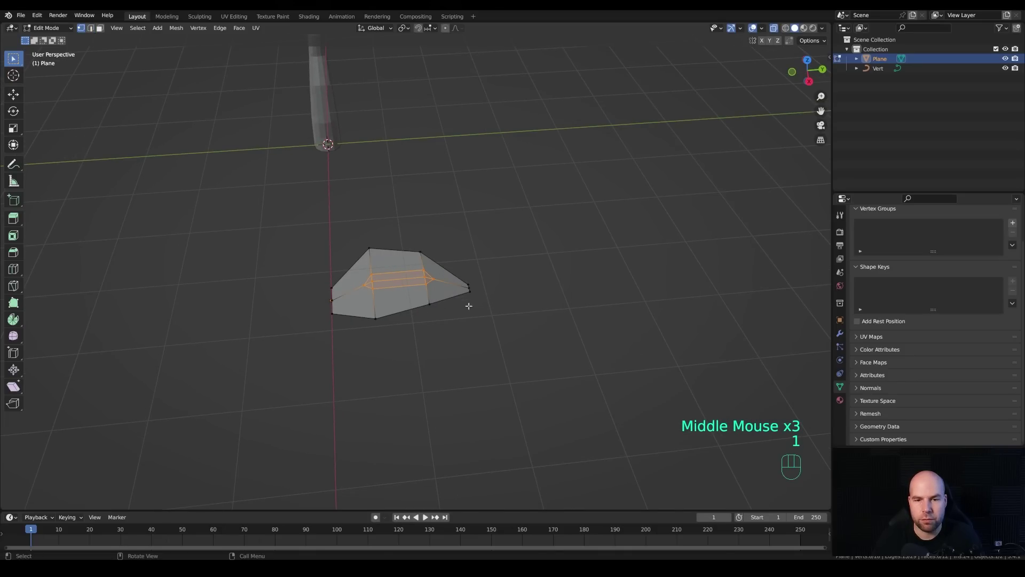
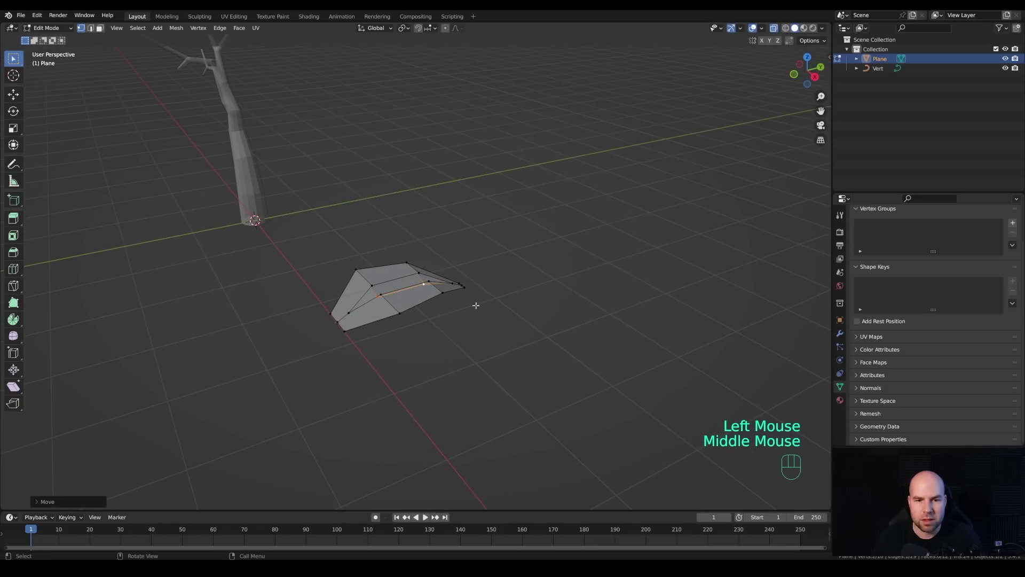
key("a")
key("alt+e")
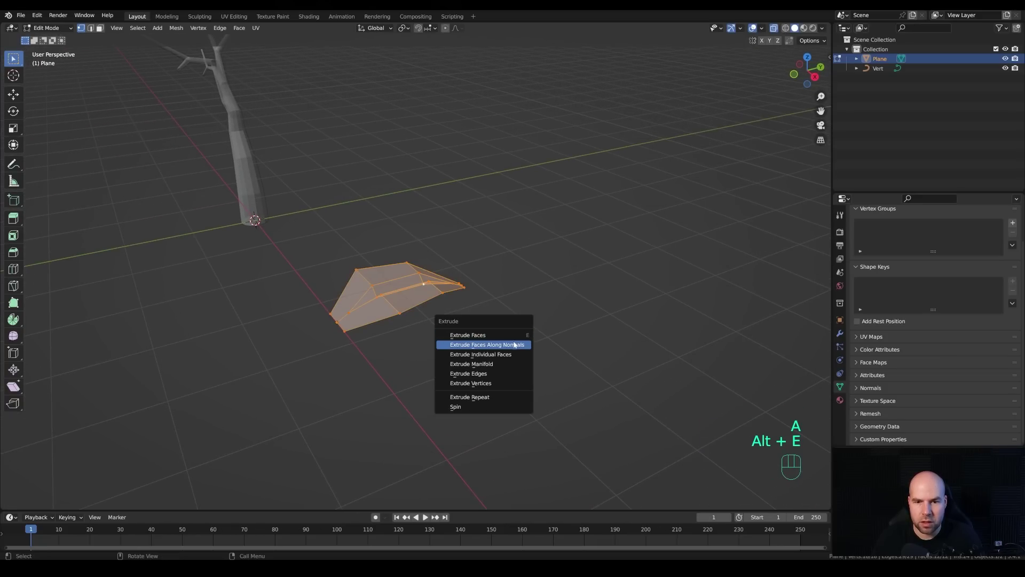
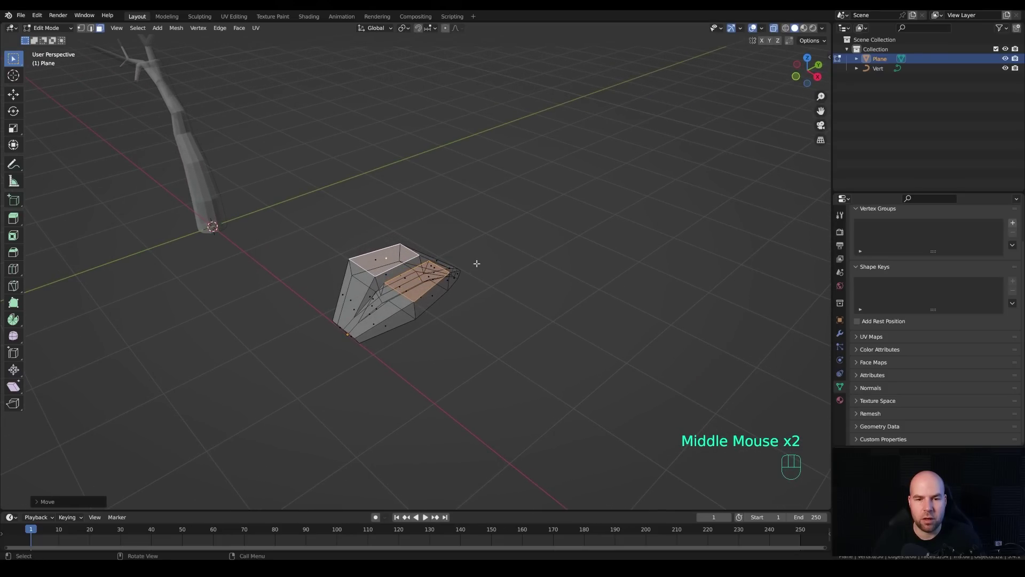
key("Tab")
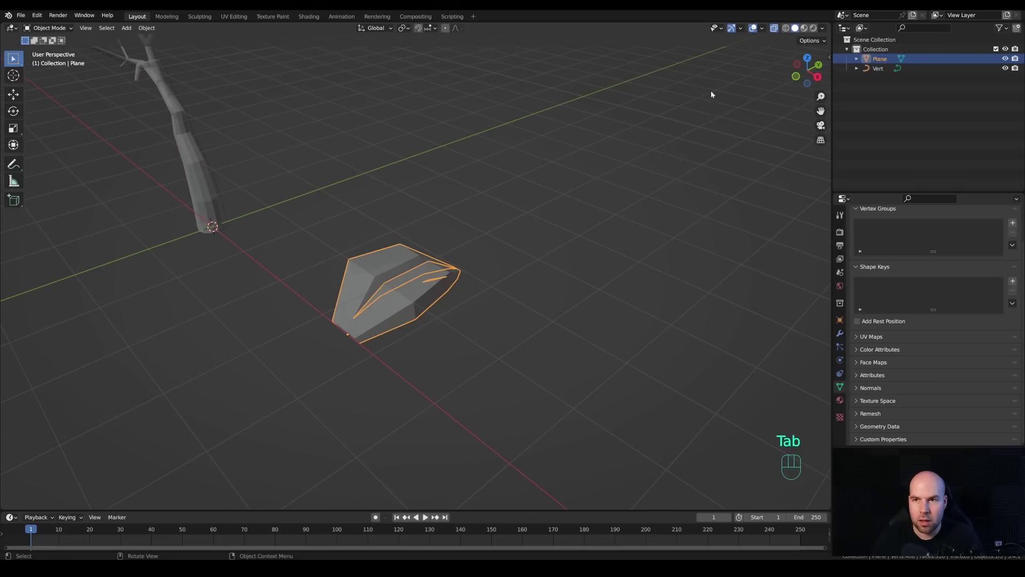
Smooth the leaf with a level-2 subdivision and view it from the top.
left_click(778, 33)
middle_click(519, 290)
key("ctrl+2")
left_click_drag(489, 264, 506, 271)
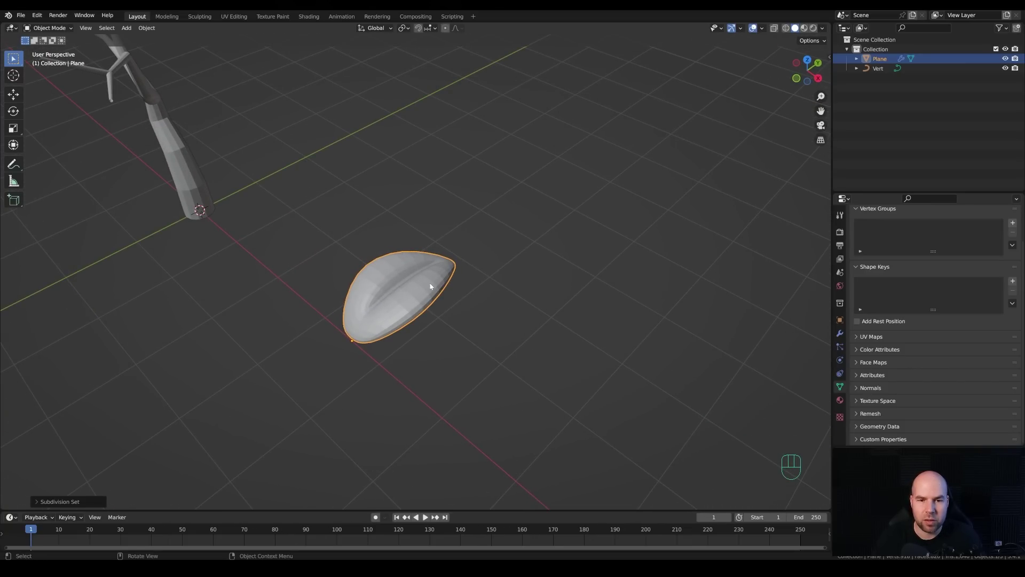
key("ctrl+1")
key("ctrl+2")
middle_click(501, 306)
key("KP_7")
left_click_drag(505, 326, 482, 244)
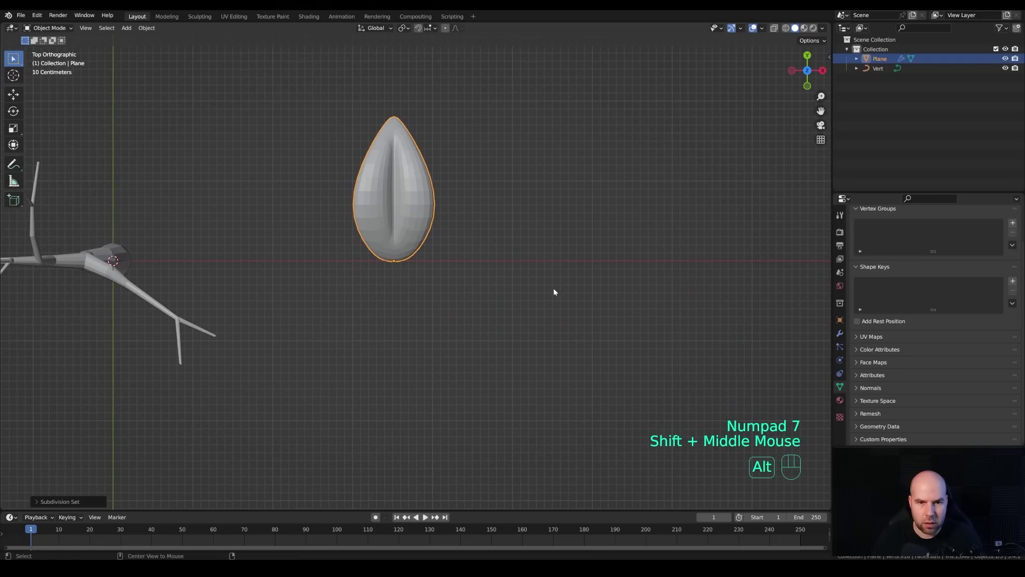
Make two linked copies rotated 120 degrees each and join all three leaves into one cluster.
key("alt+d")
key("r")
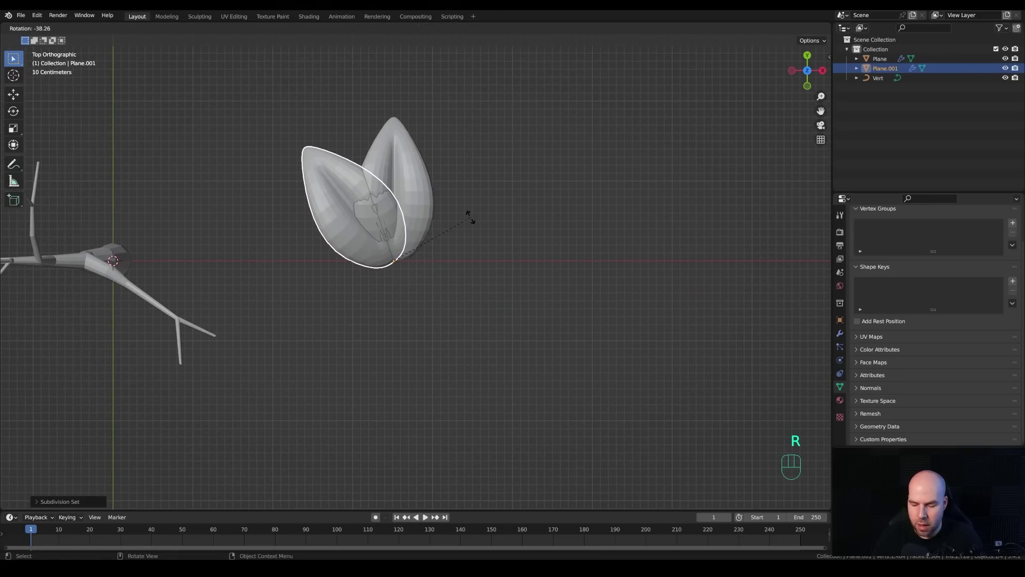
key("KP_1")
key("KP_2")
key("KP_0")
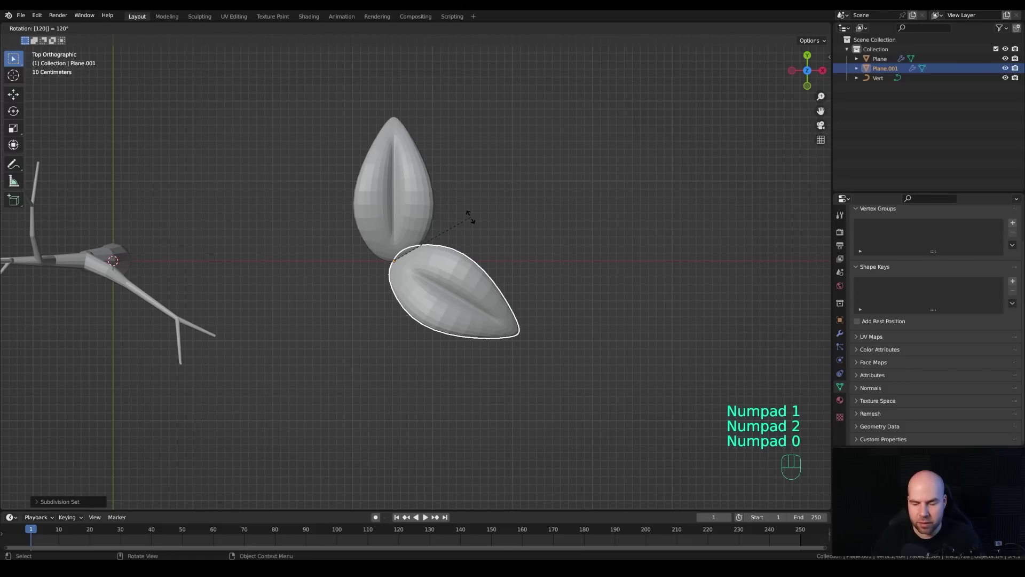
key("KP_Enter")
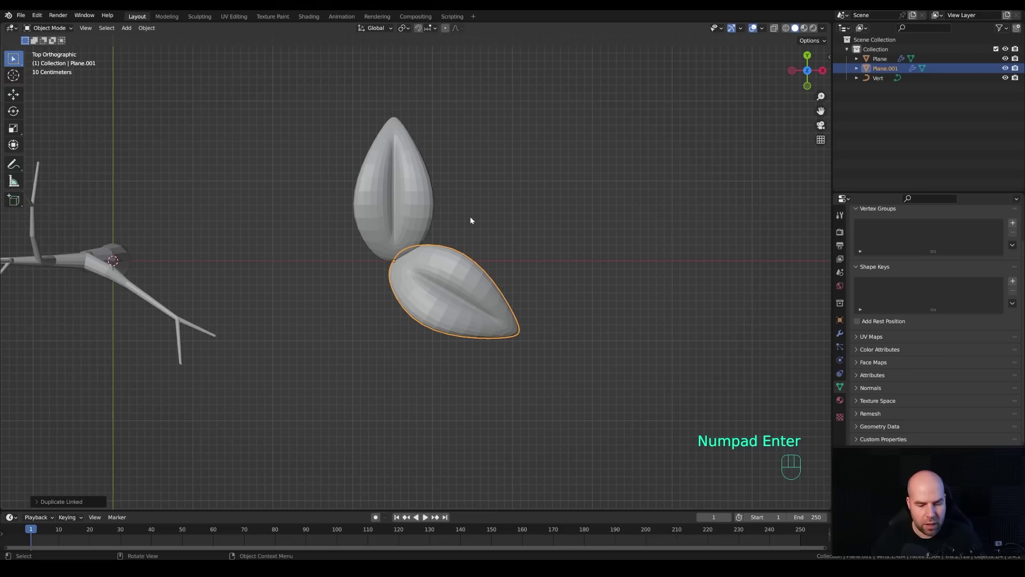
key("shift+r")
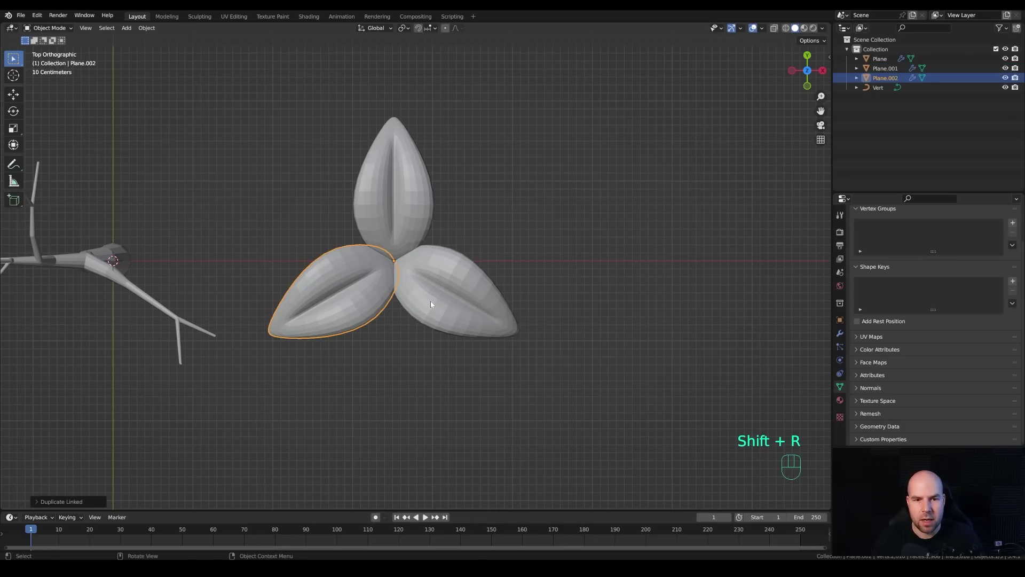
left_click(441, 299)
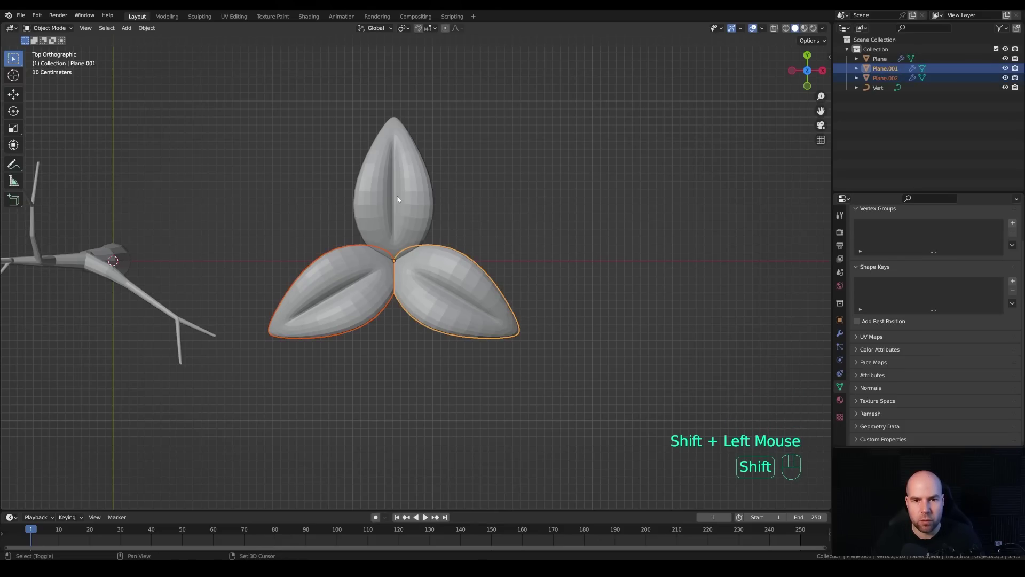
left_click(400, 199)
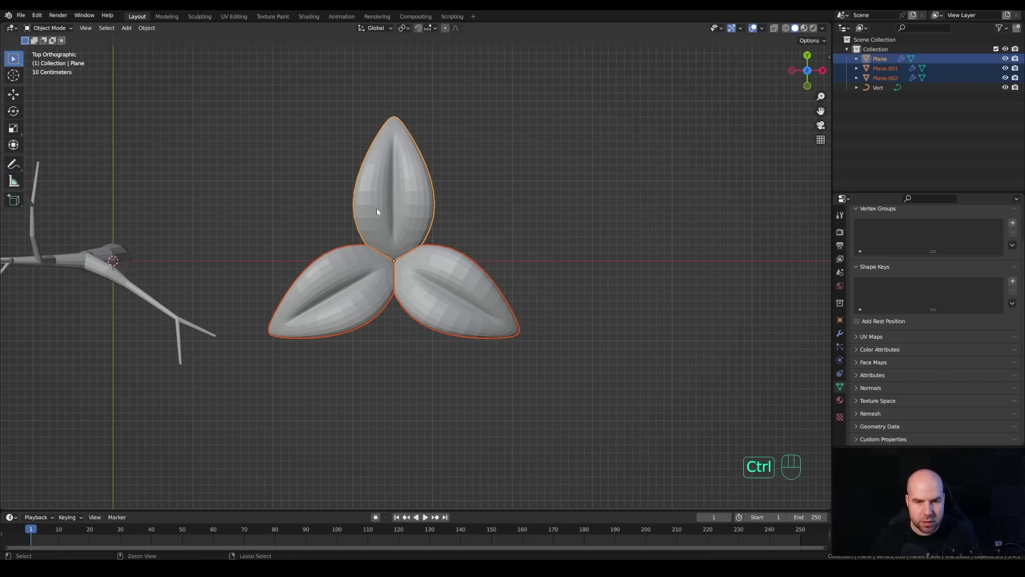
key("ctrl+j")
Shrink the three-leaf cluster and apply its scale.
left_click_drag(532, 365, 476, 309)
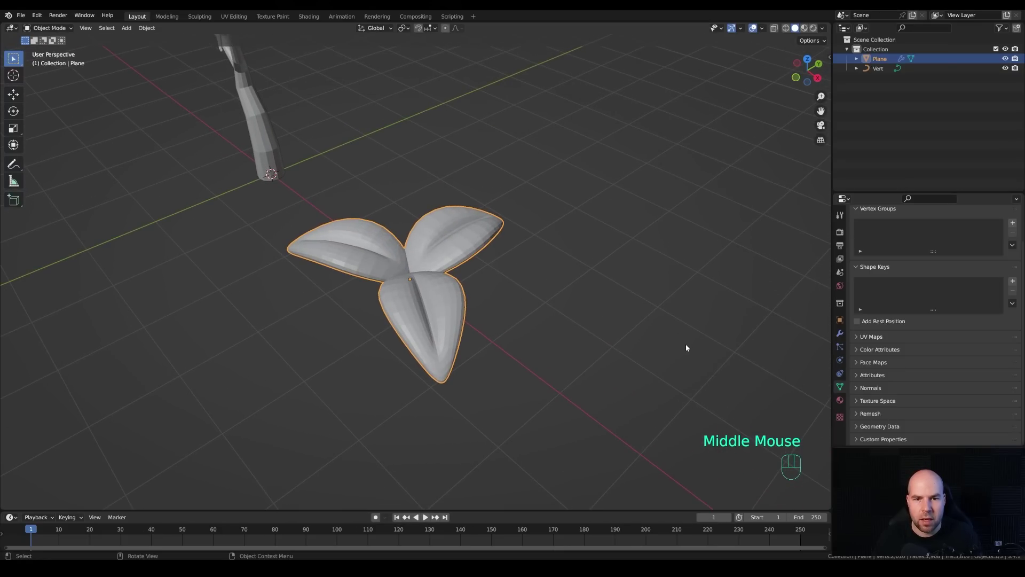
key("s")
left_click(482, 303)
scroll("down", 3)
scroll("up", 3)
key("s")
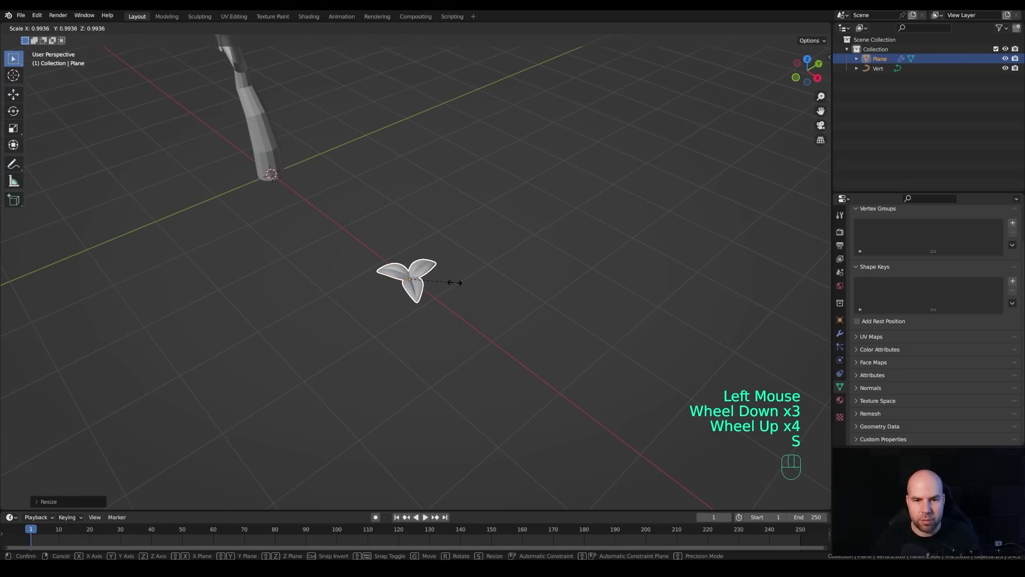
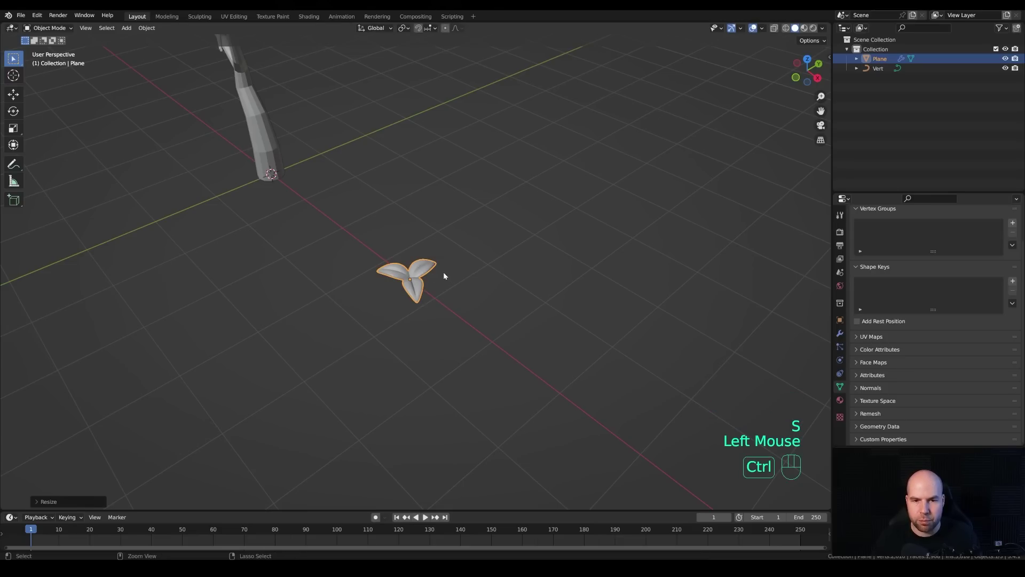
key("ctrl+a")
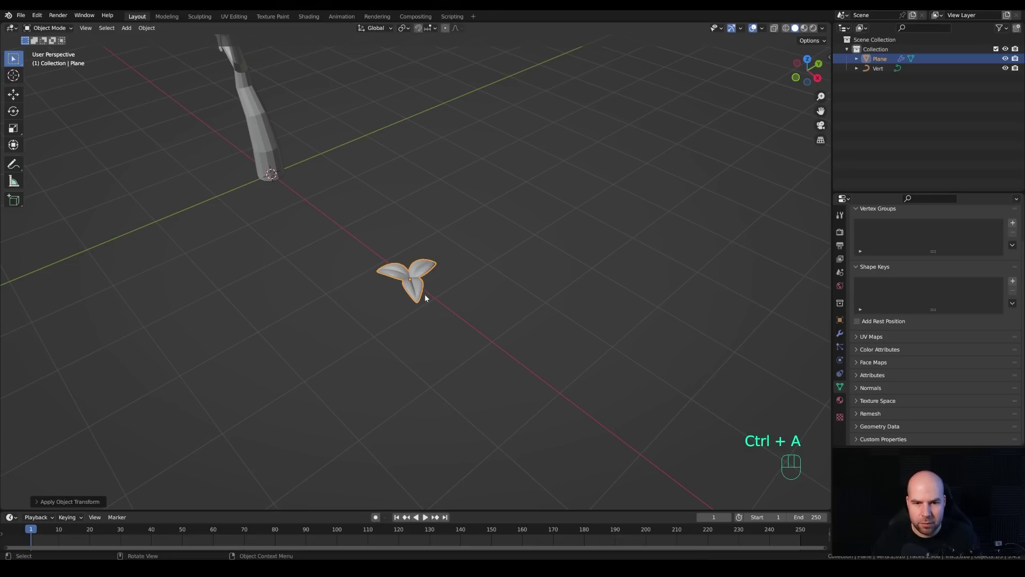
scroll("up", 3)
Add a plane, subdivide it with 5 cuts and lift its centre into a smooth dome.
key("shift+a")
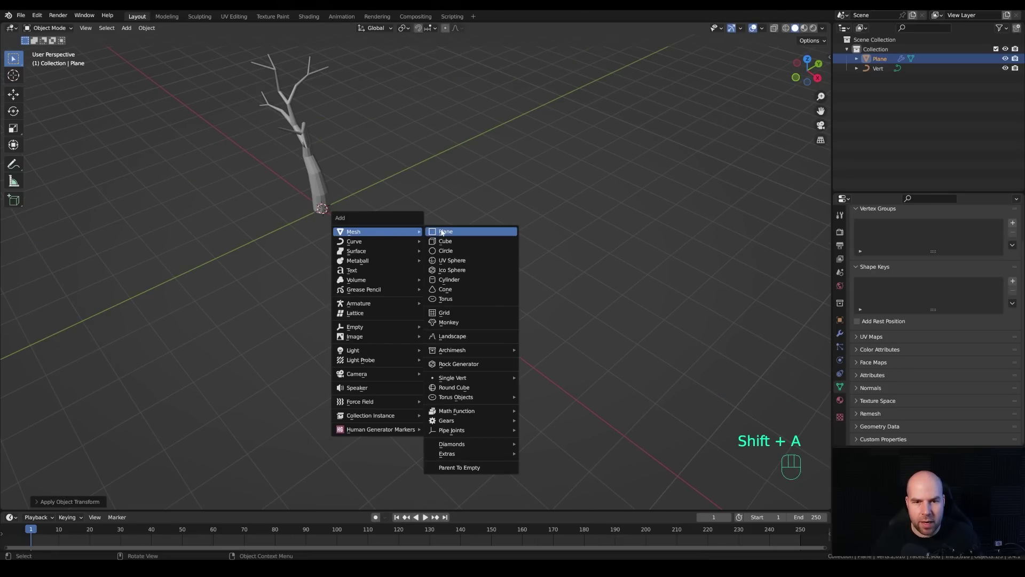
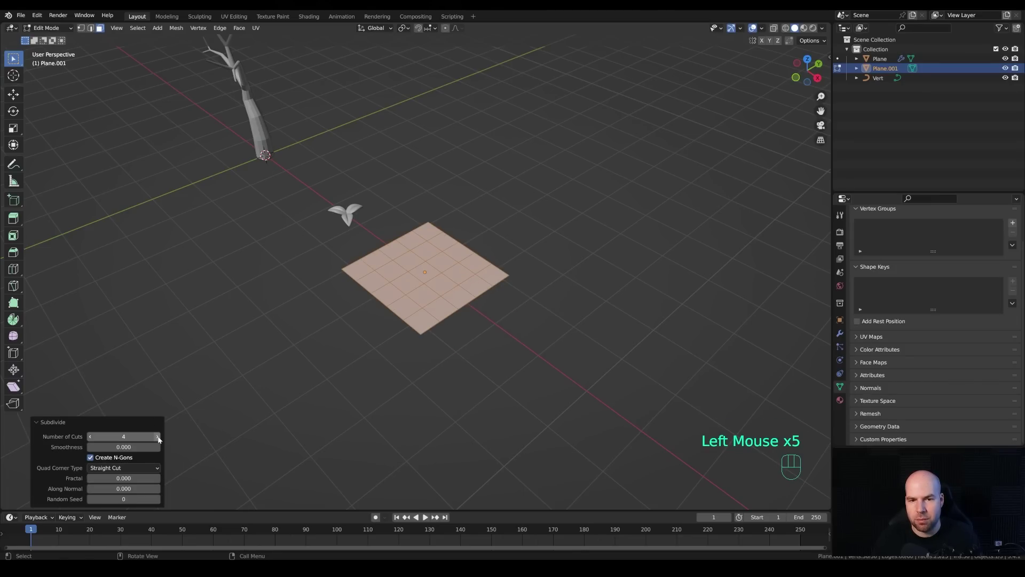
left_click(160, 440)
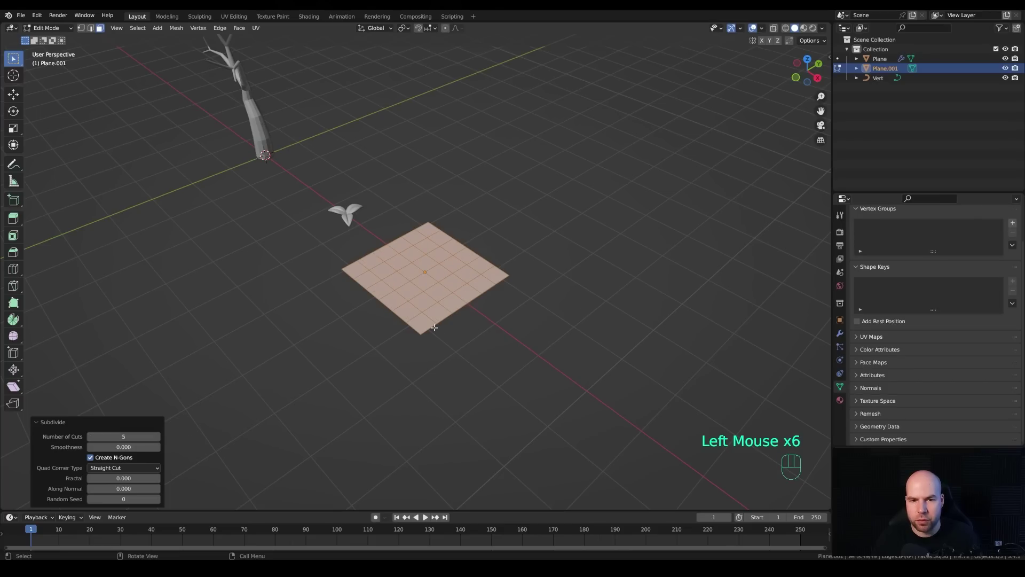
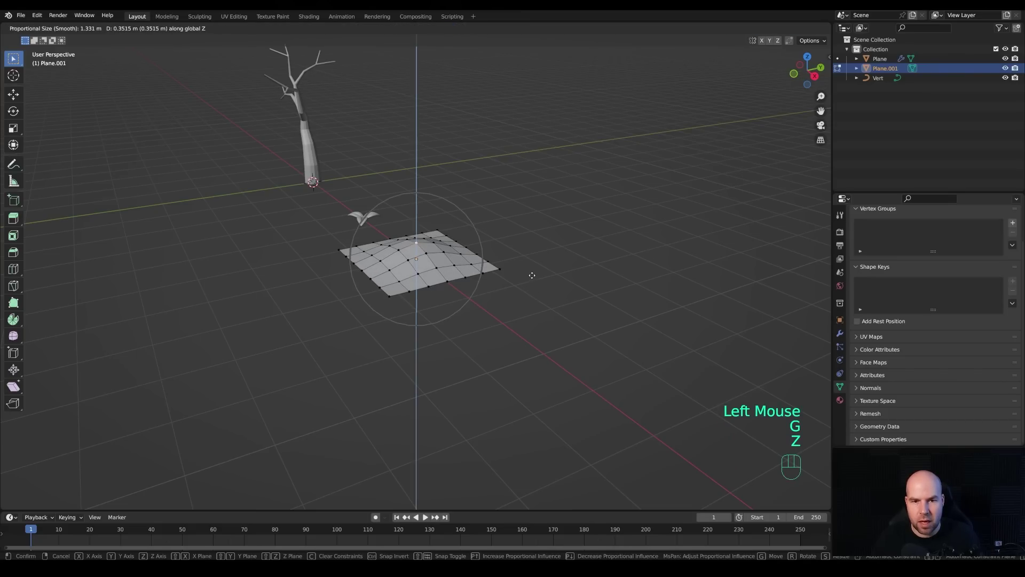
scroll("down", 3)
scroll("down", 3)
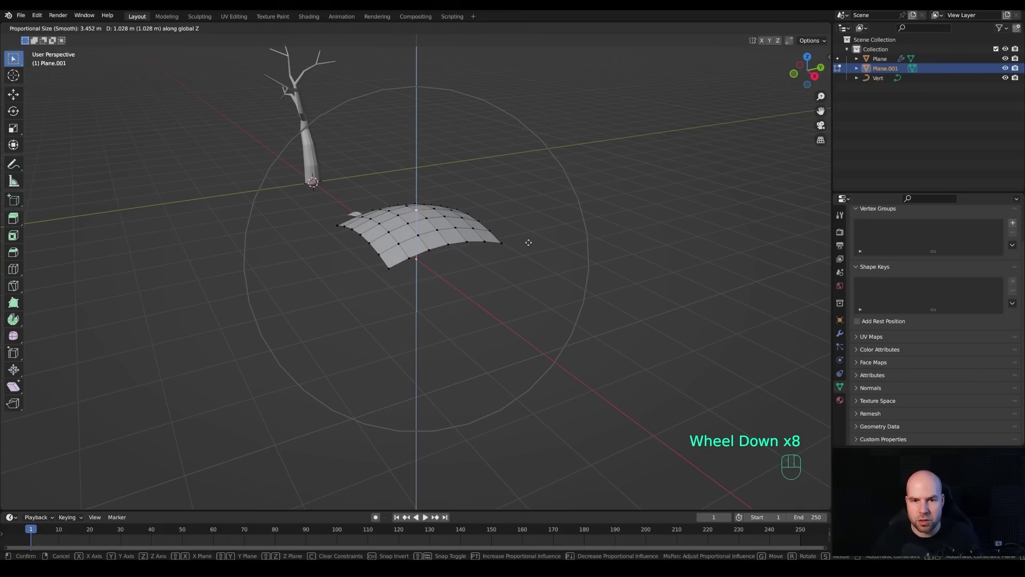
scroll("down", 3)
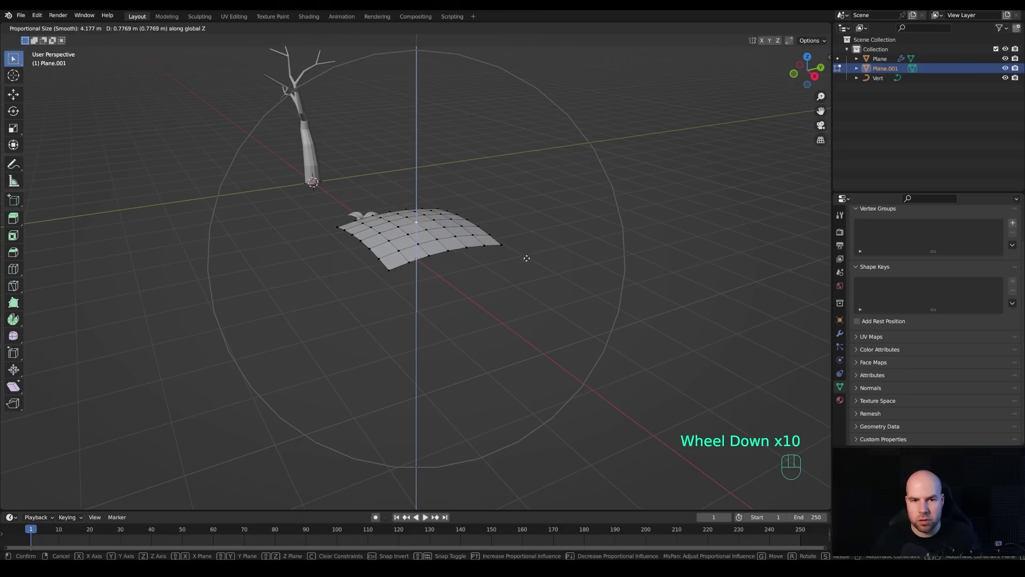
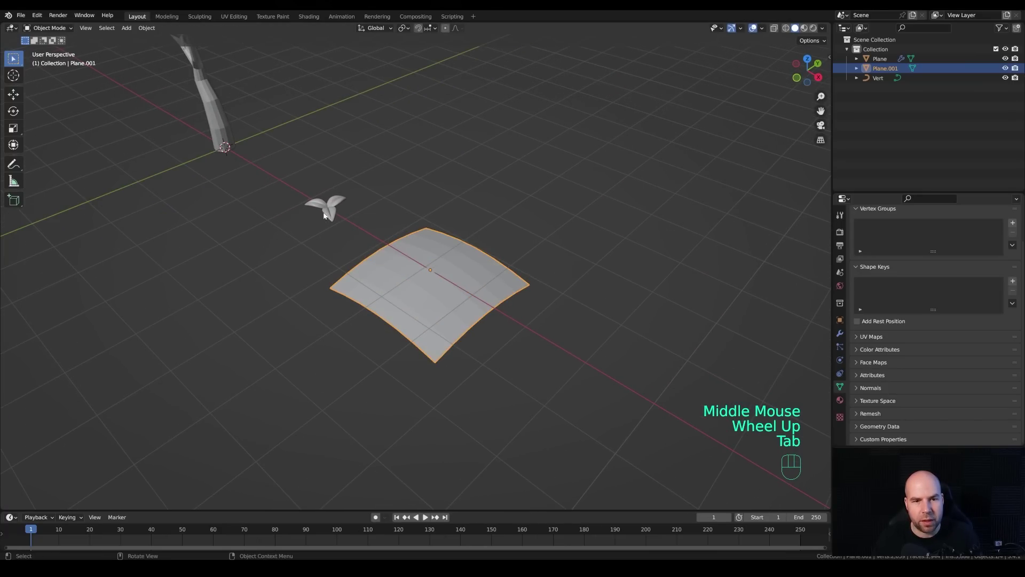
Set snapping to Face Project and rest the leaf cluster on the domed surface.
left_click(336, 205)
left_click_drag(428, 29, 549, 215)
key("g")
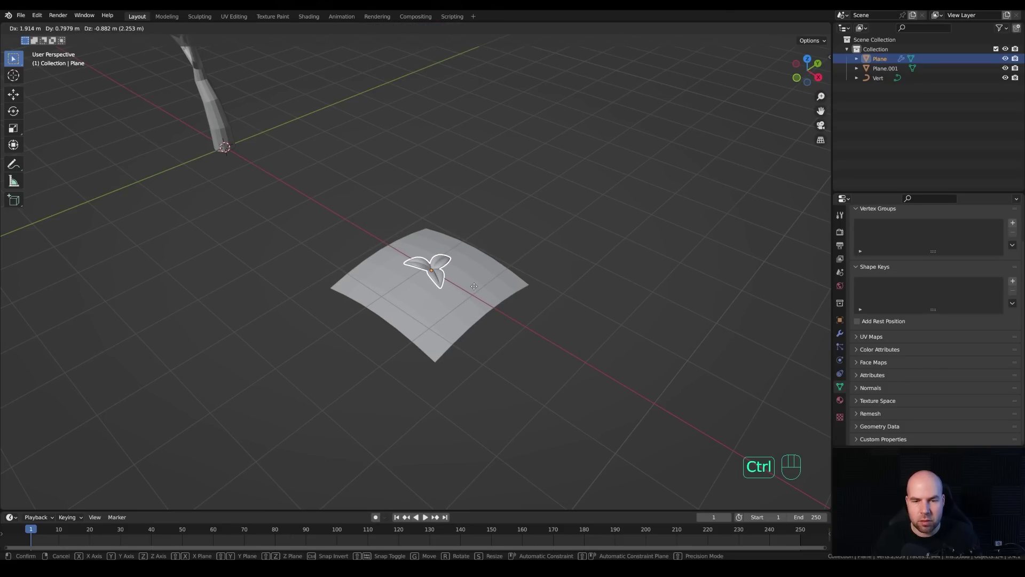
left_click_drag(474, 292, 481, 276)
middle_click(481, 276)
left_click_drag(495, 304, 469, 308)
scroll("up", 3)
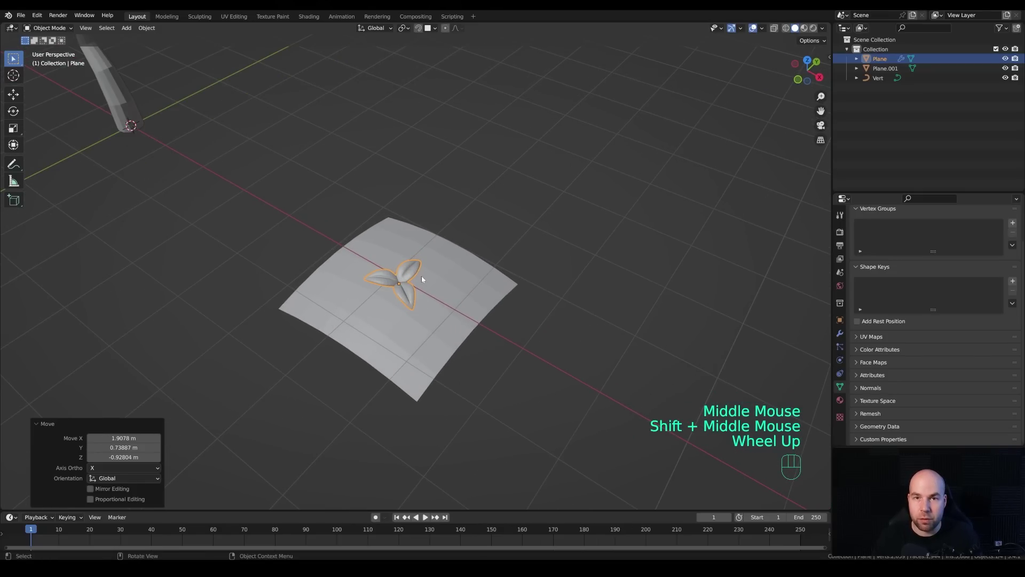
Place linked copies of the leaf cluster around the dome.
key("alt+d")
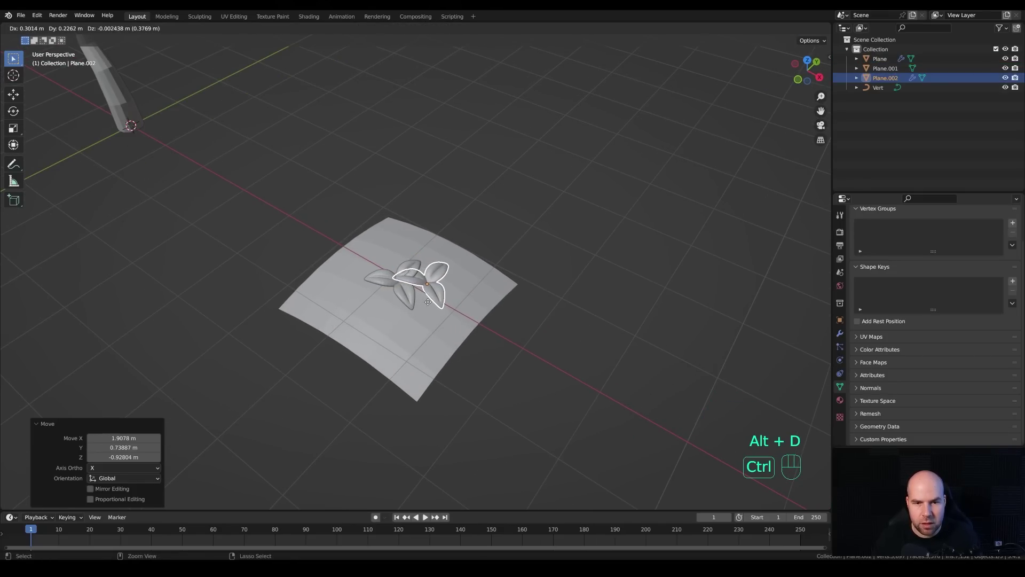
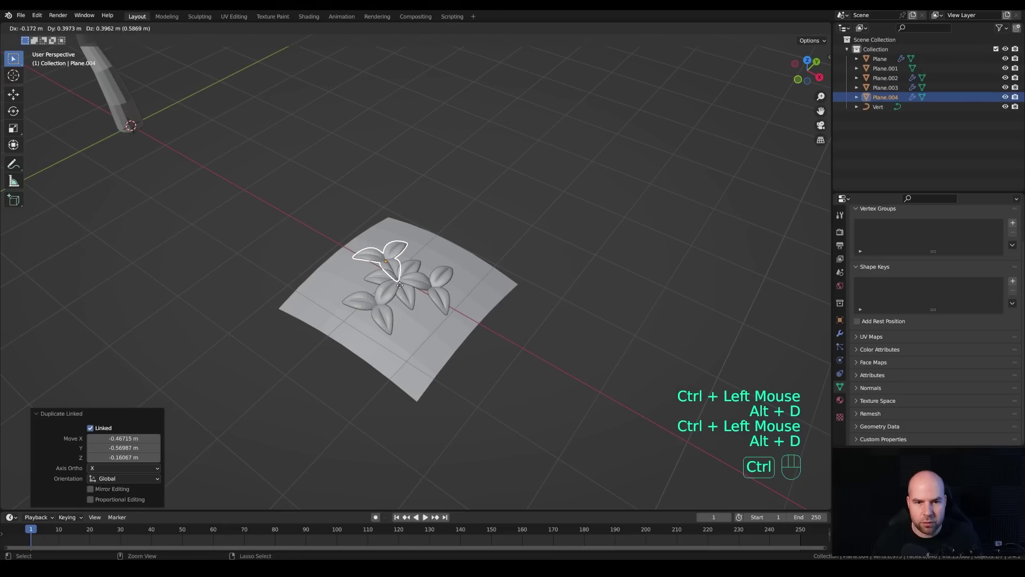
left_click(402, 287)
key("alt+d")
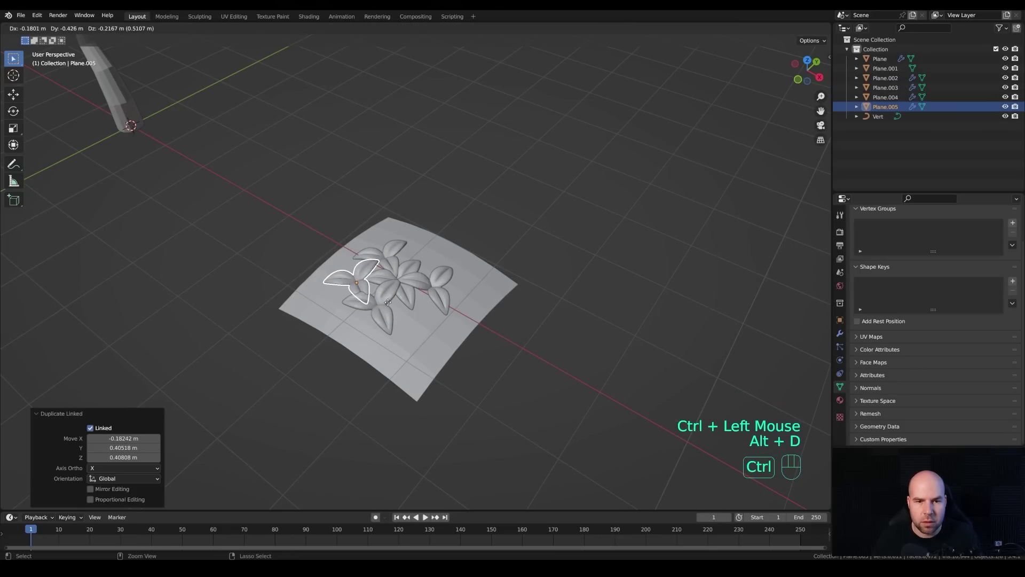
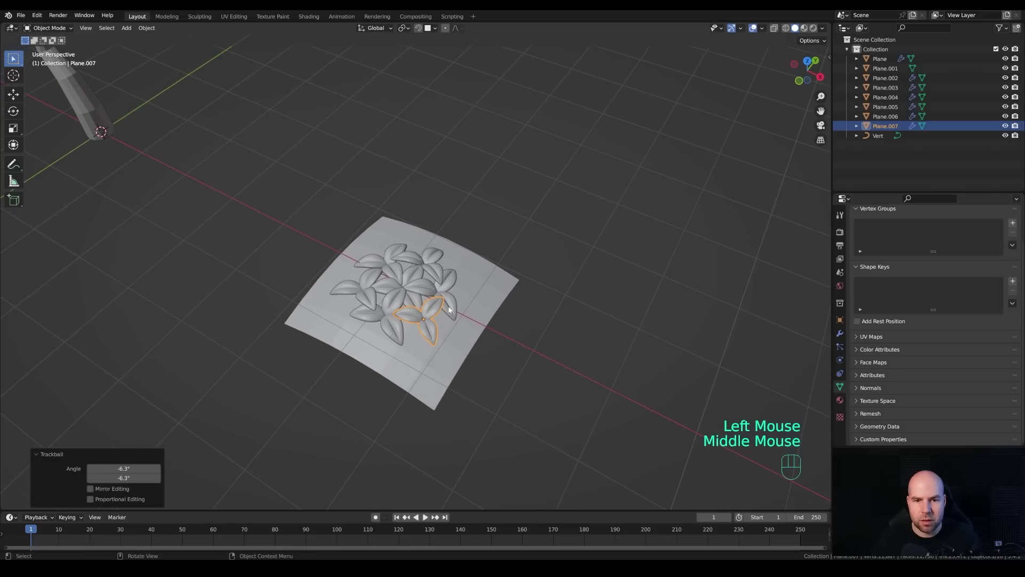
Join the five scattered leaf copies into one bunch and duplicate it beside the original.
left_click(389, 325)
left_click(355, 292)
left_click(385, 261)
left_click(432, 261)
left_click(453, 294)
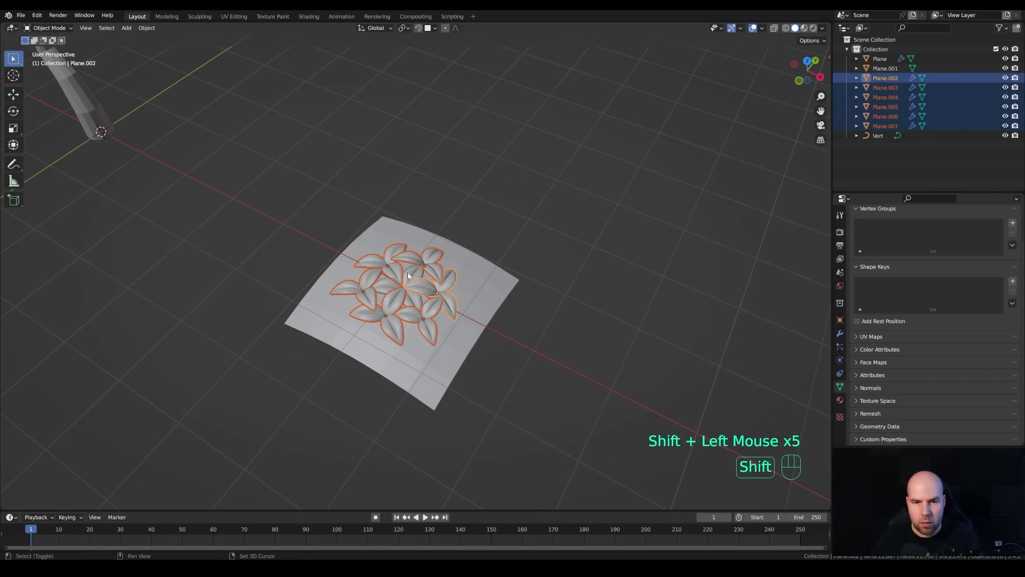
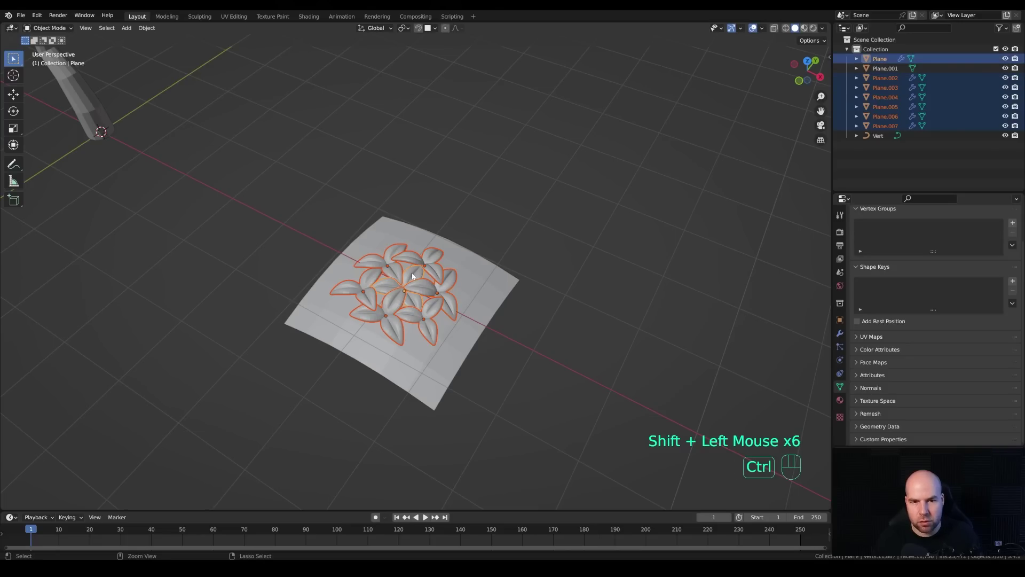
key("ctrl+j")
left_click_drag(504, 321, 504, 312)
middle_click(437, 285)
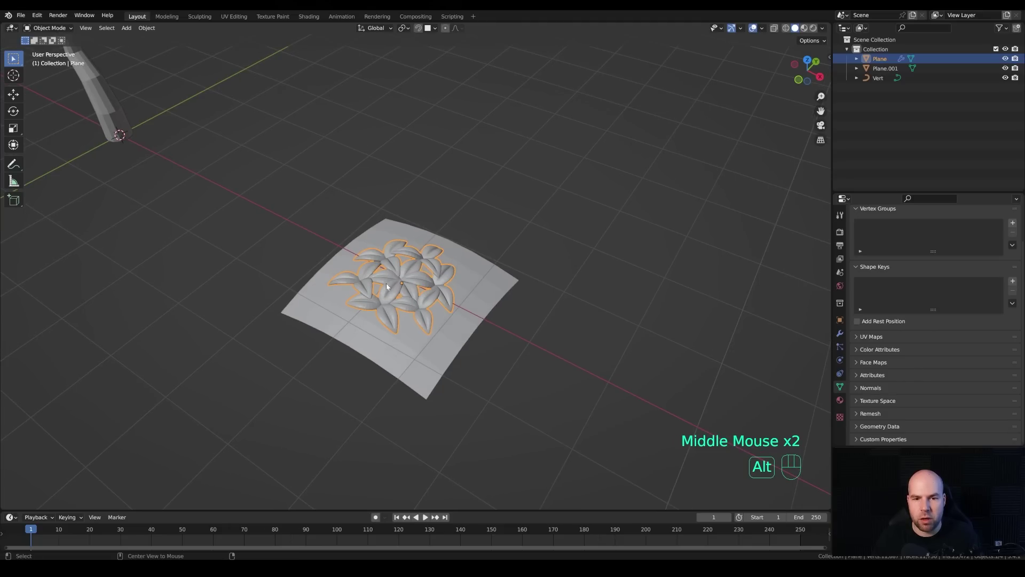
key("alt+d")
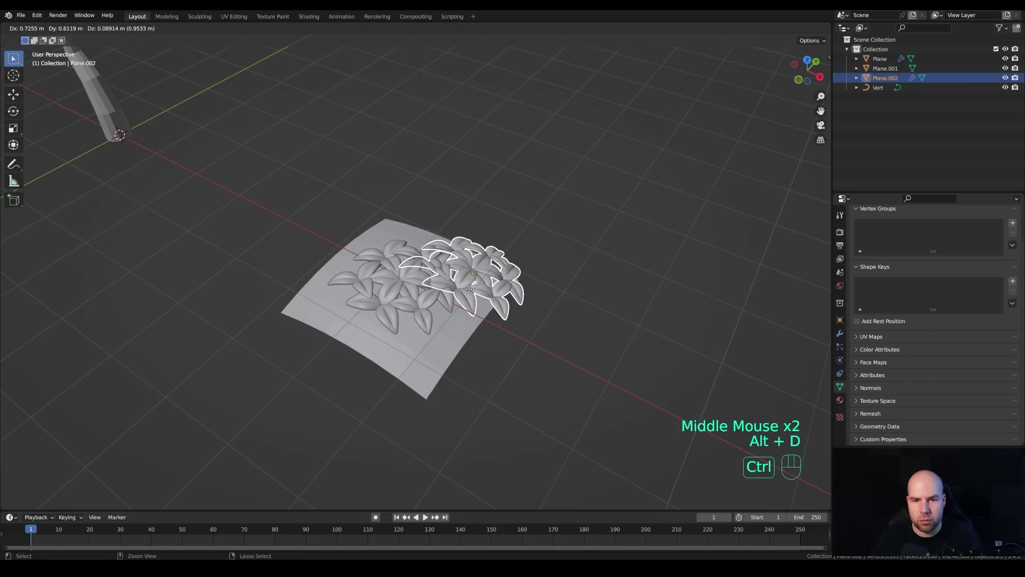
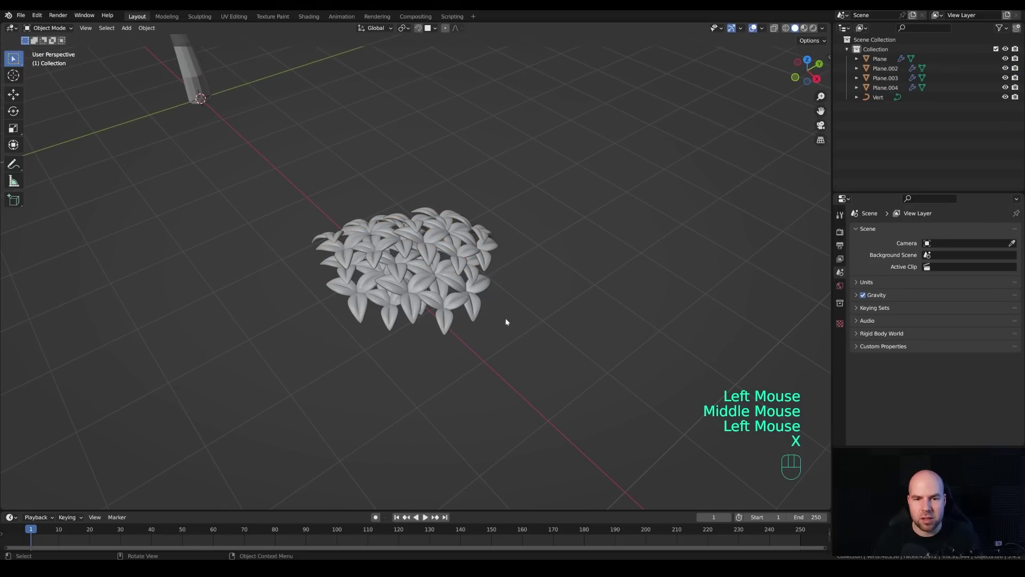
Select all leaf bunches and join them into a single canopy clump beside the tree.
left_click(252, 158)
key("n")
middle_click(356, 252)
left_click_drag(313, 187, 608, 351)
left_click_drag(478, 292, 507, 236)
left_click(392, 233)
left_click(392, 231)
left_click_drag(569, 241, 510, 292)
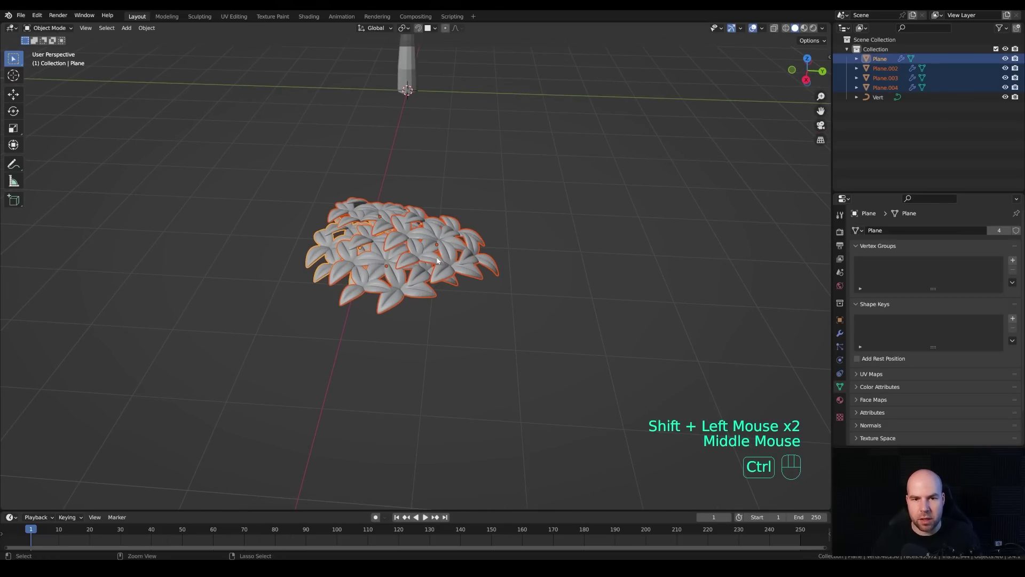
key("ctrl+j")
middle_click(367, 296)
scroll("down", 3)
left_click_drag(390, 310, 553, 370)
left_click_drag(571, 374, 587, 350)
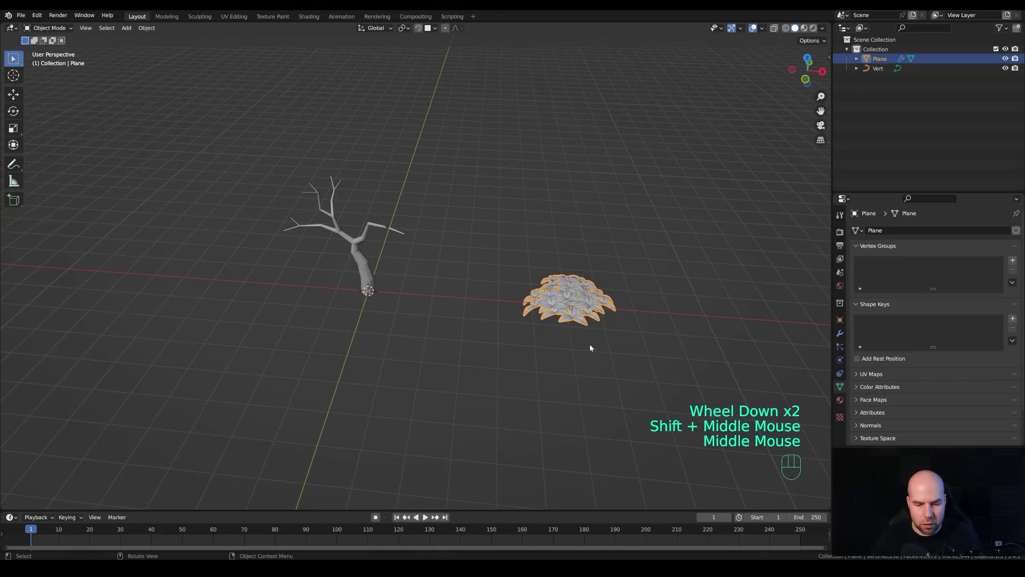
In front view, move the leaf canopy up onto the top of a branch.
left_click_drag(627, 316, 649, 280)
key("KP_1")
left_click_drag(510, 262, 545, 299)
scroll("up", 3)
key("g")
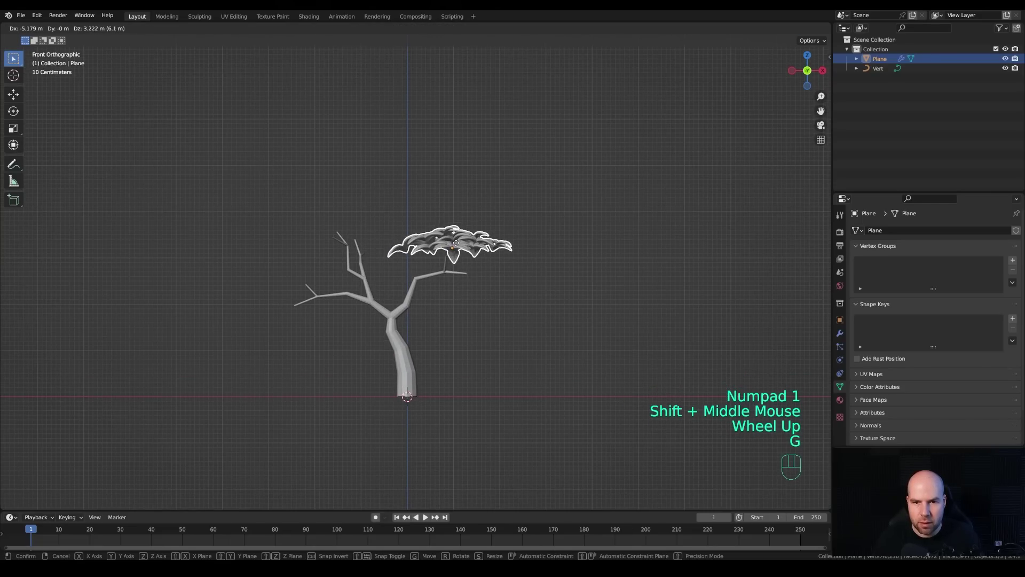
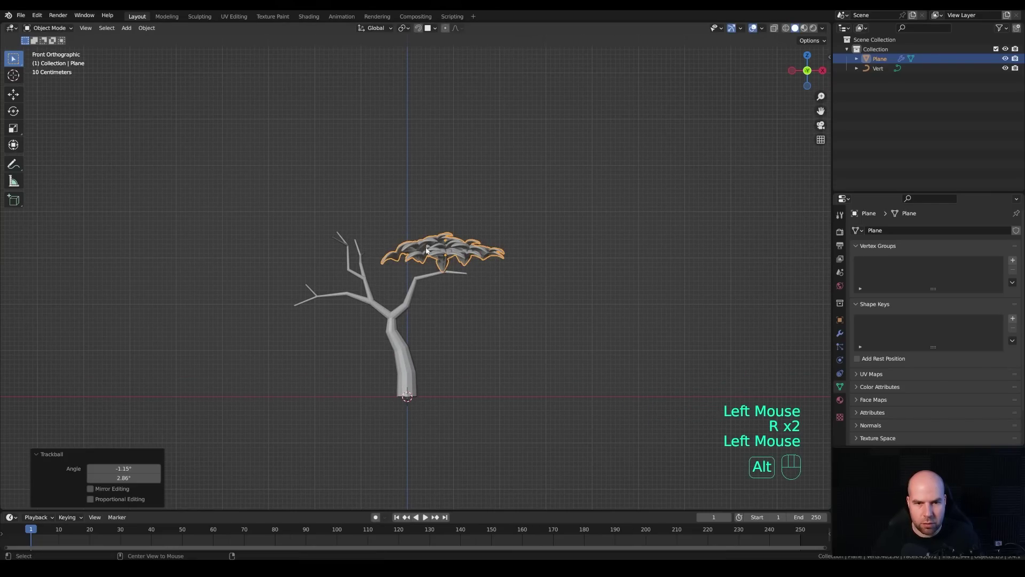
Duplicate the canopy onto two more branches and rotate each copy into place.
key("alt+d")
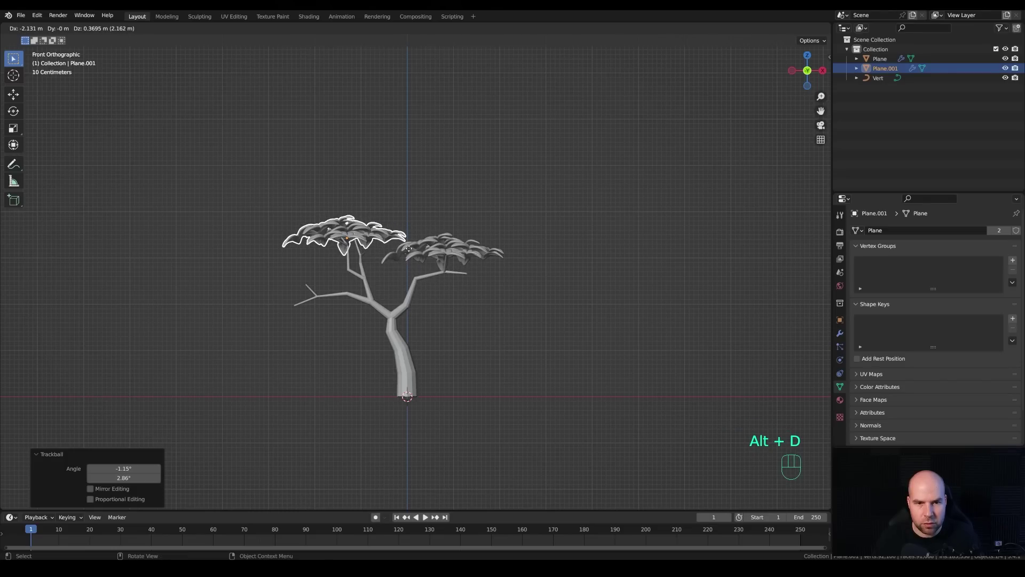
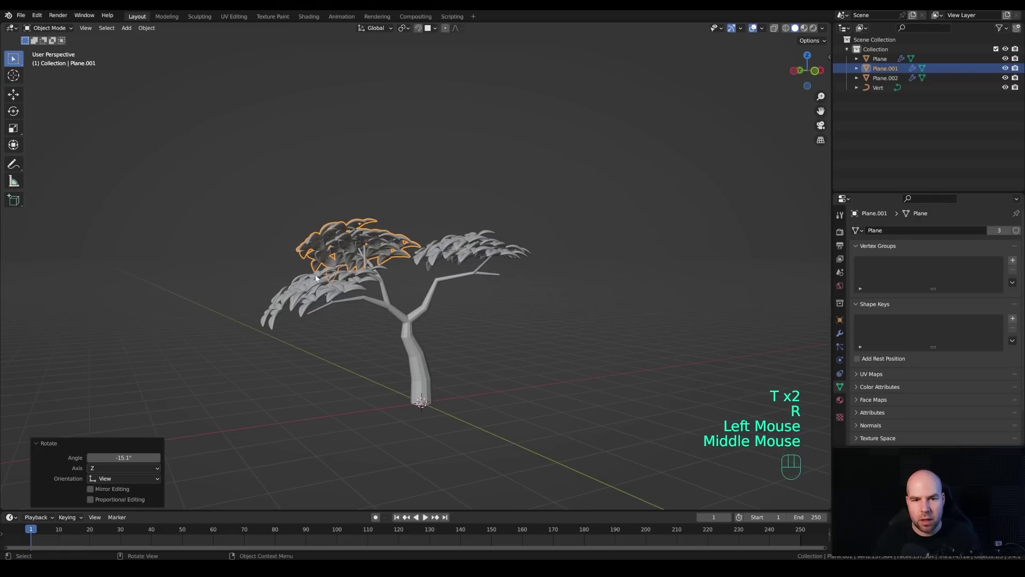
left_click(315, 280)
left_click_drag(403, 290, 446, 298)
key("r")
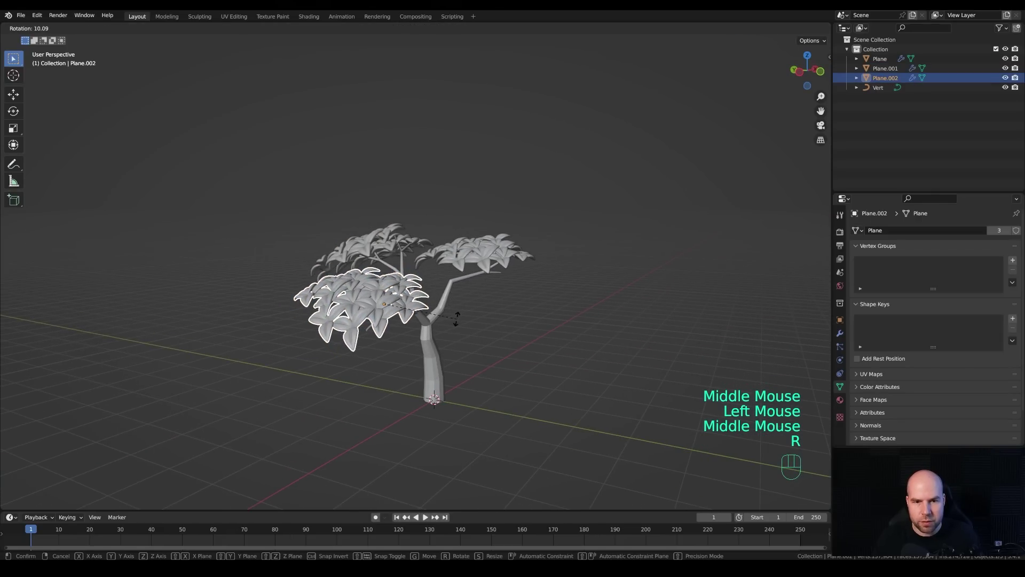
left_click(459, 316)
left_click_drag(436, 314, 377, 309)
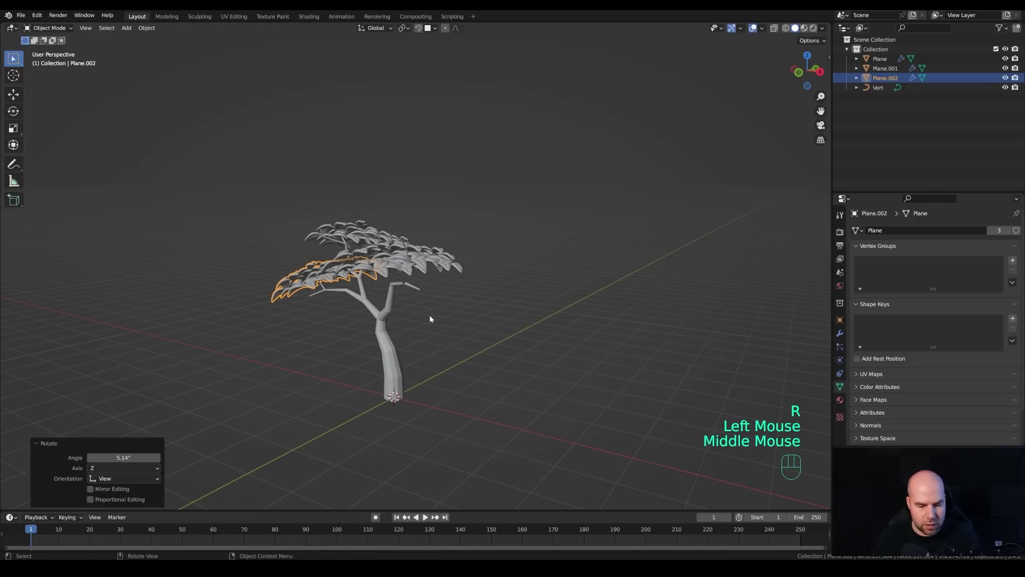
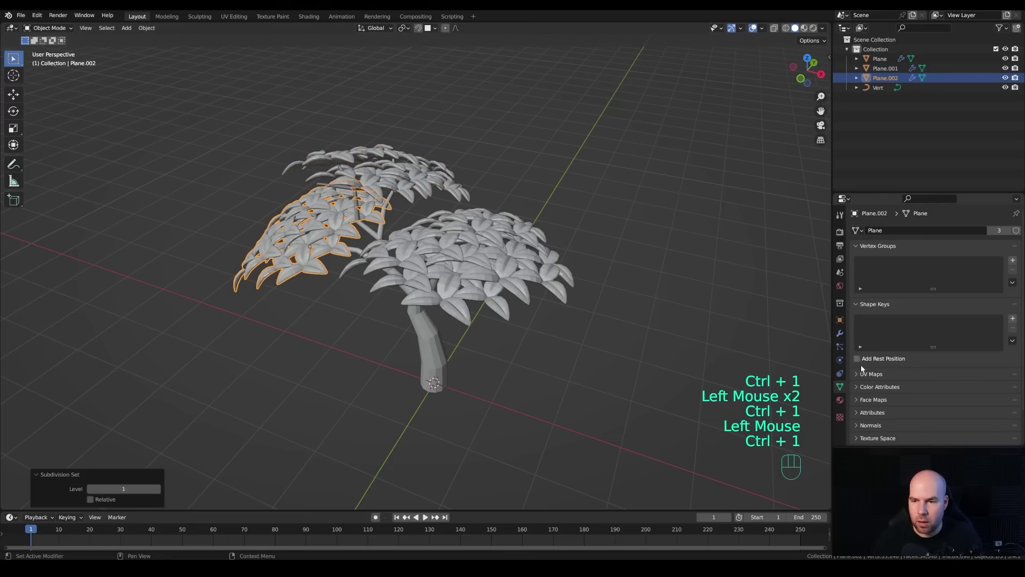
Show the canopy's modifier settings with its level-1 subdivision.
left_click(838, 335)
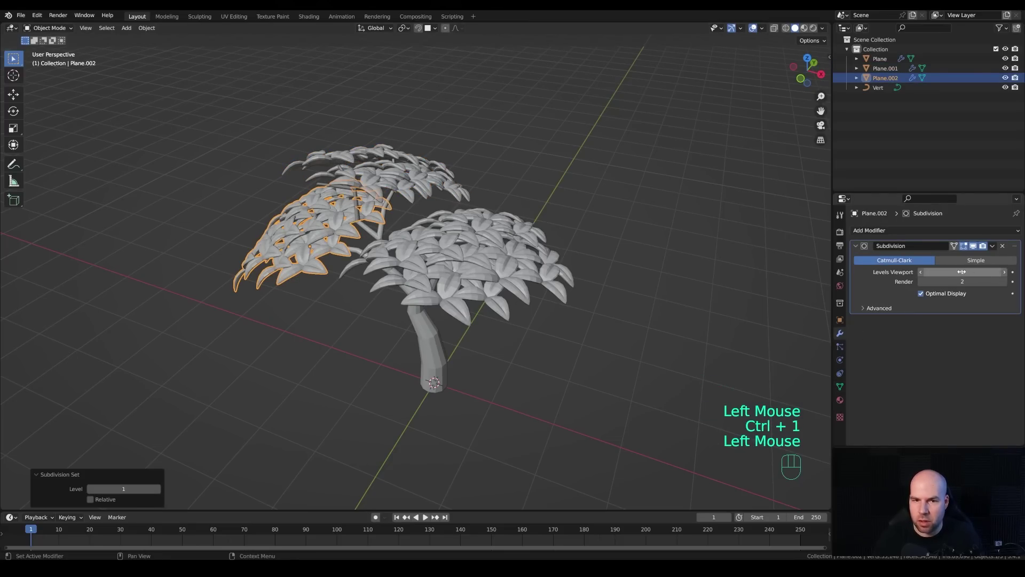
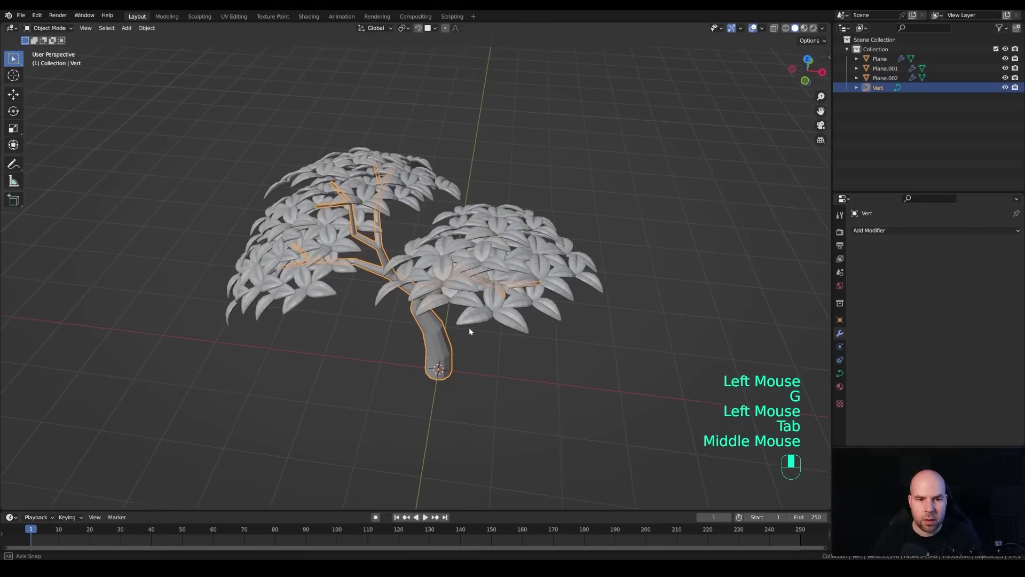
scroll("down", 3)
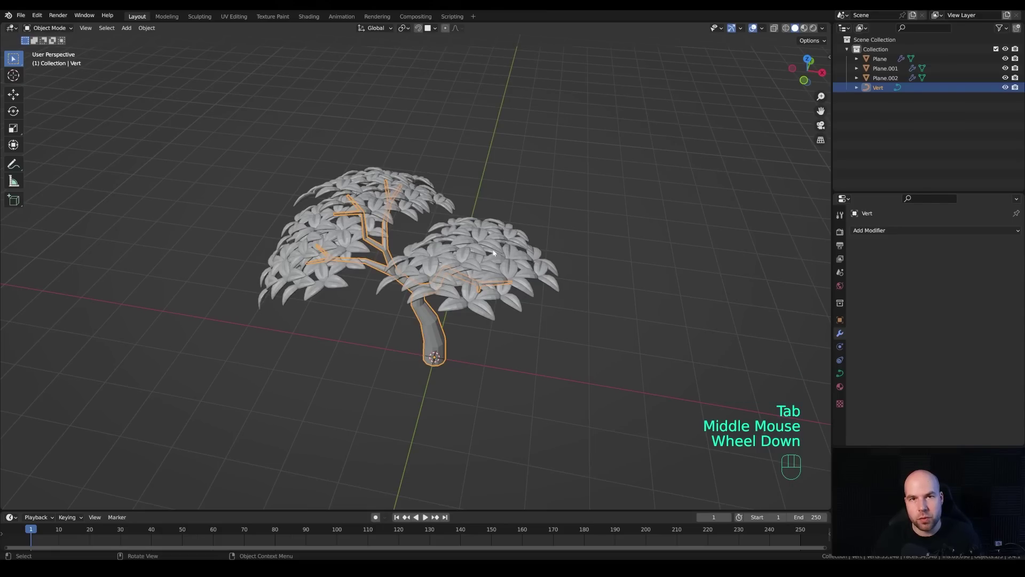
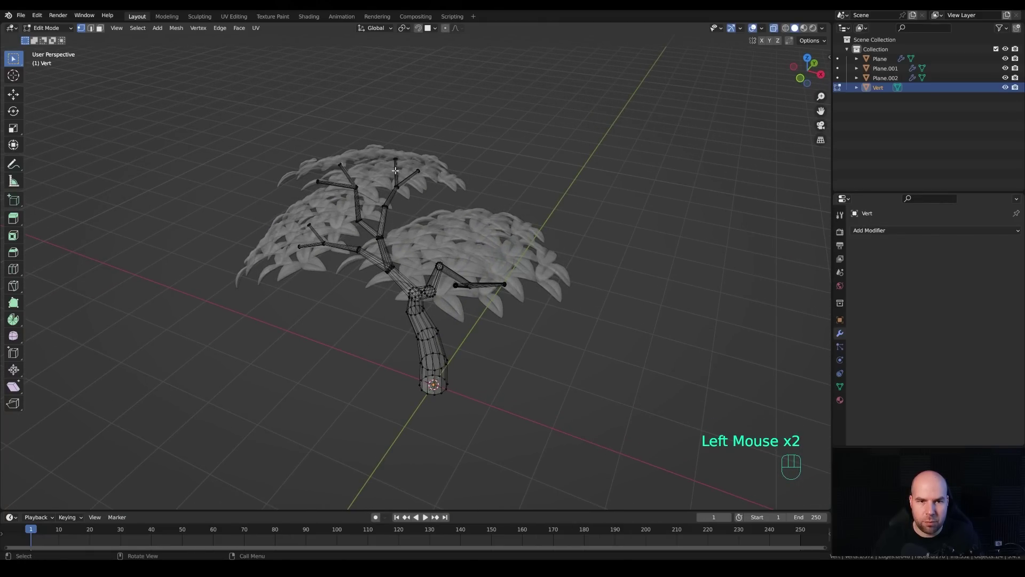
In Object Mode, vertex-parent Plane, Plane.001 and Plane.002 to the active Vert mesh via Ctrl+P.
scroll("down", 3)
key("Tab")
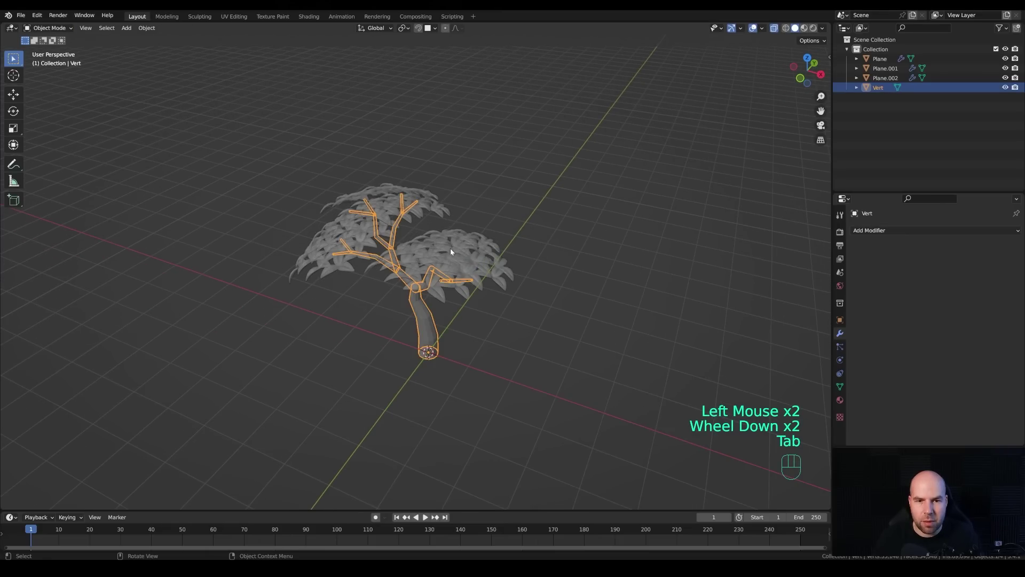
left_click(451, 250)
left_click(384, 201)
left_click(342, 246)
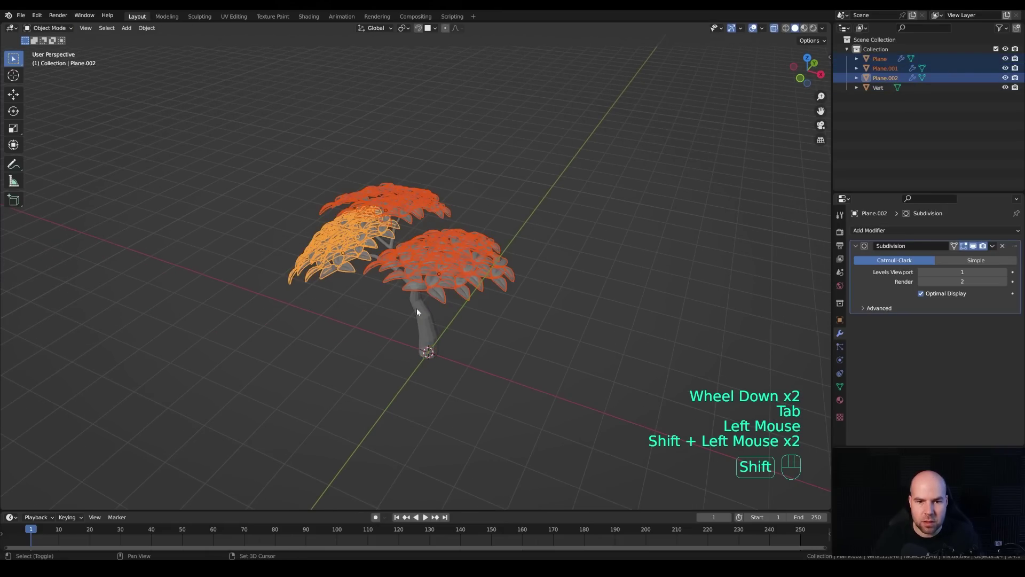
left_click(424, 317)
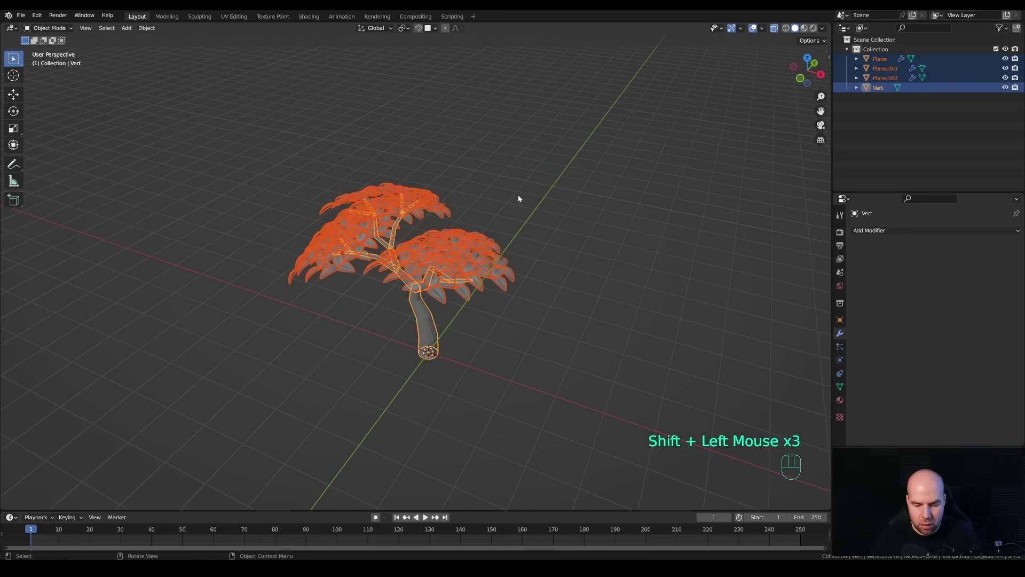
key("ctrl+p")
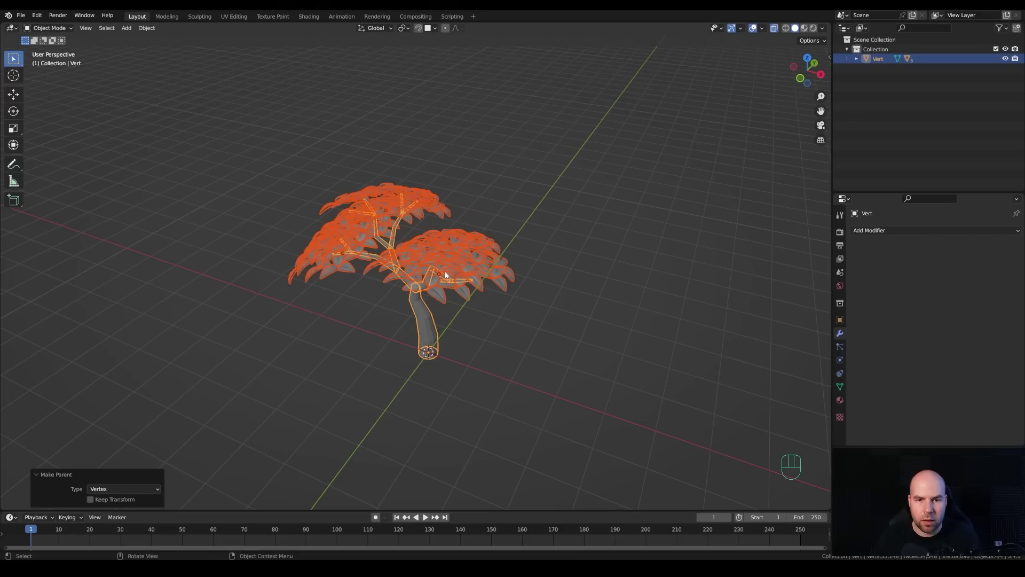
Add a Simple Deform Bend modifier to Vert and drag its Angle through a few values near 0°.
left_click(425, 322)
left_click_drag(876, 235, 913, 353)
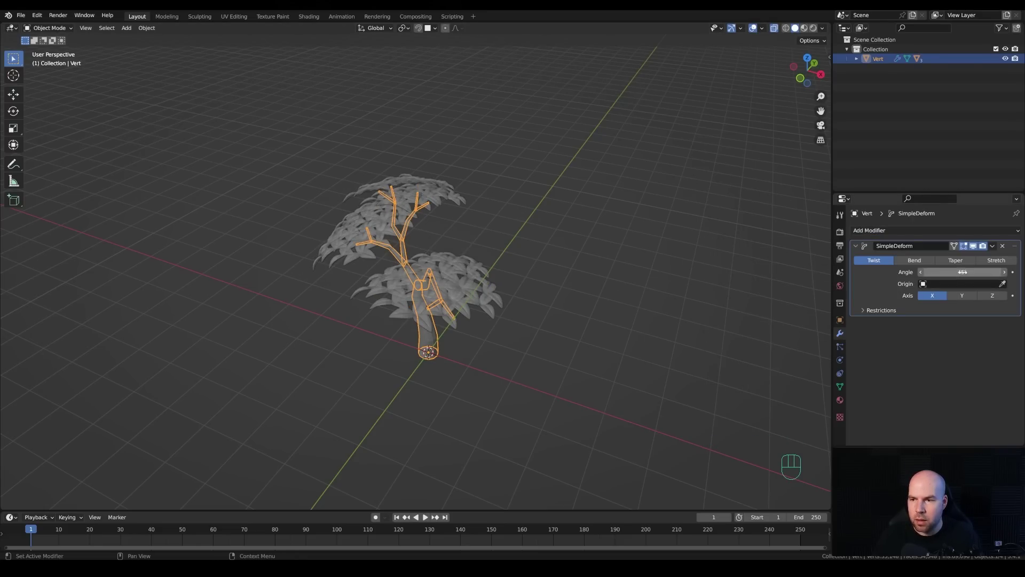
left_click(921, 264)
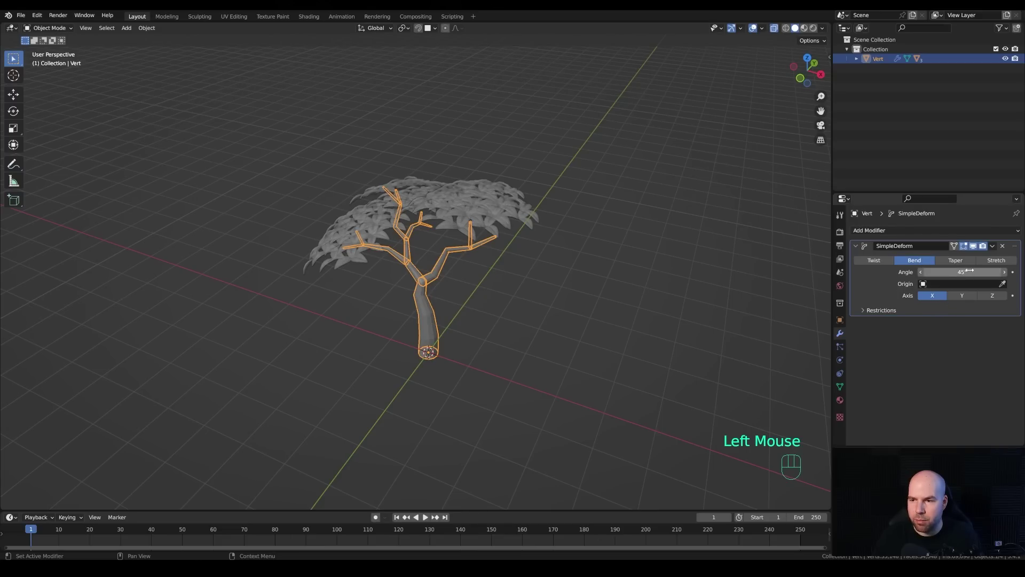
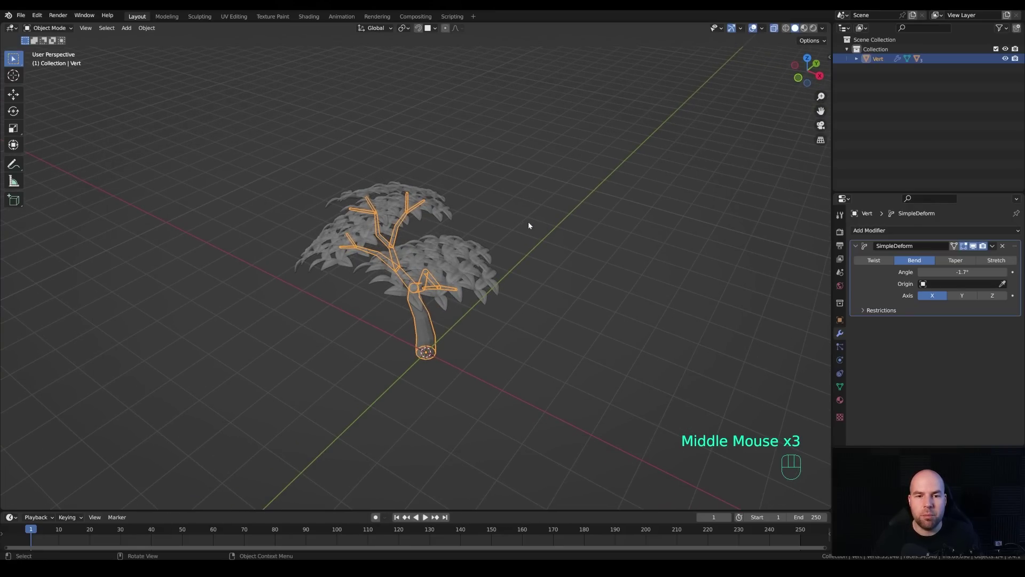
middle_click(414, 300)
scroll("down", 3)
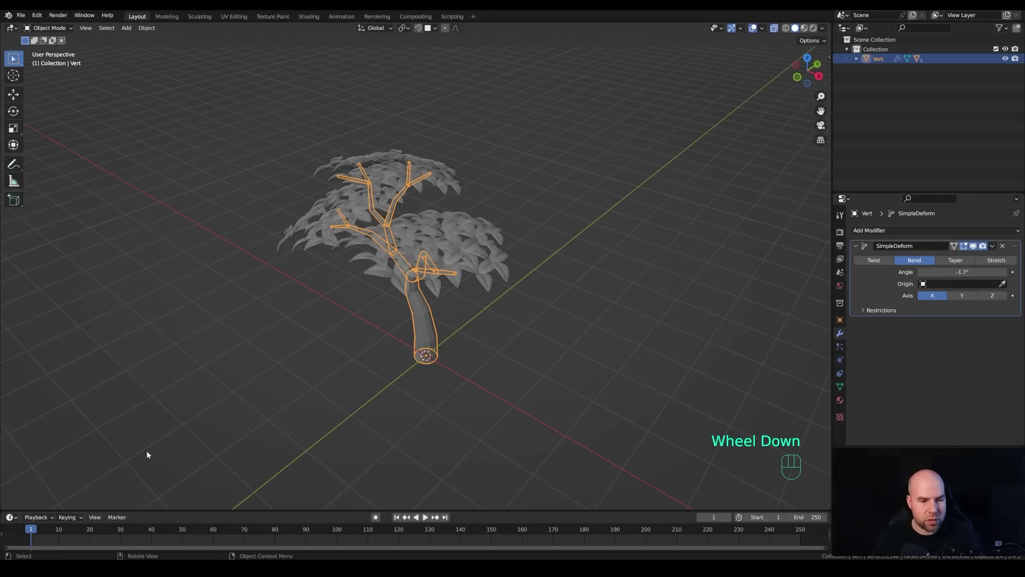
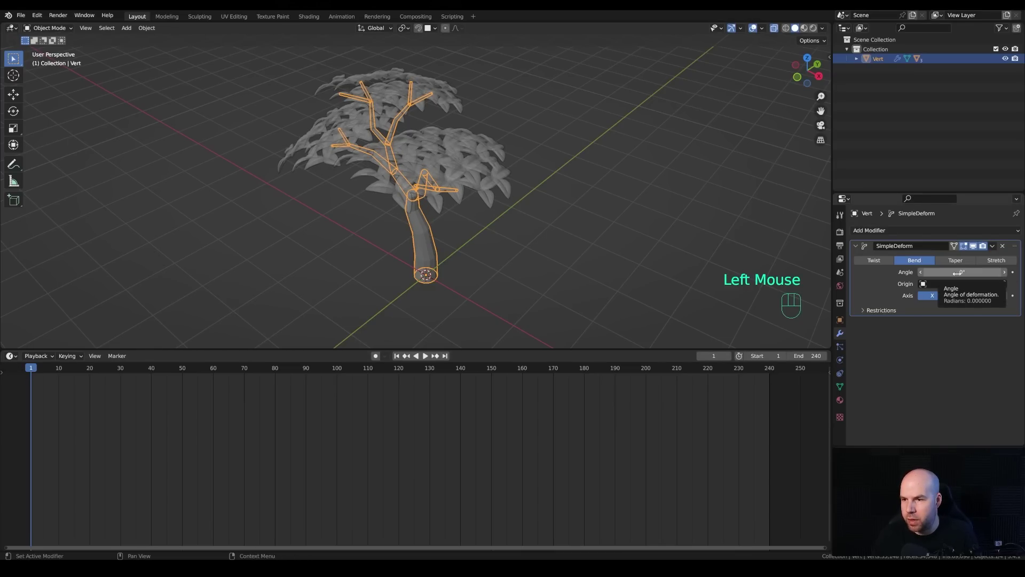
Keyframe the bend Angle, show its curve in the Graph Editor and add a Noise modifier to it.
key("i")
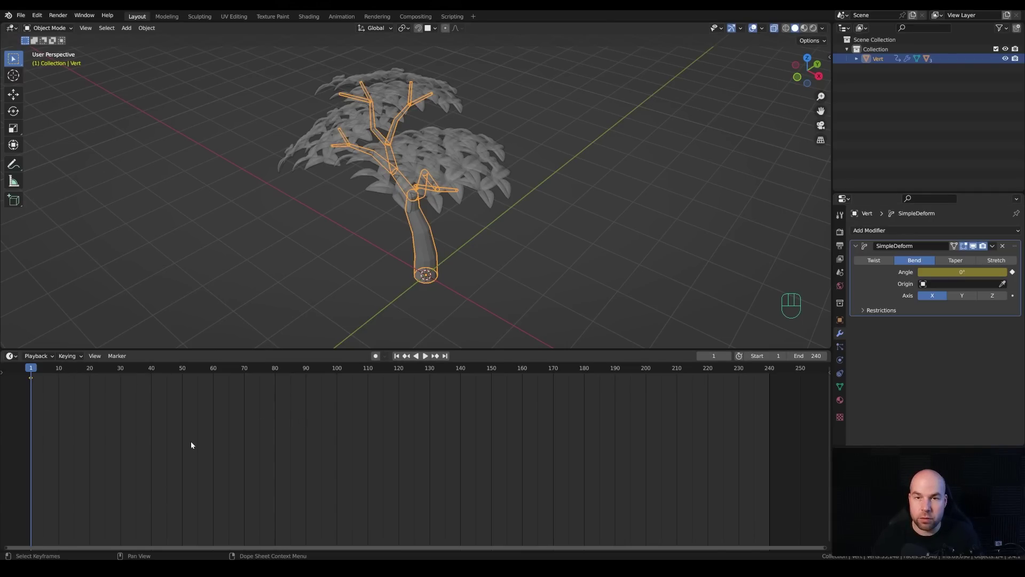
key("ctrl+Tab")
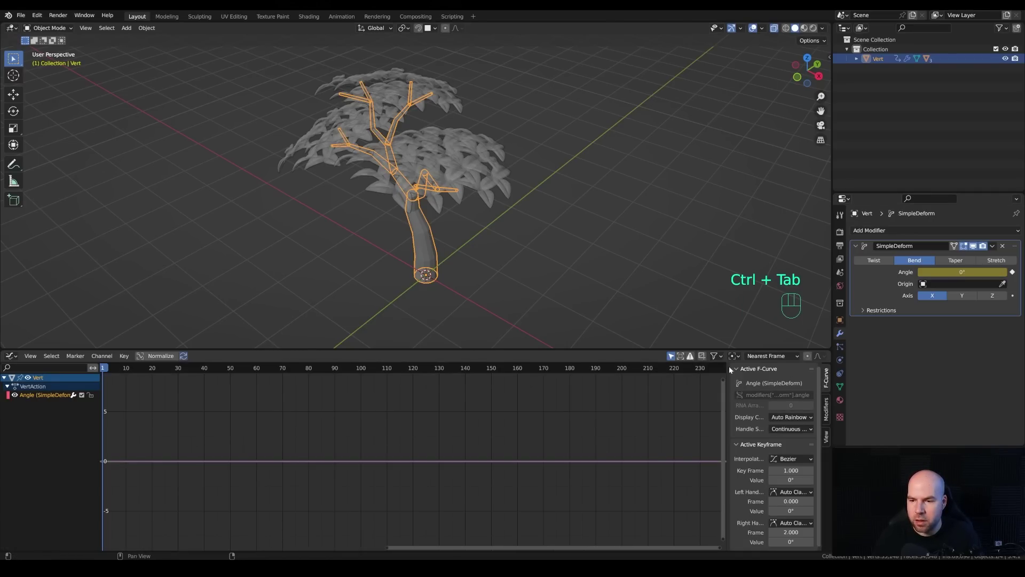
key("n")
key("n")
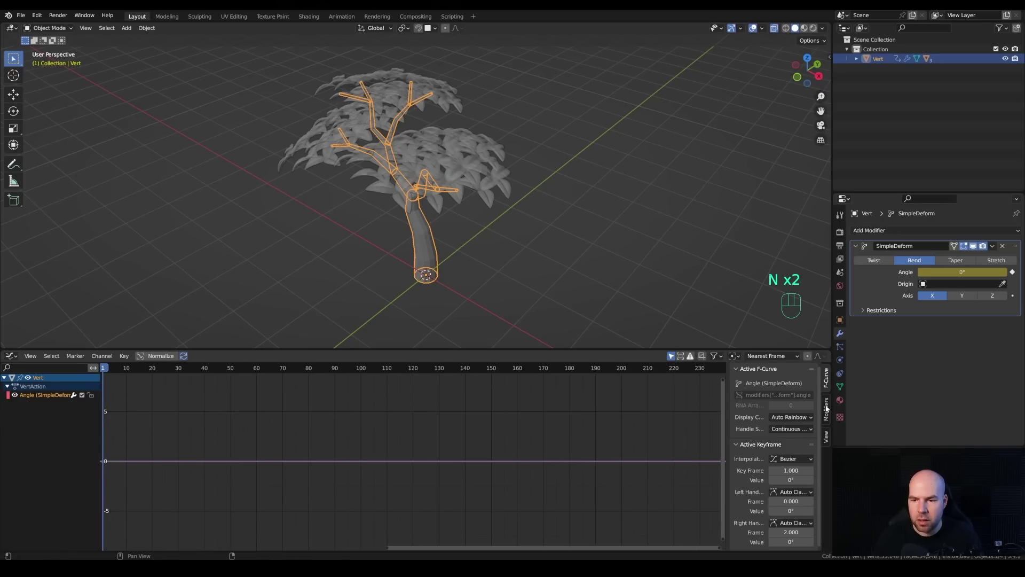
left_click(830, 414)
left_click(39, 398)
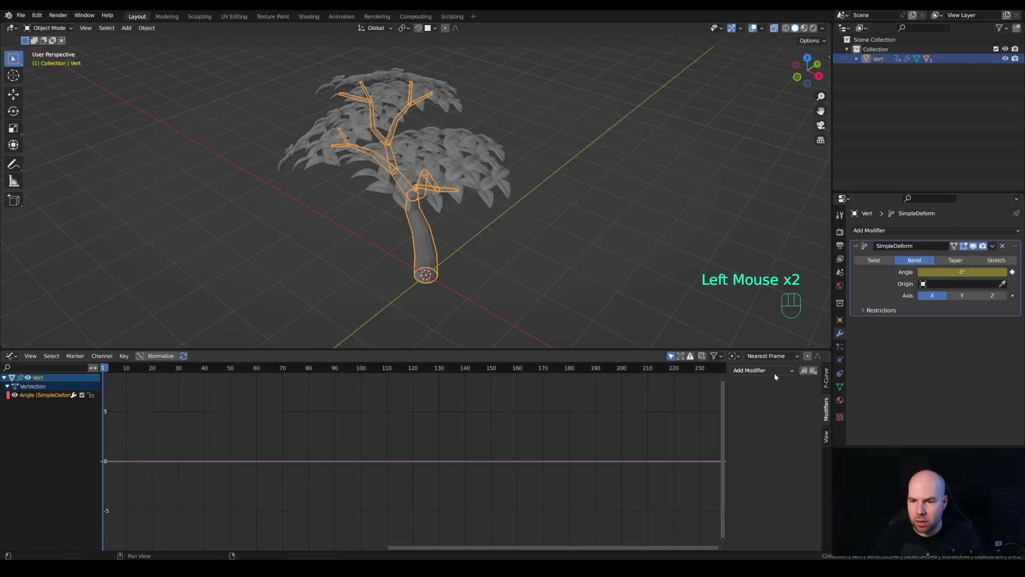
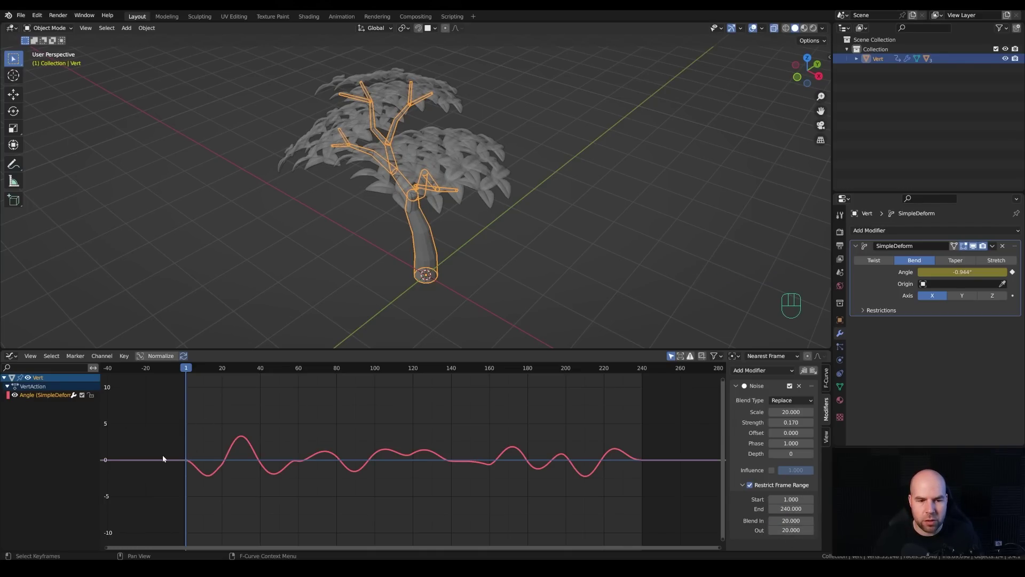
Lower the Noise strength, enlarge the lower area and play the animation to check the sway.
left_click_drag(200, 370, 216, 380)
key("space")
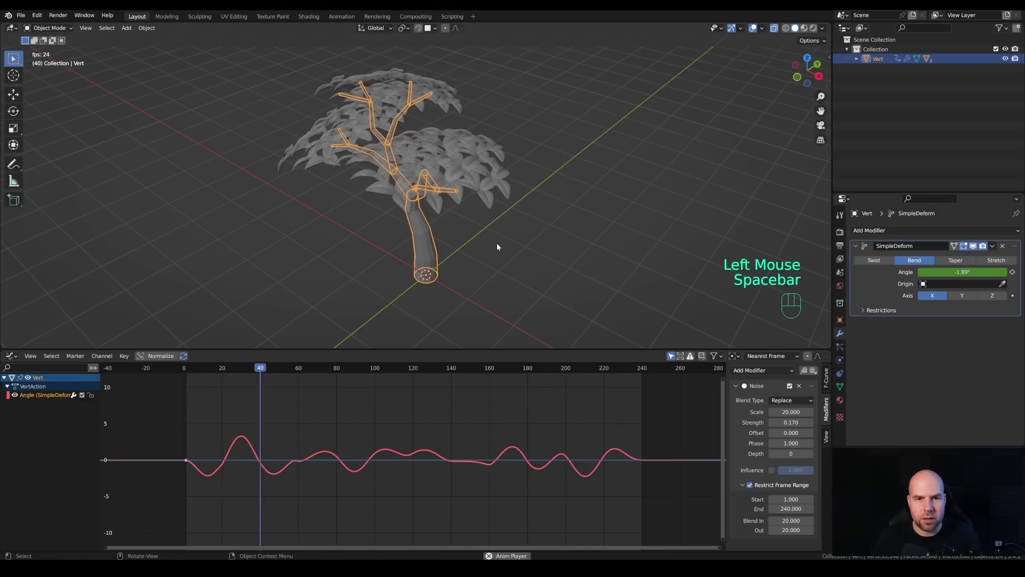
key("space")
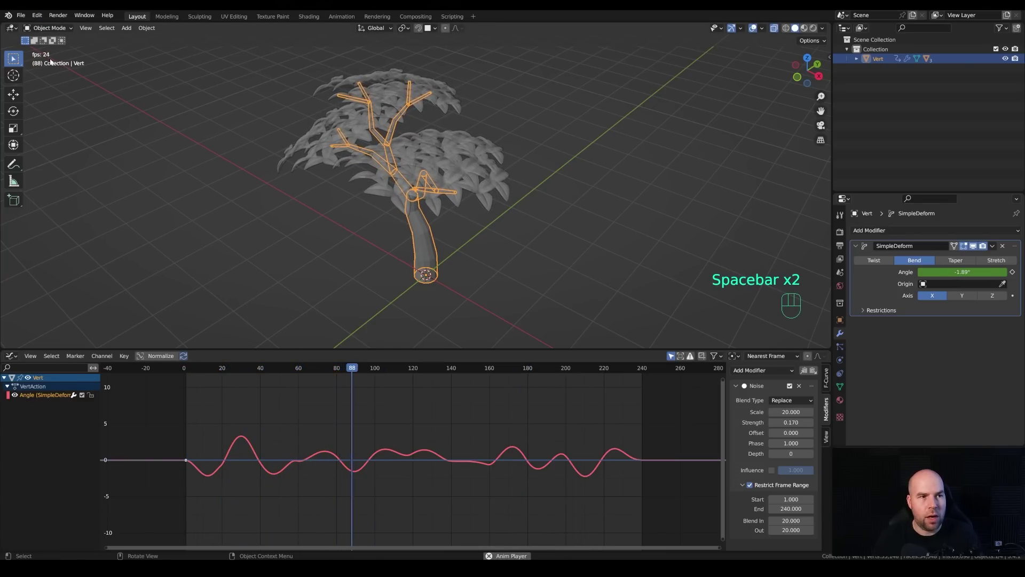
key("space")
key("ctrl+Tab")
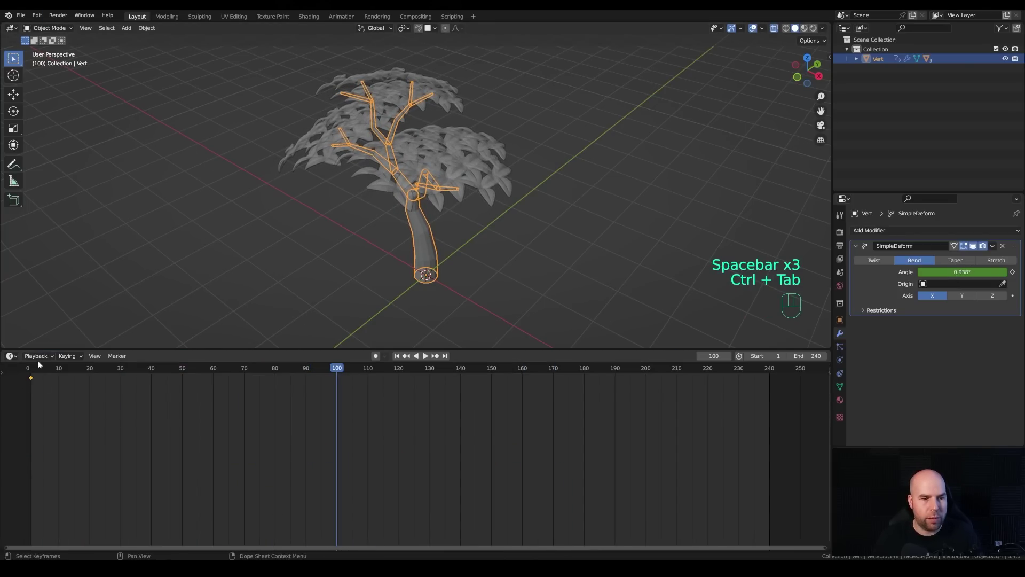
left_click_drag(38, 359, 348, 487)
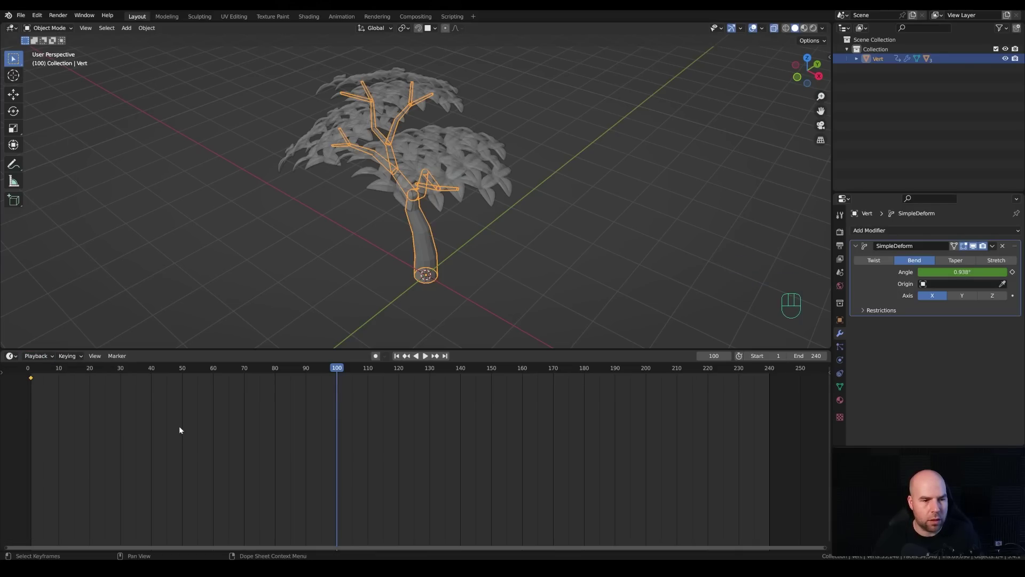
key("ctrl+Tab")
key("space")
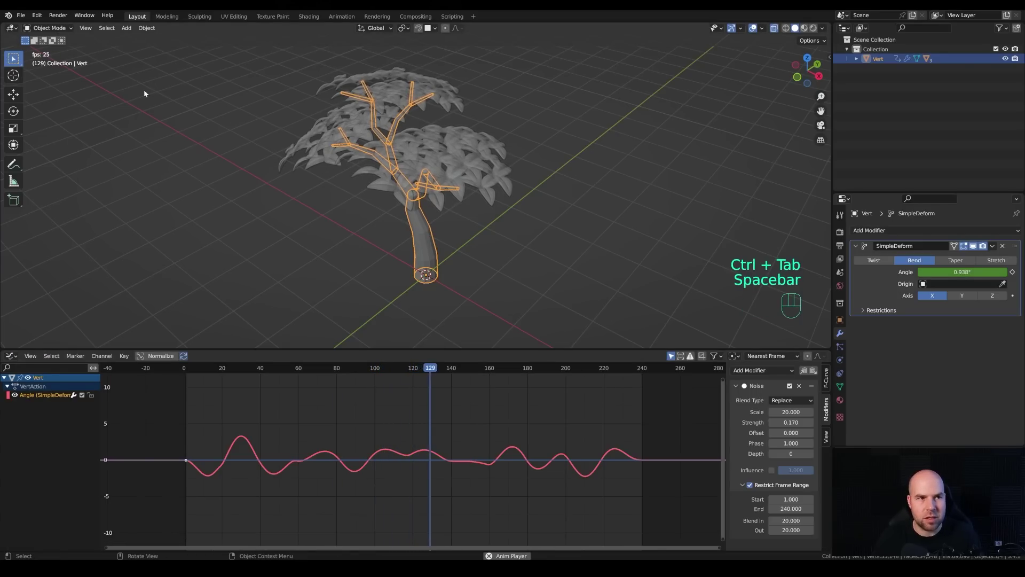
key("space")
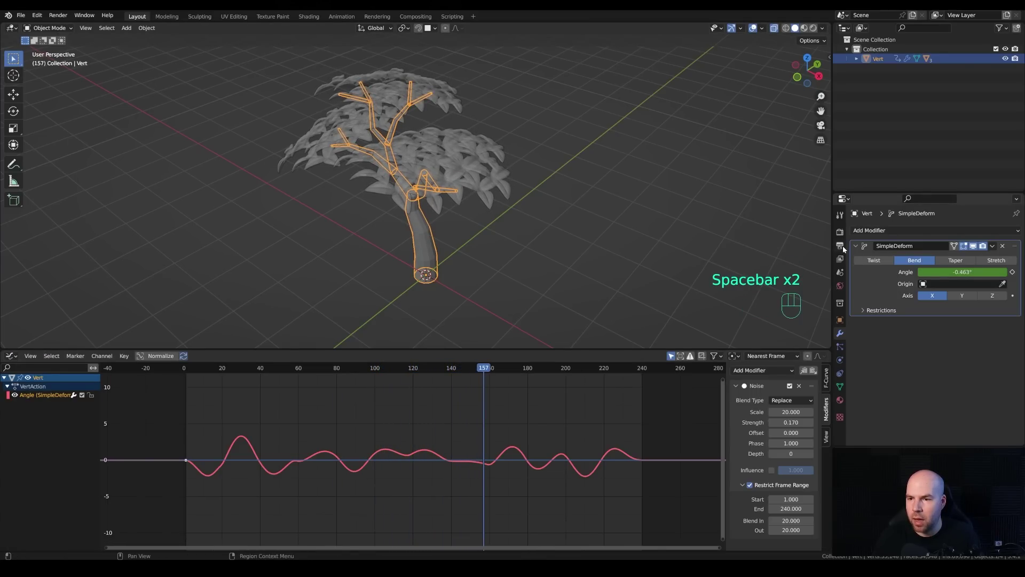
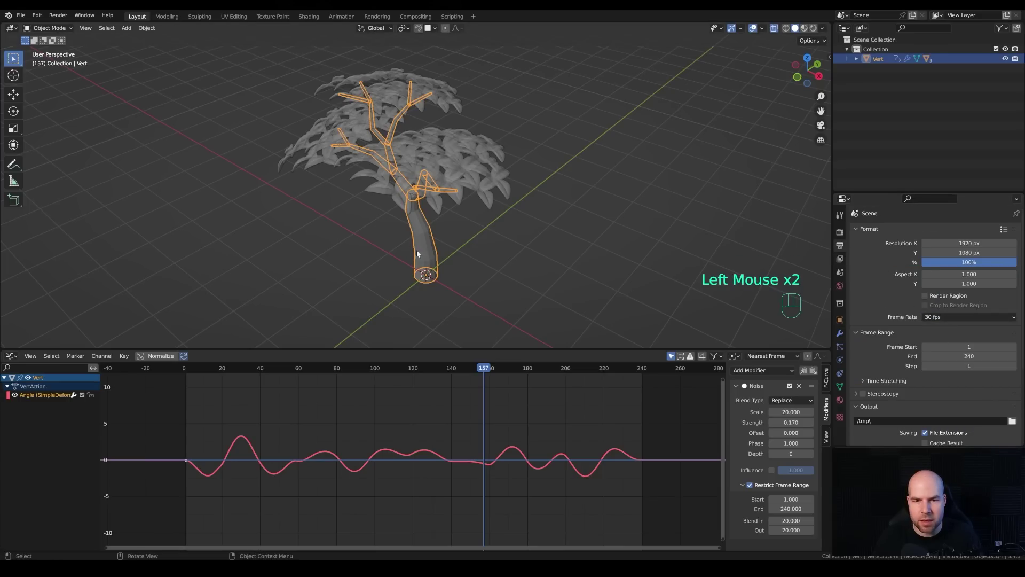
key("space")
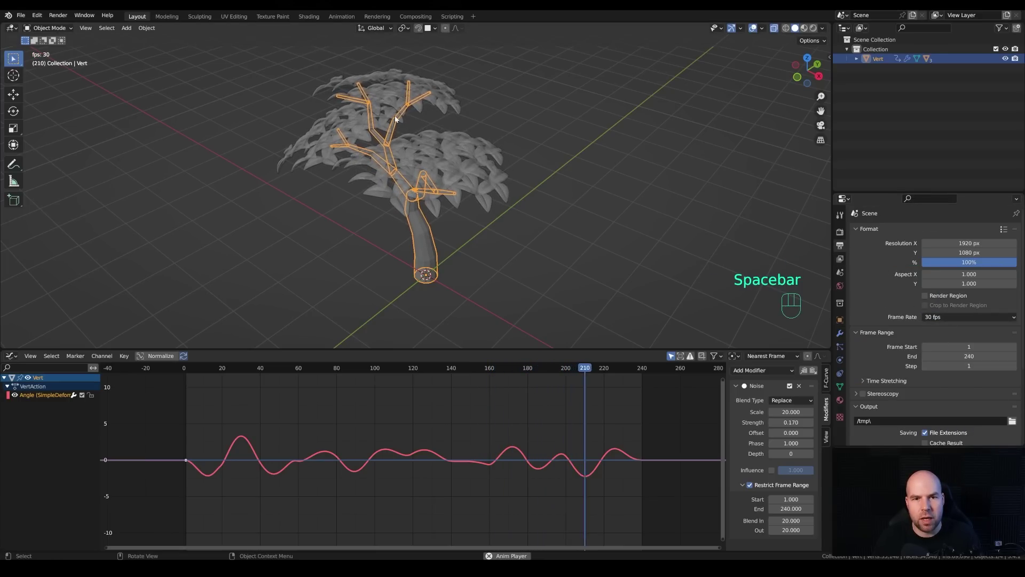
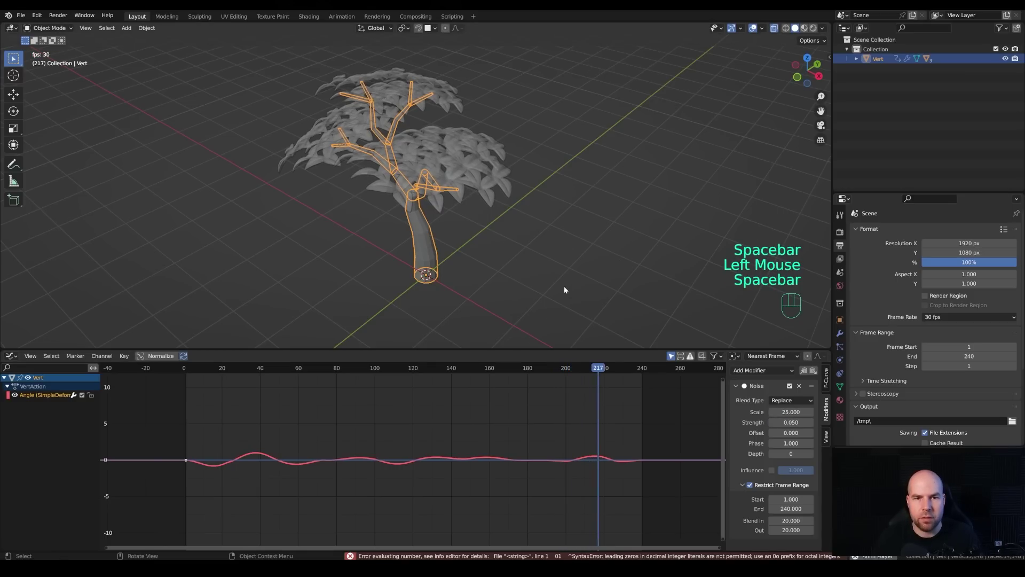
Confirm the gentler sway in playback, deselect all, return to frame 1 and start Shift+A add.
left_click_drag(540, 179, 483, 155)
left_click_drag(358, 206, 412, 229)
key("space")
left_click(776, 31)
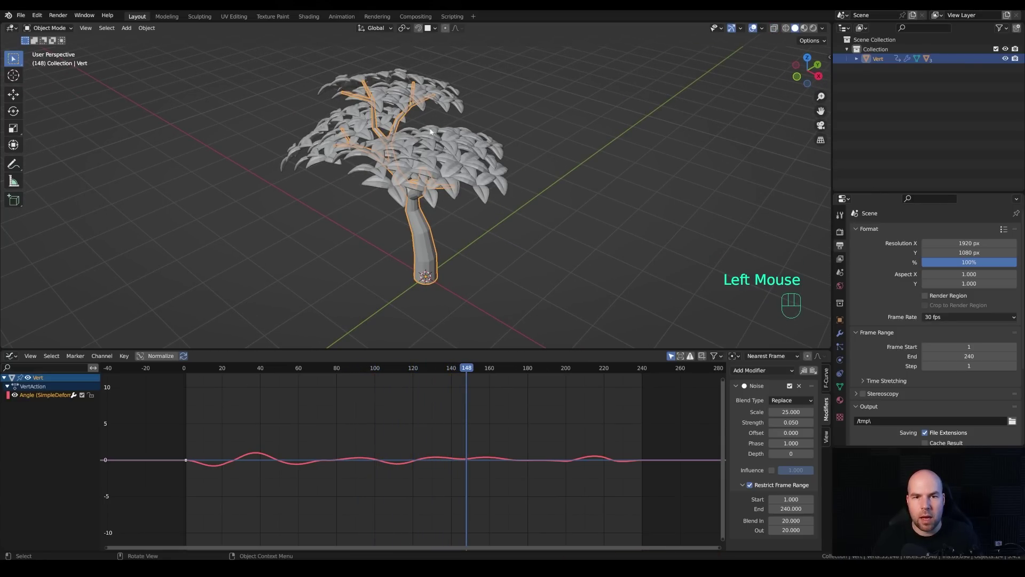
left_click(465, 161)
middle_click(522, 225)
scroll("up", 3)
left_click(553, 228)
key("space")
left_click(778, 30)
left_click_drag(199, 371, 189, 377)
key("shift+a")
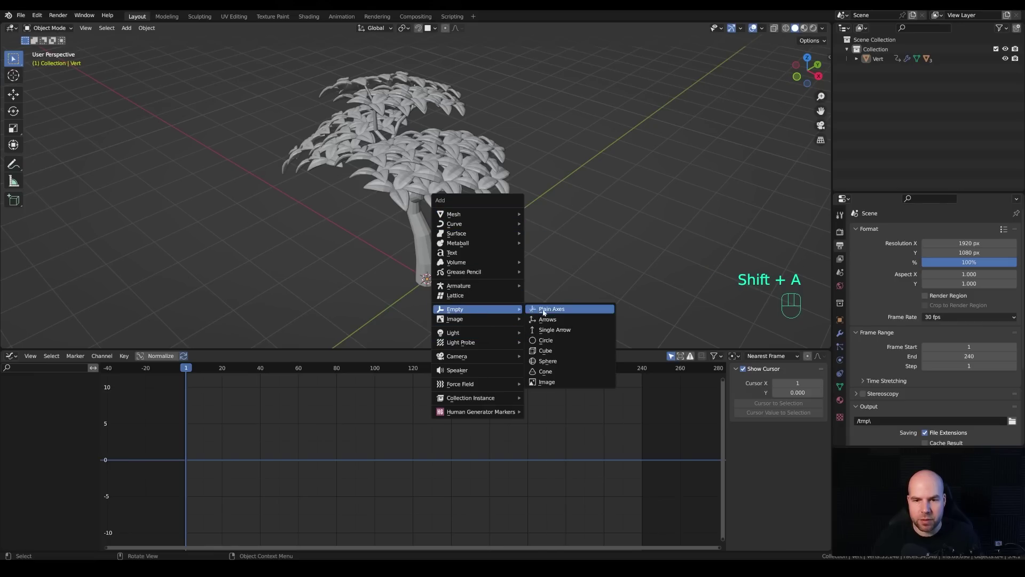
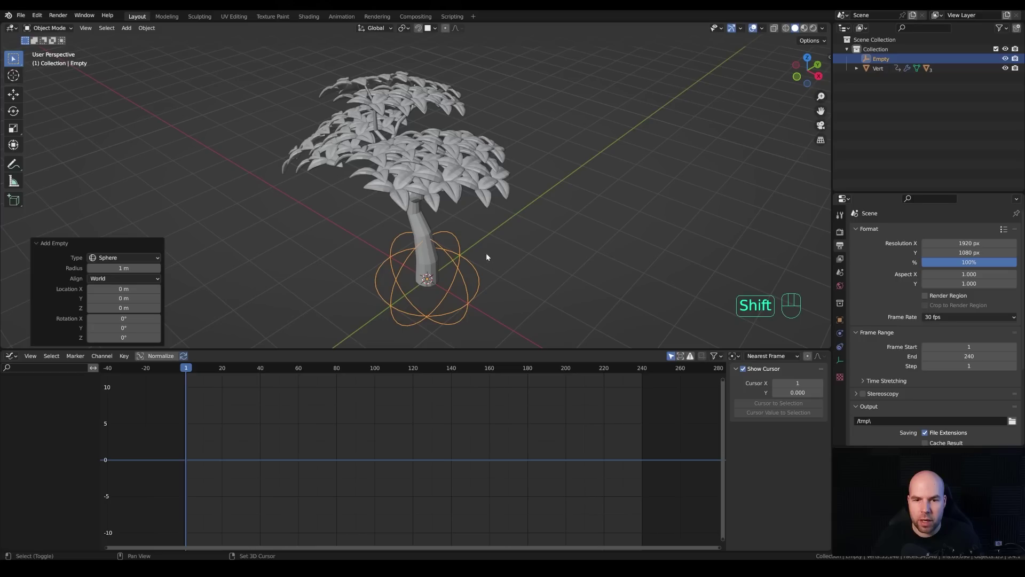
Add a plain-axes empty and move it about 3 m along X from the tree.
key("shift+a")
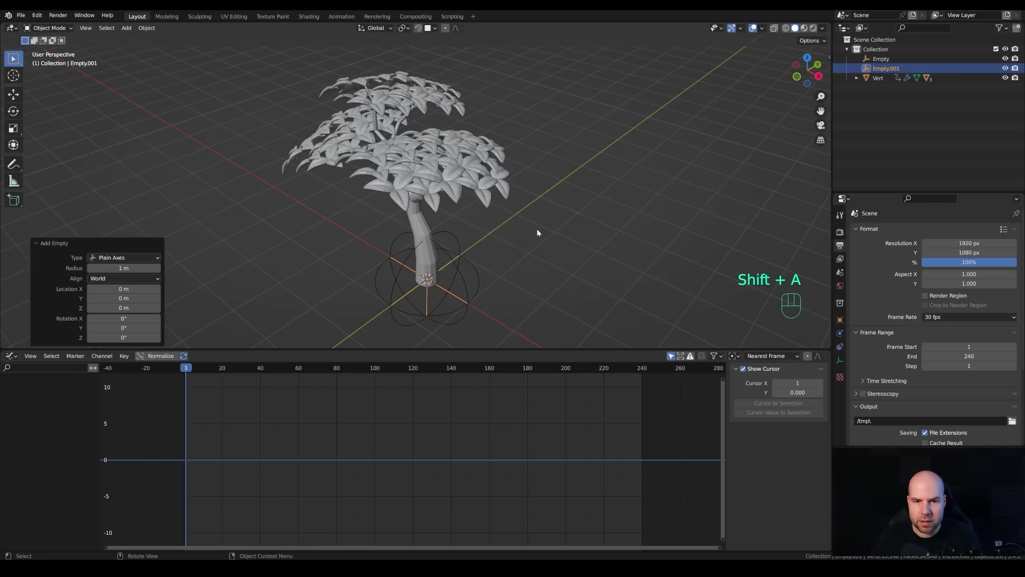
scroll("down", 3)
key("g")
key("x")
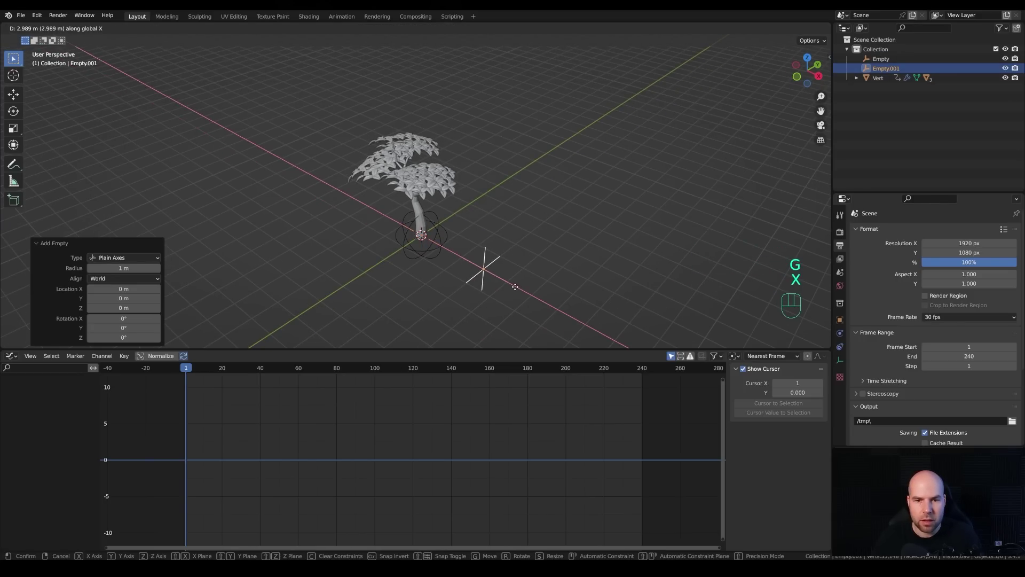
left_click_drag(518, 289, 545, 281)
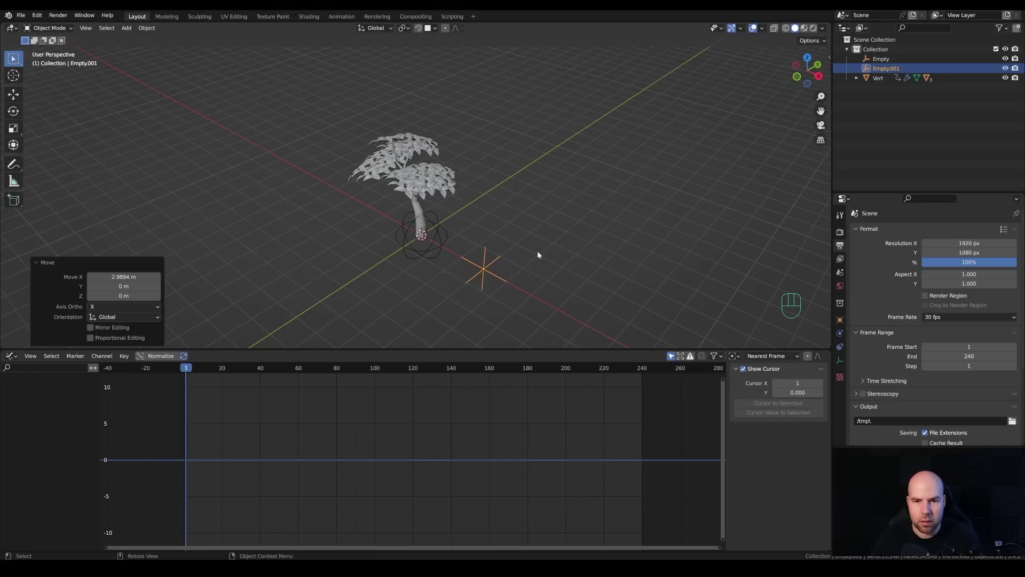
Check the empty's display settings and select it together with the main empty.
left_click(838, 360)
left_click_drag(955, 250, 951, 267)
scroll("up", 3)
left_click(519, 296)
left_click(442, 244)
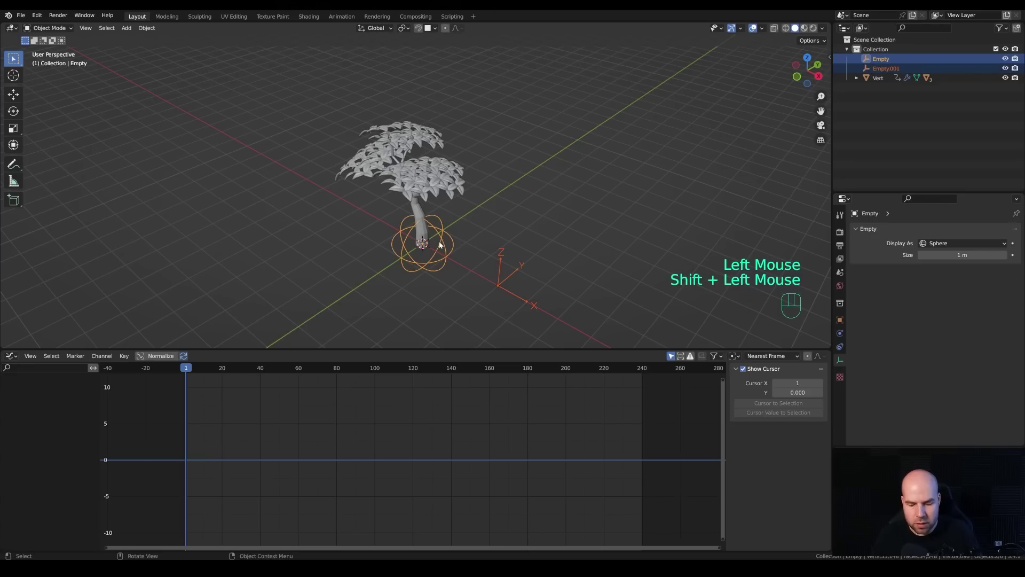
Parent Empty.001 to Empty as object, test a Z rotation, and show the sidebar Transform values.
key("ctrl+p")
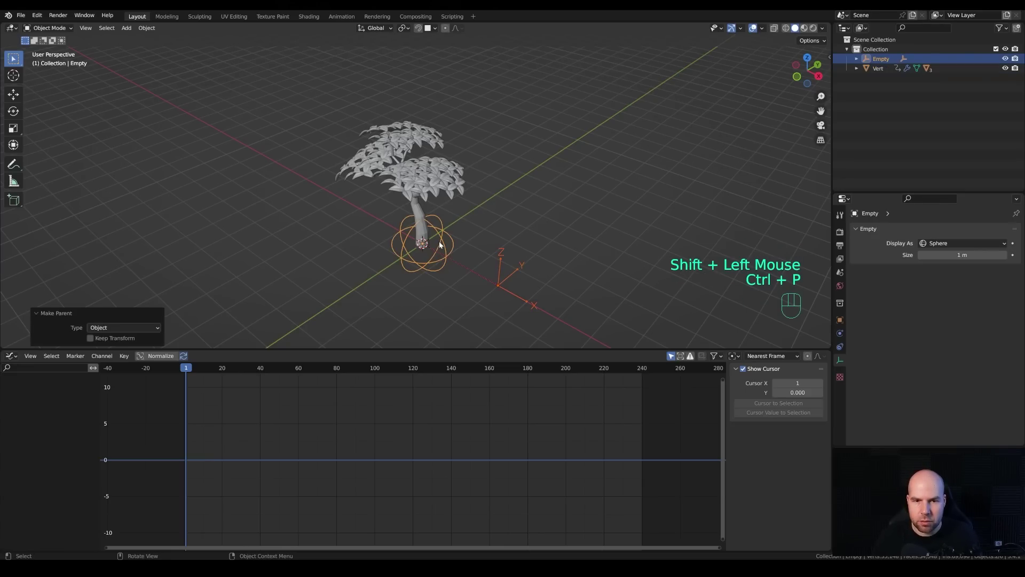
left_click(439, 295)
left_click(433, 263)
key("r")
key("z")
key("Escape")
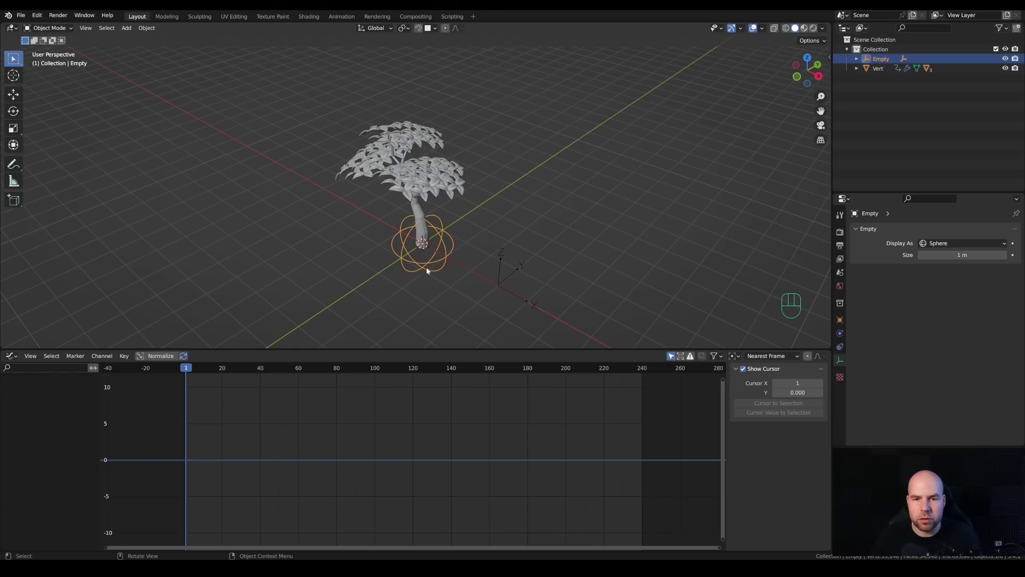
left_click(388, 267)
left_click(404, 244)
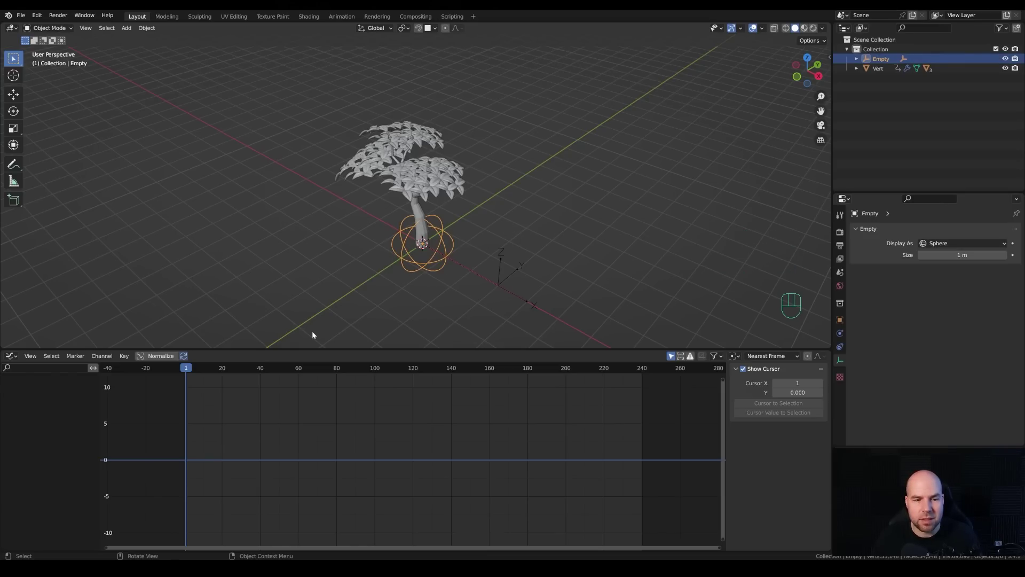
key("n")
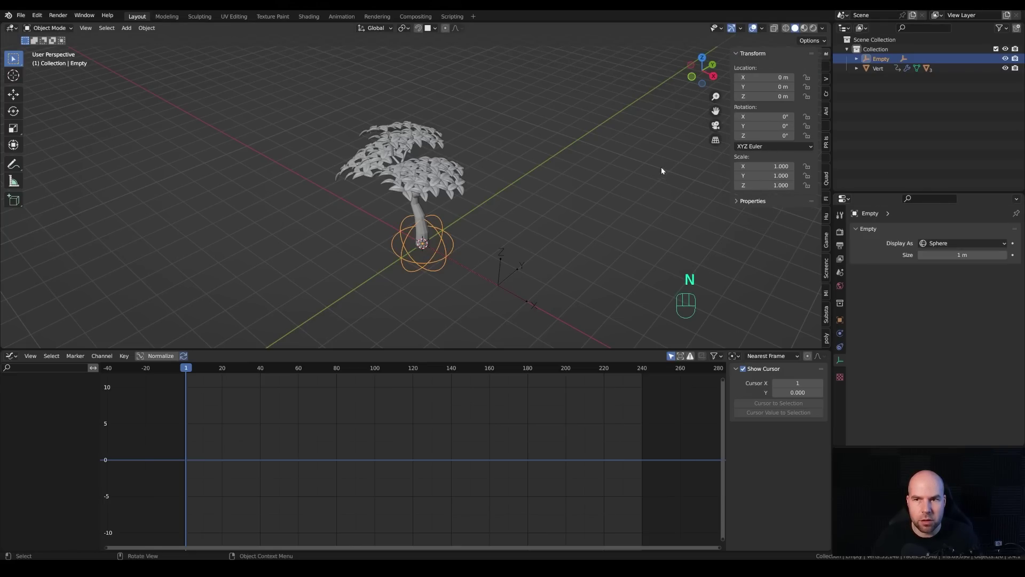
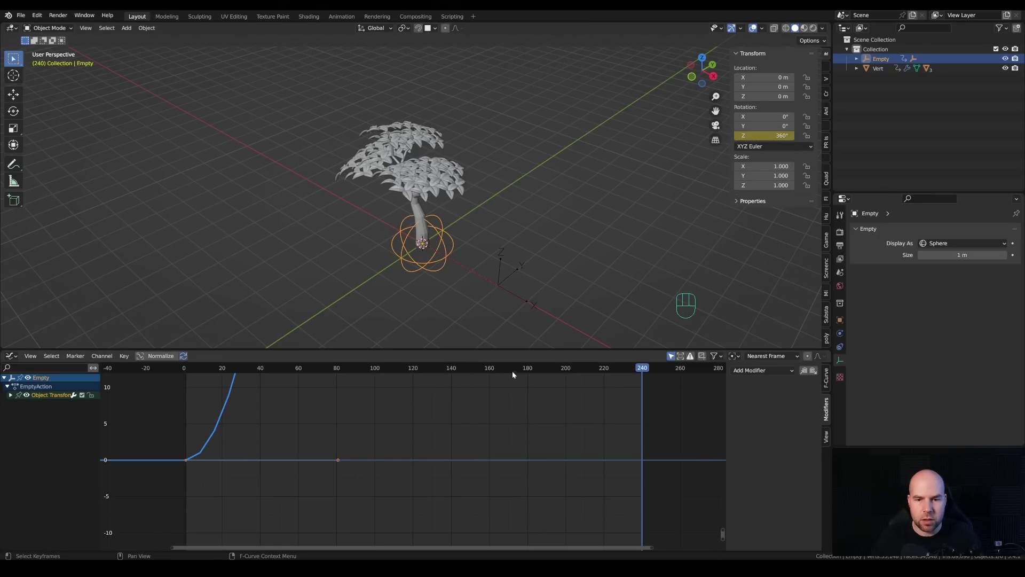
Scrub the spin, set all Z-rotation keyframes to Linear interpolation and check it in playback.
left_click_drag(514, 371, 511, 376)
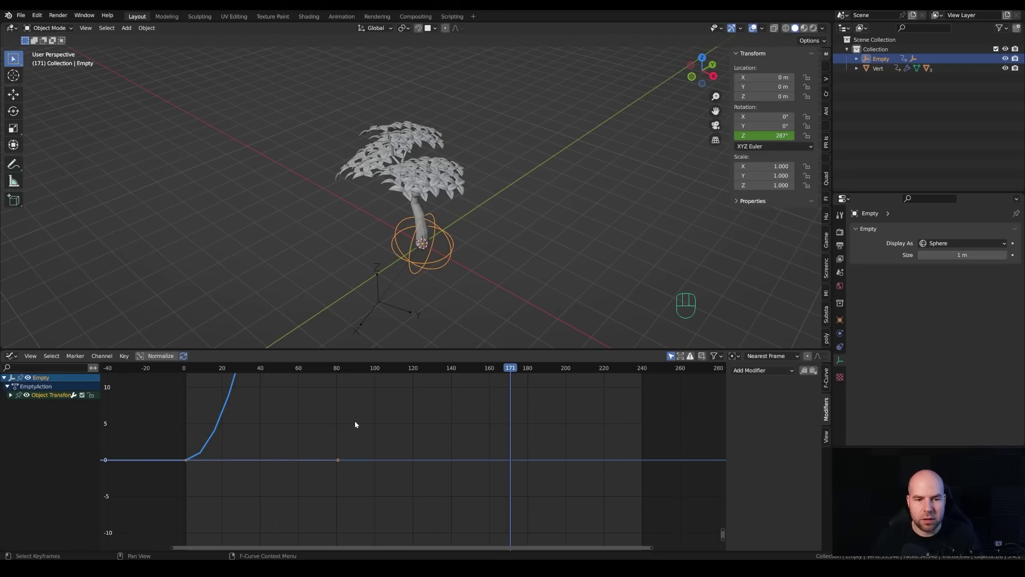
key("a")
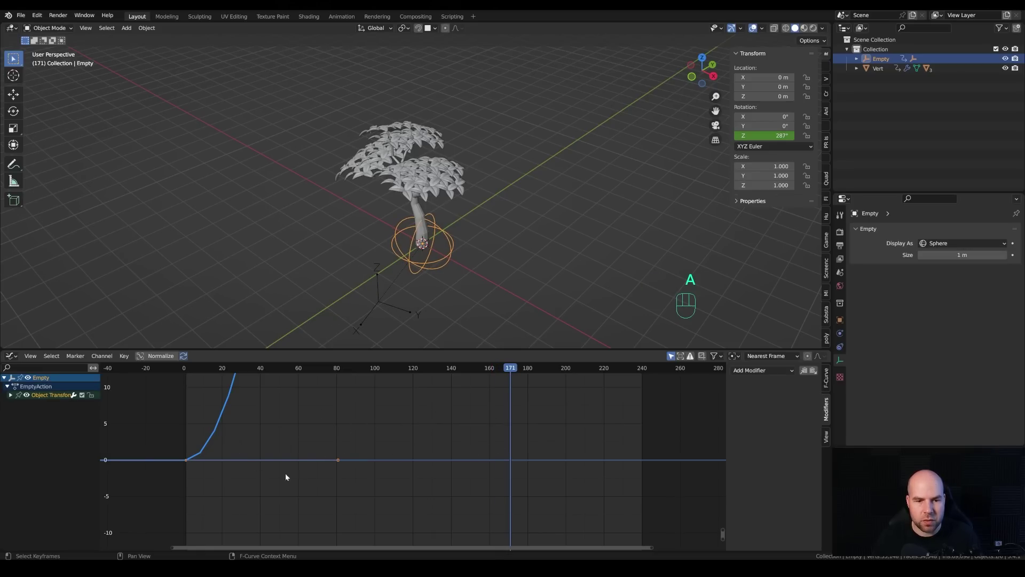
key("t")
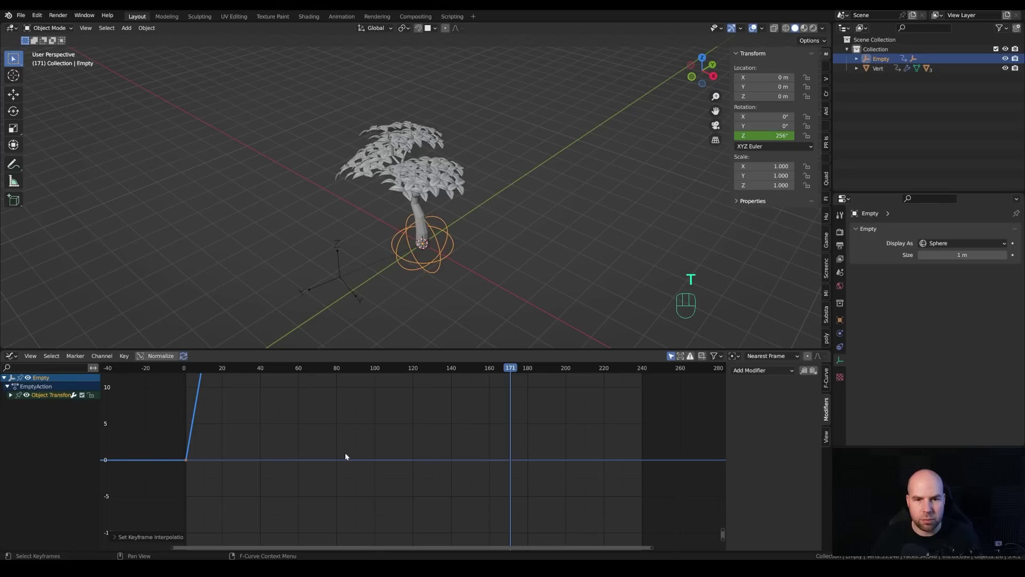
key("space")
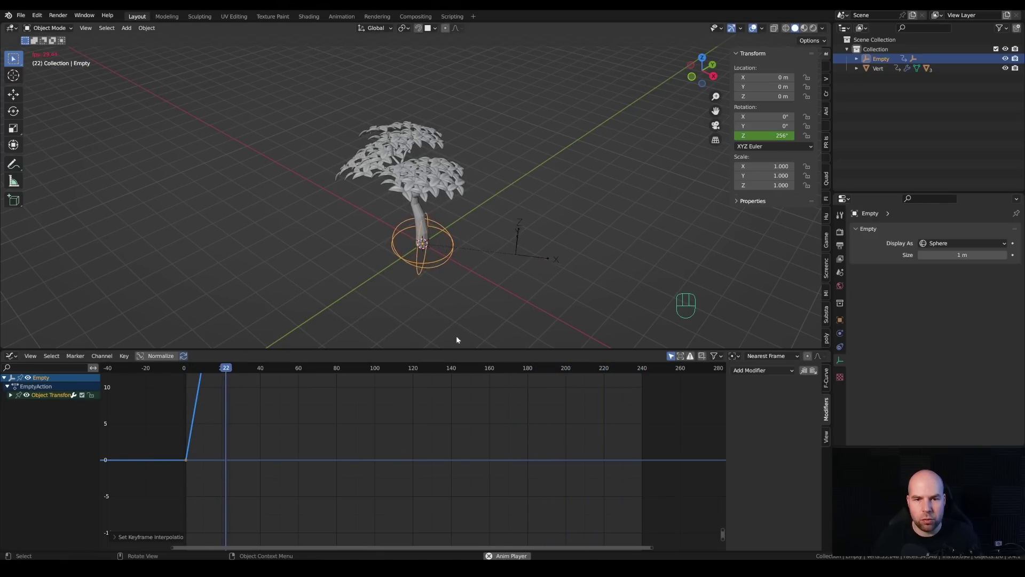
key("space")
Give the front leaf canopy a Displace modifier.
left_click(447, 175)
scroll("up", 3)
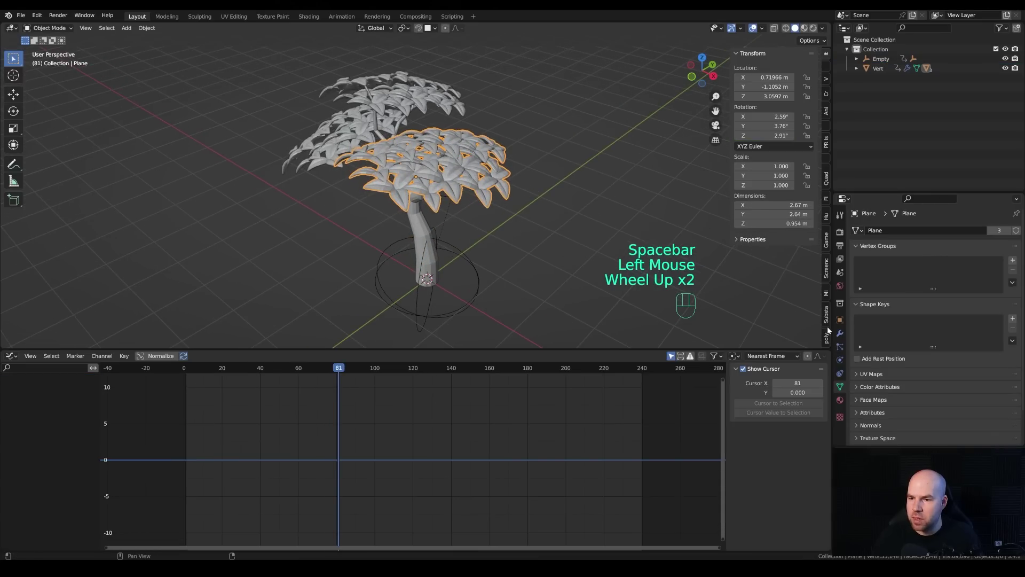
left_click(843, 340)
left_click_drag(896, 233, 905, 292)
left_click_drag(899, 348, 512, 203)
scroll("up", 3)
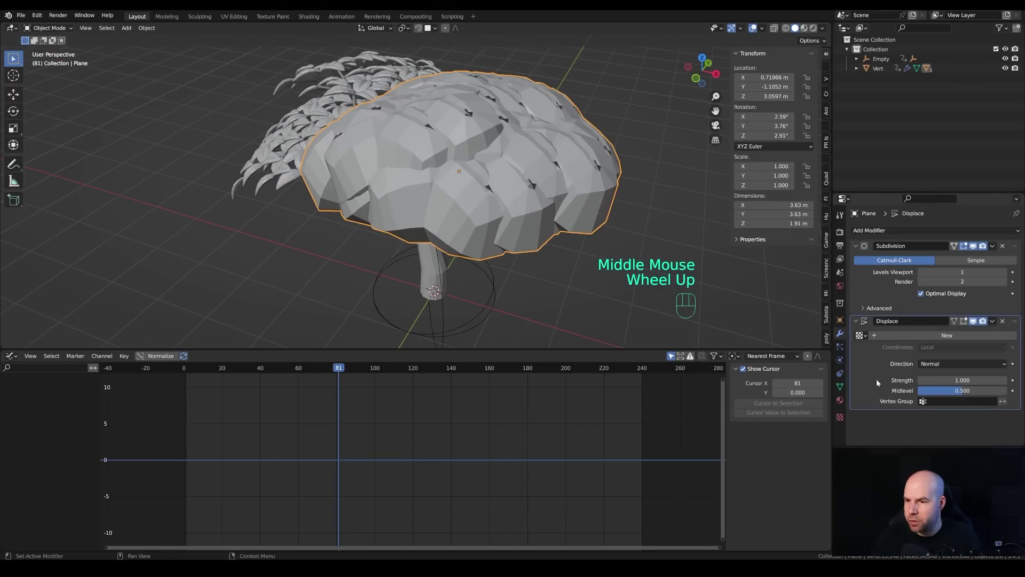
Create a new Clouds texture for the displacement with size 0.25.
left_click(922, 339)
left_click(1015, 337)
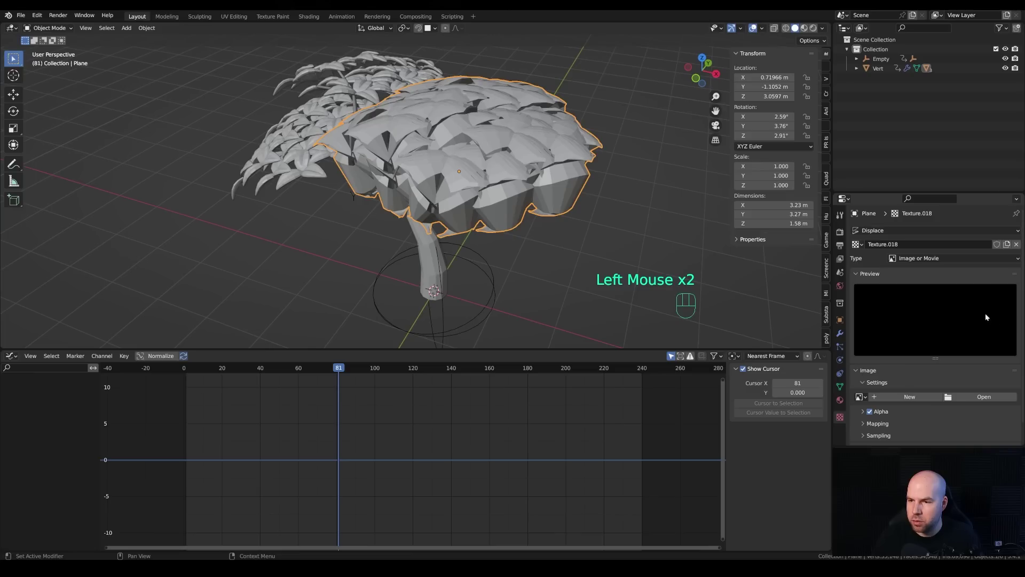
left_click_drag(921, 260, 935, 292)
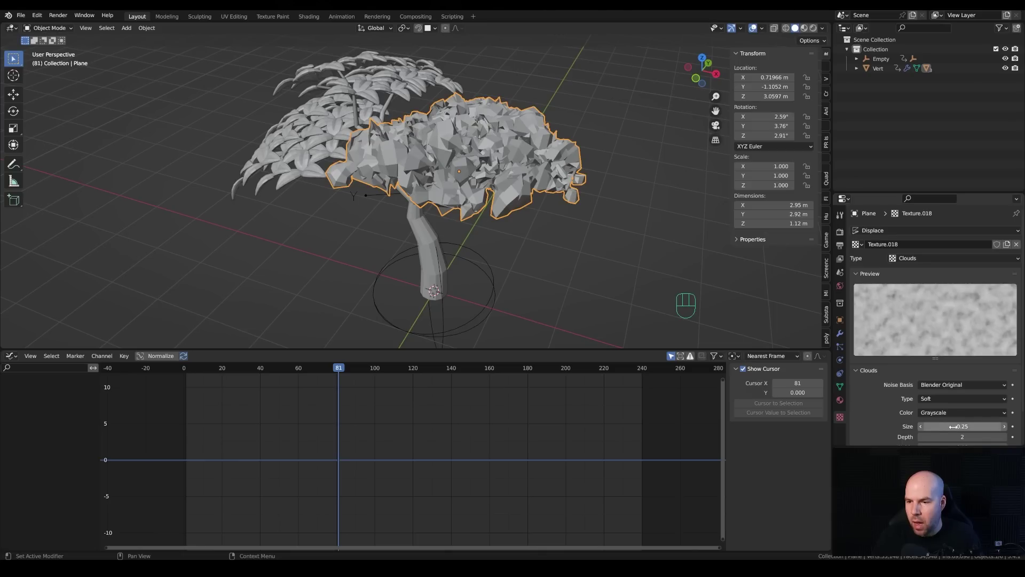
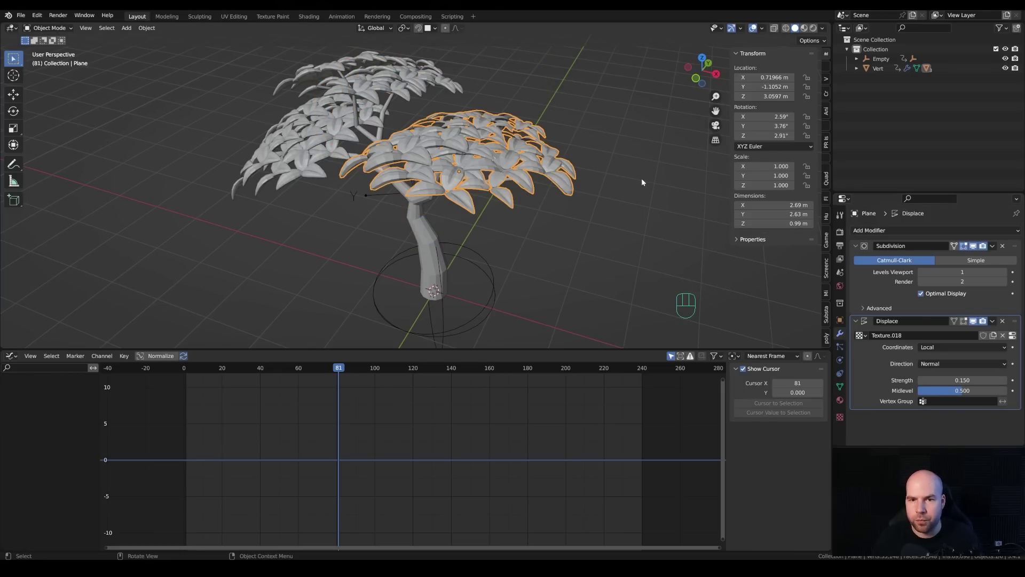
Set the Displace texture coordinates to Object using Empty.001 as the driver.
scroll("up", 3)
left_click_drag(595, 175, 626, 119)
left_click_drag(620, 123, 582, 210)
scroll("up", 3)
left_click_drag(602, 197, 603, 215)
middle_click(609, 215)
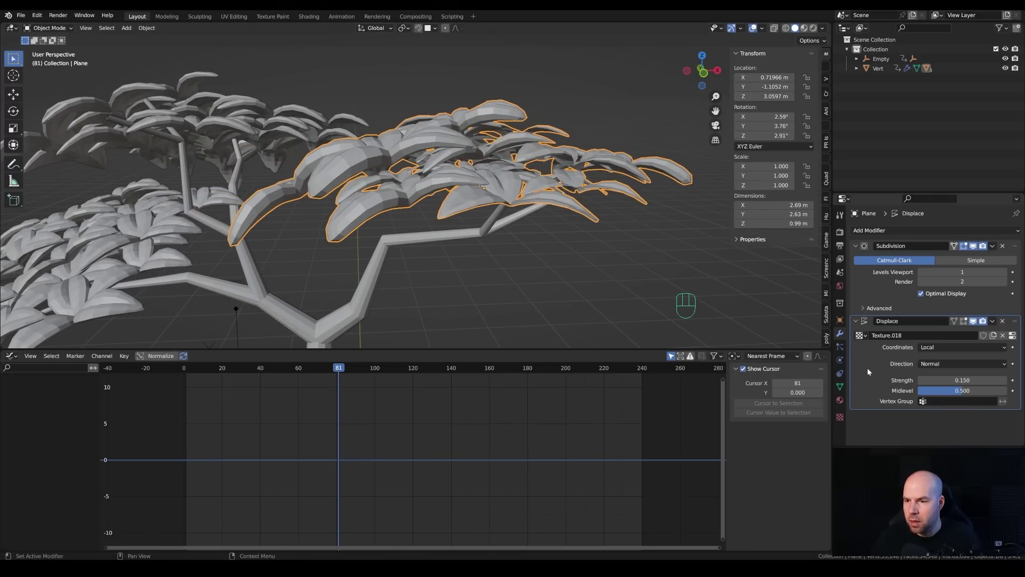
left_click_drag(940, 366, 823, 365)
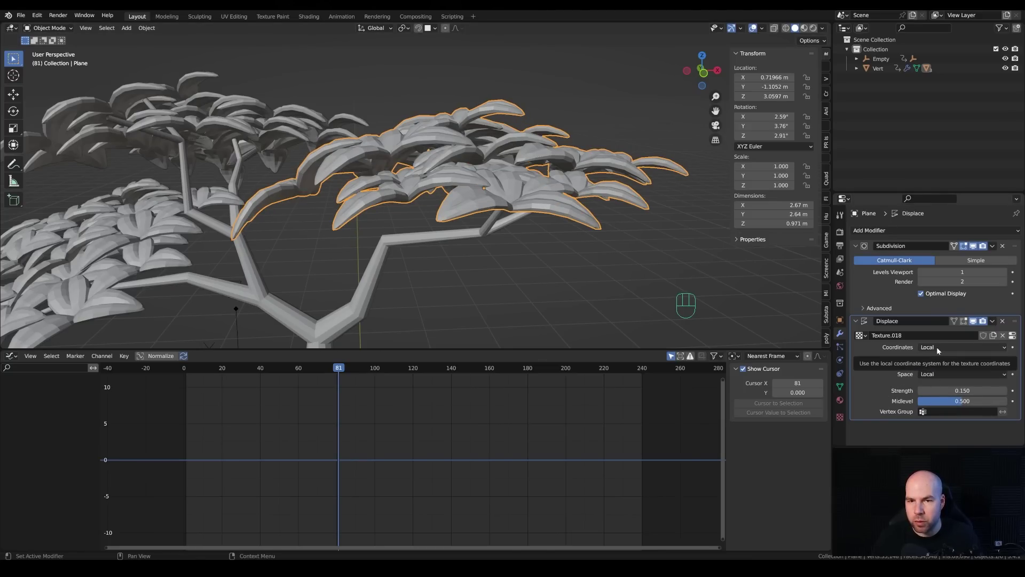
left_click_drag(940, 349, 941, 380)
left_click_drag(560, 256, 545, 259)
scroll("down", 3)
left_click_drag(519, 270, 562, 275)
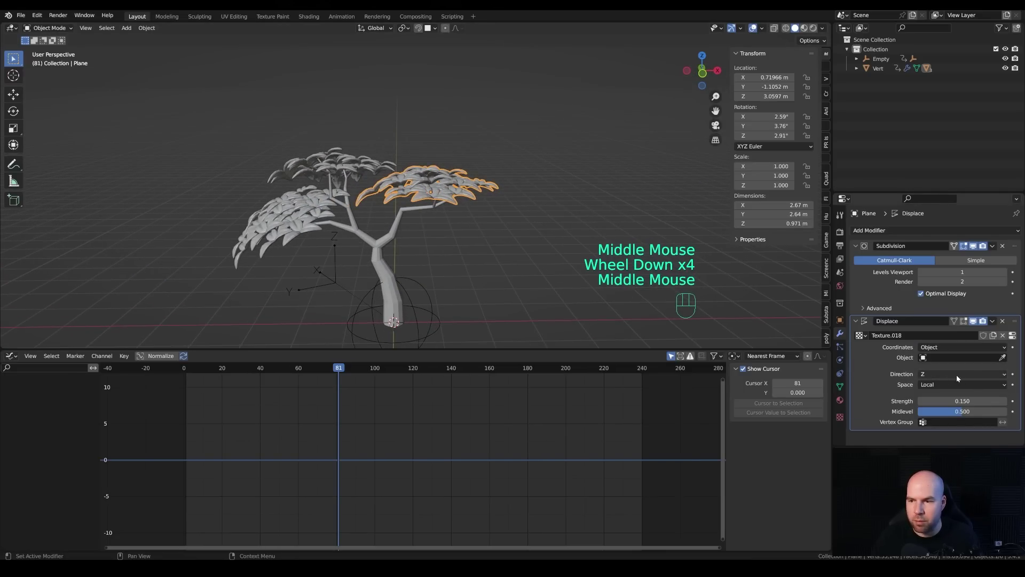
left_click(1006, 359)
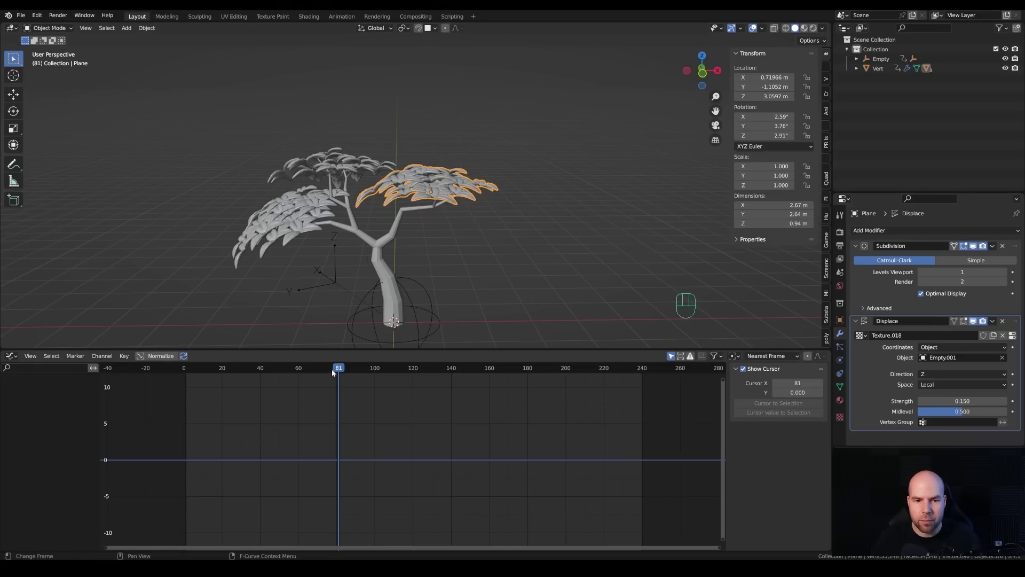
Scrub the timeline and orbit around the tree to preview the moving ripple.
left_click_drag(327, 369, 472, 375)
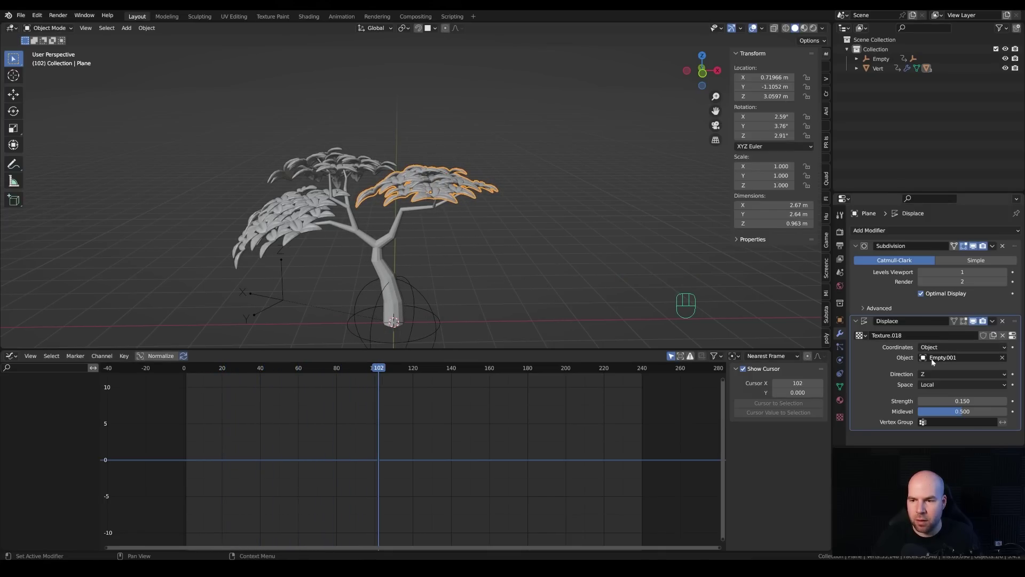
scroll("up", 3)
left_click_drag(257, 373, 626, 230)
left_click_drag(625, 230, 571, 257)
scroll("down", 3)
left_click_drag(483, 227, 424, 373)
left_click_drag(423, 372, 272, 365)
Play the animation with the Clouds texture size at 1.07 for broader ripples.
key("space")
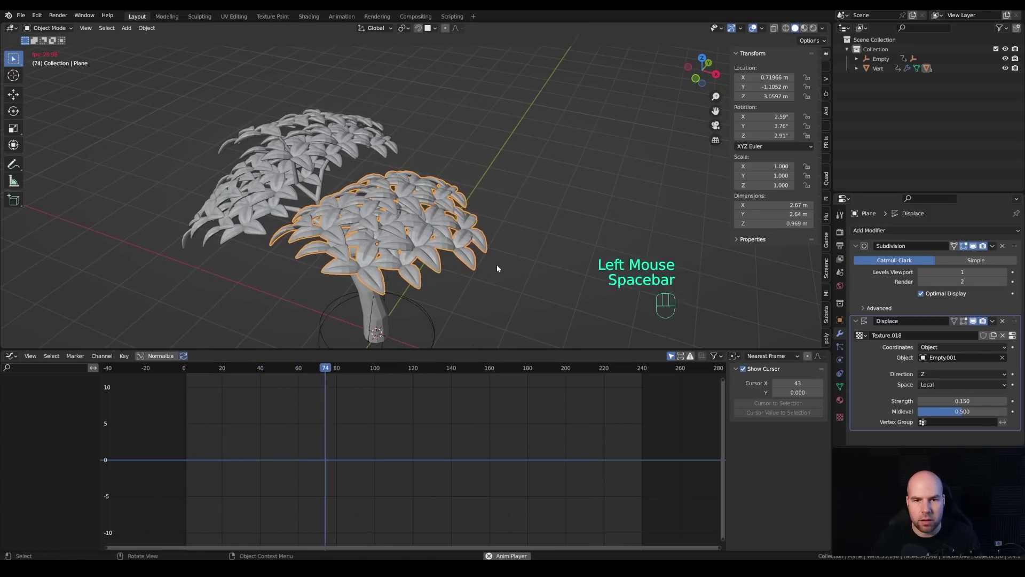
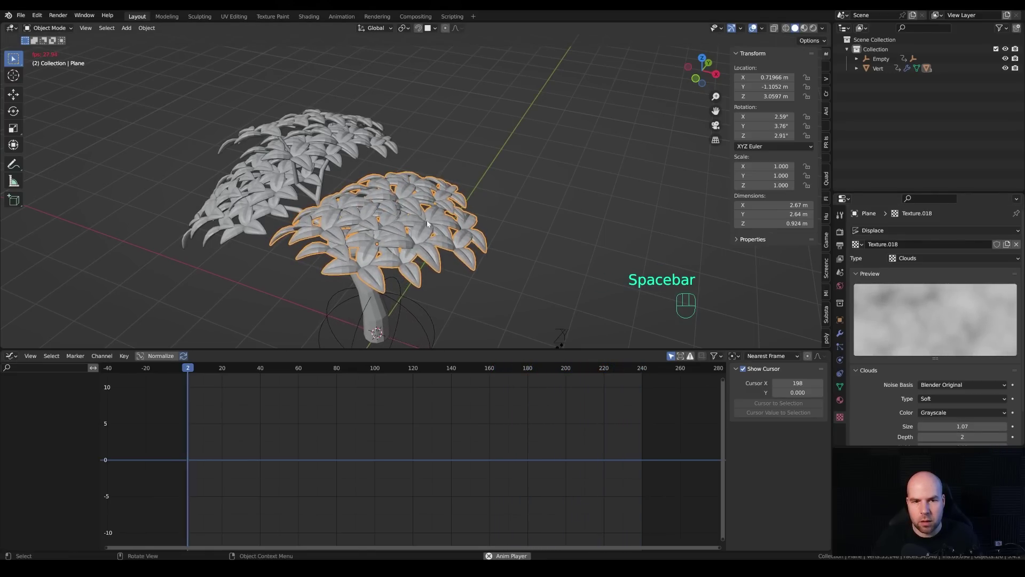
left_click_drag(506, 248, 387, 232)
scroll("down", 3)
Select both leaf canopies with the textured front canopy as the active object.
left_click(376, 139)
left_click(286, 176)
left_click(420, 192)
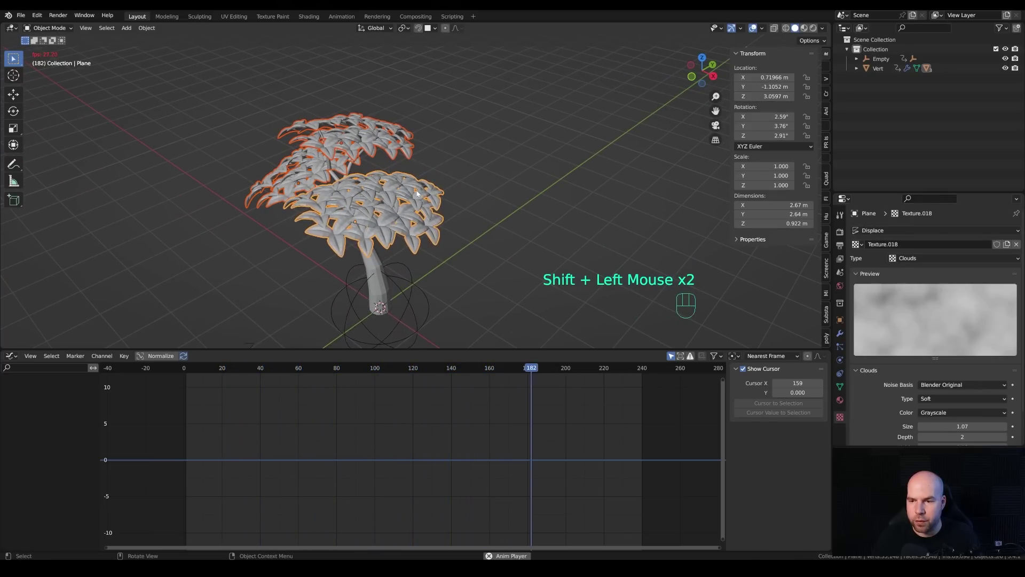
Copy the front canopy's modifiers onto the other canopy via Ctrl+L Copy Modifiers.
key("ctrl+l")
key("ctrl+l")
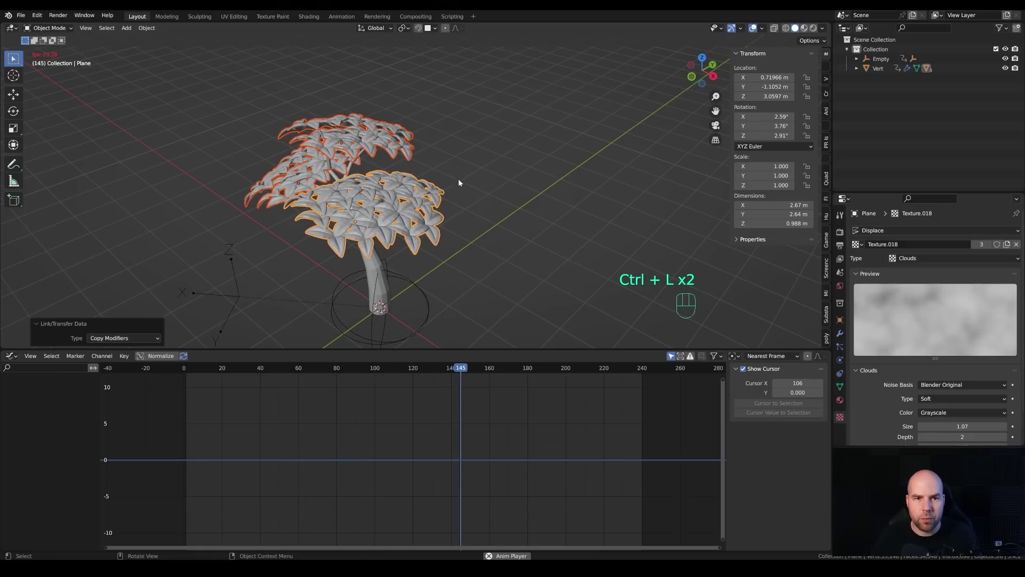
left_click(475, 157)
scroll("down", 3)
Select the trunk to check its Simple Deform bend curve and watch the playback loop.
left_click_drag(445, 202, 377, 240)
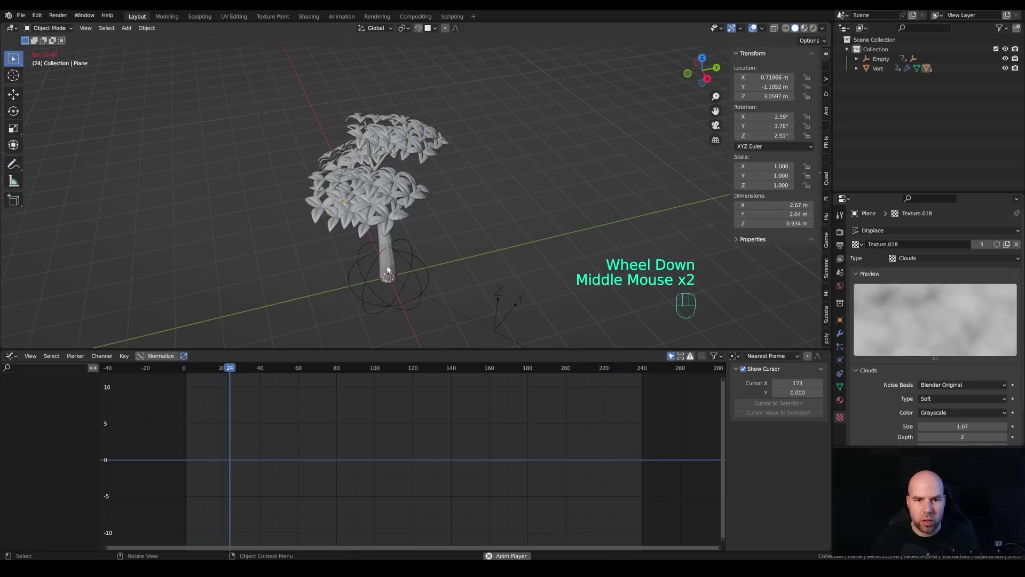
left_click(388, 247)
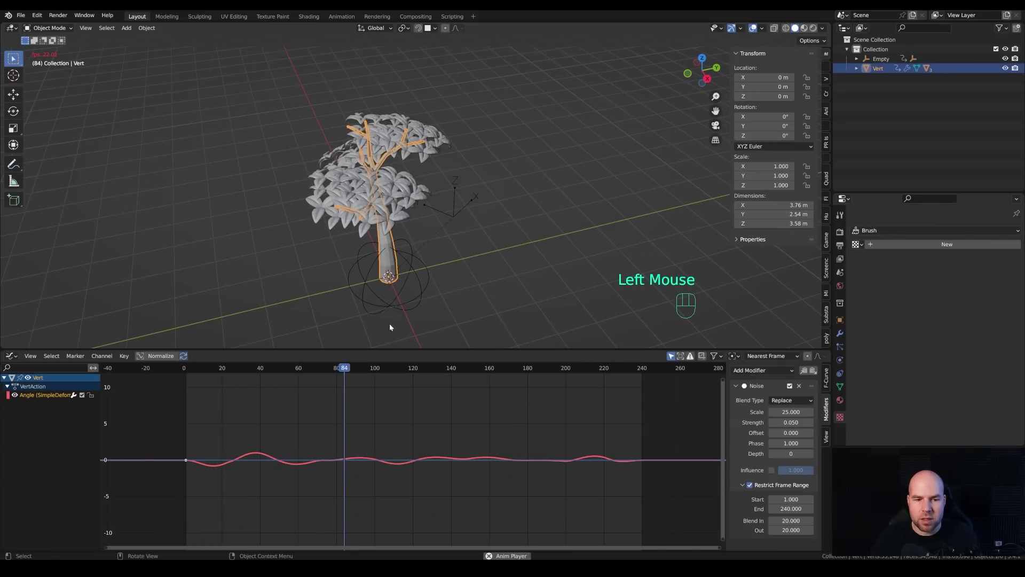
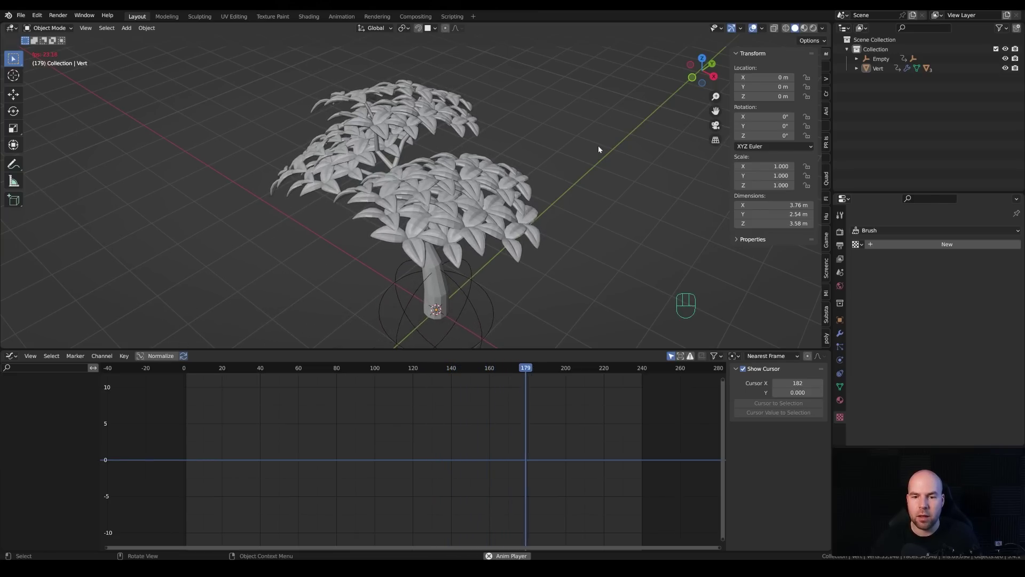
key("space")
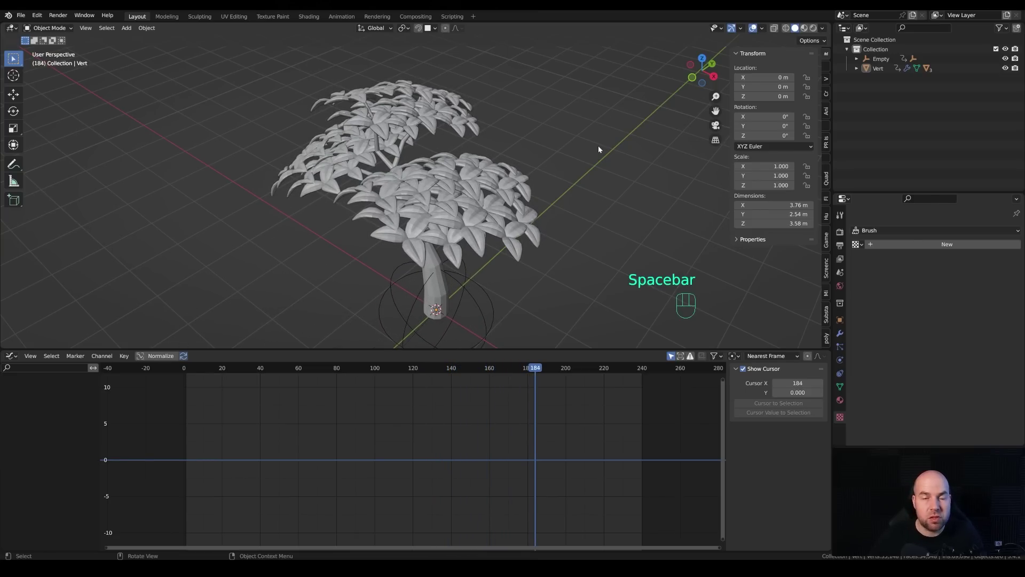